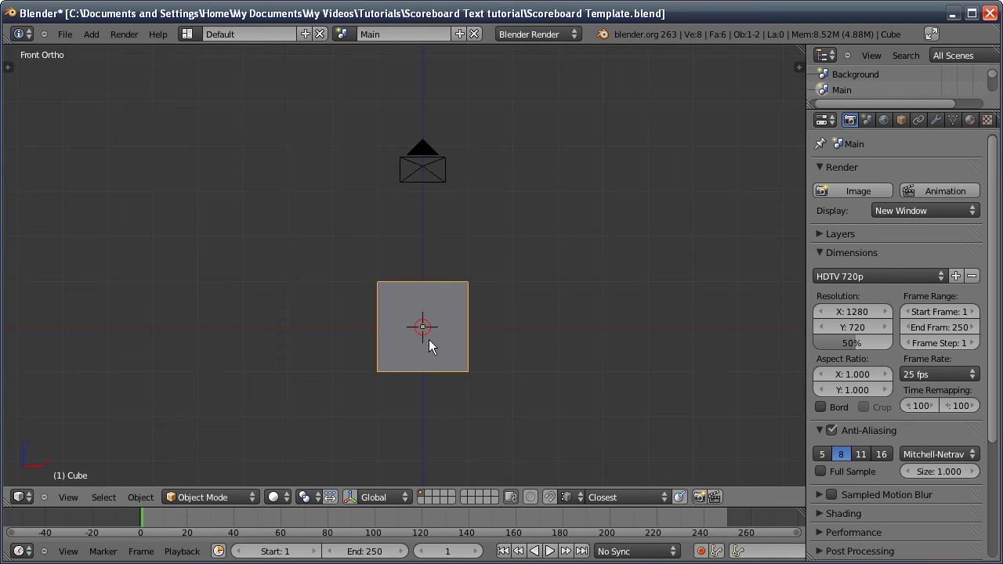
# Orbit around the cube panel and return to the front orthographic view
pyautogui.middleClick(438, 348)
pyautogui.middleClick(404, 329)
pyautogui.middleClick(271, 290)
pyautogui.press('KP_1')
# In the Modifiers tab, set the cube's first Array to a fixed count of 80
pyautogui.click(941, 127)
pyautogui.click(831, 181)
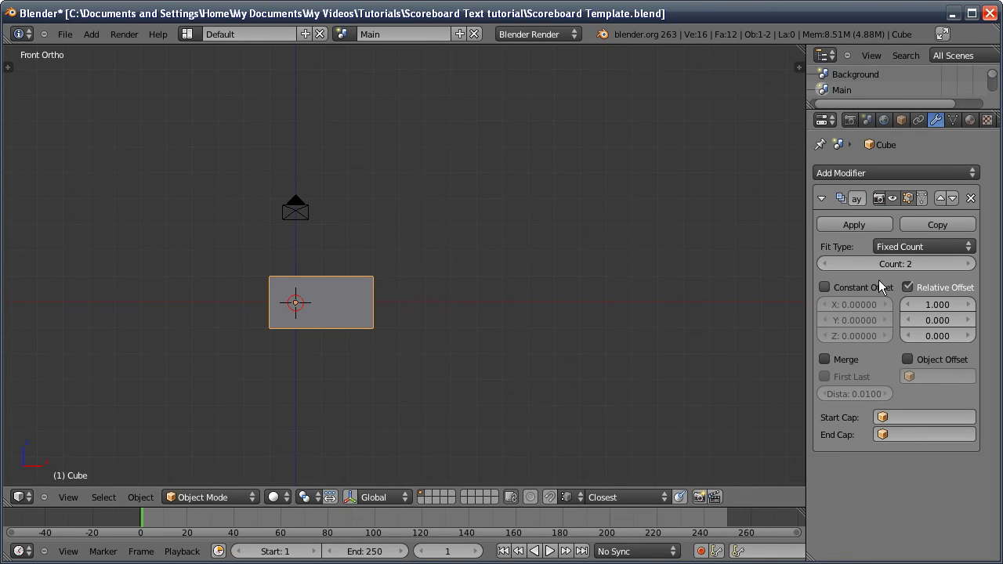
pyautogui.click(892, 269)
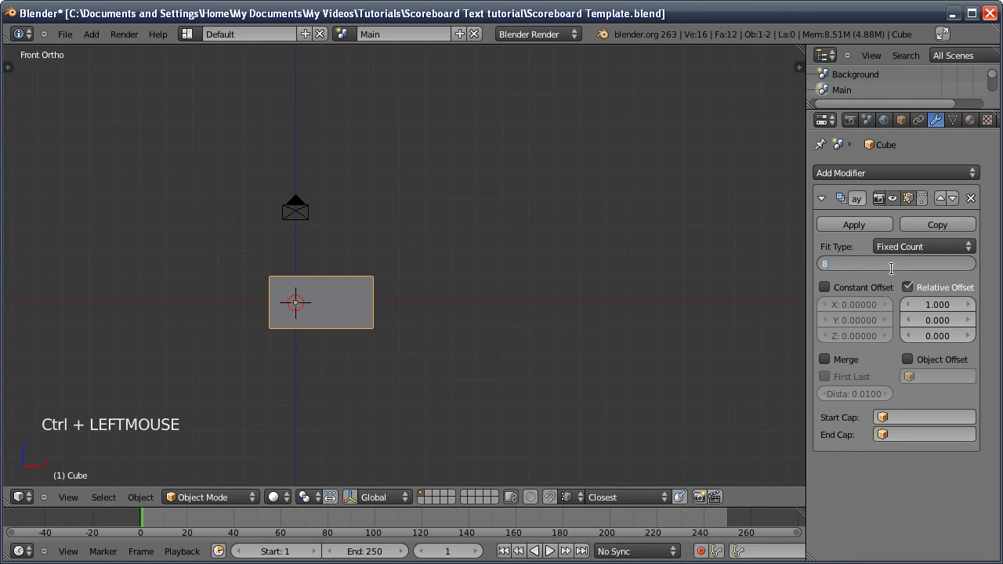
pyautogui.click(826, 203)
# Add a second Array with Count 45 and Relative Offset X 0, Z -1 to stack rows downward
pyautogui.click(832, 182)
pyautogui.click(889, 288)
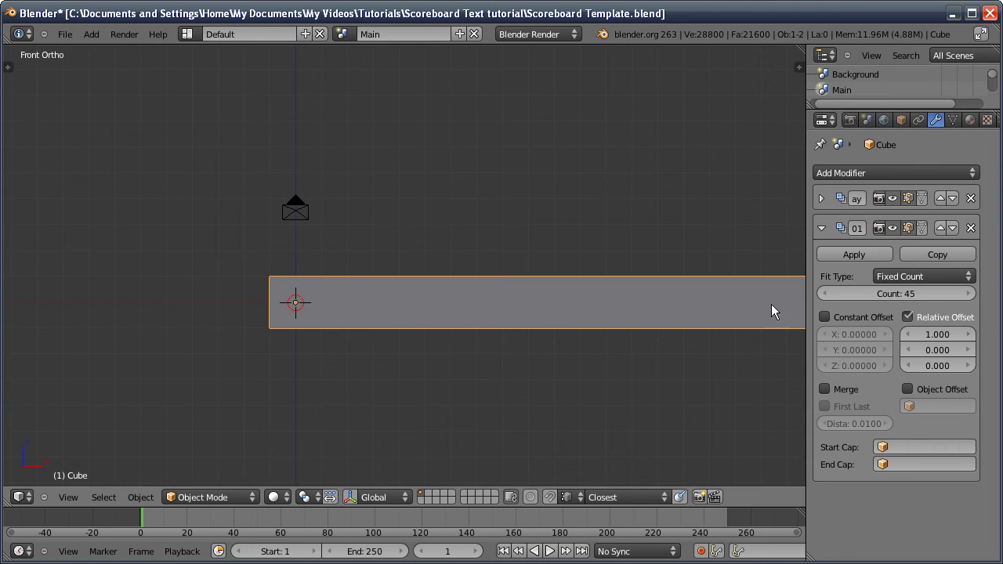
pyautogui.click(936, 329)
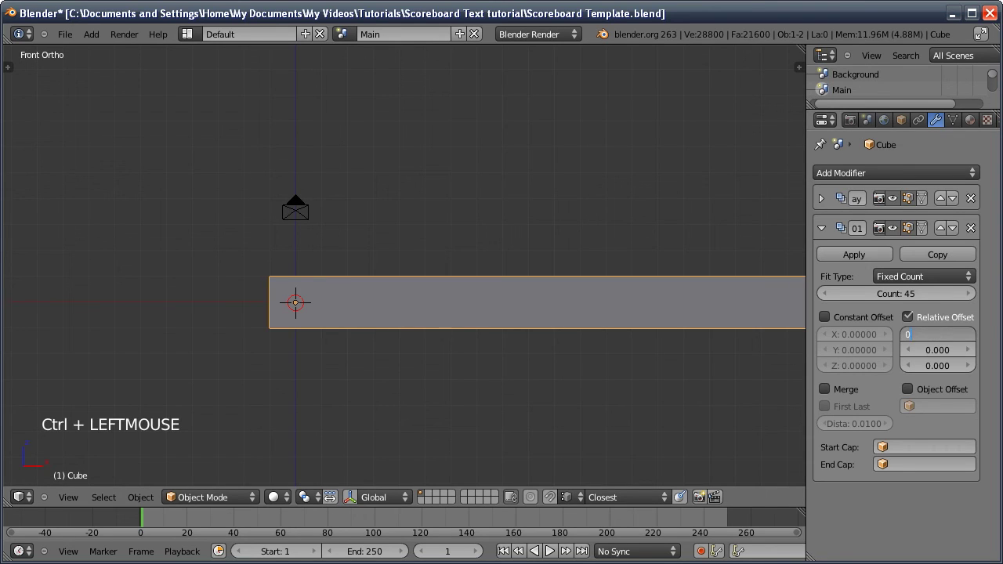
pyautogui.click(944, 368)
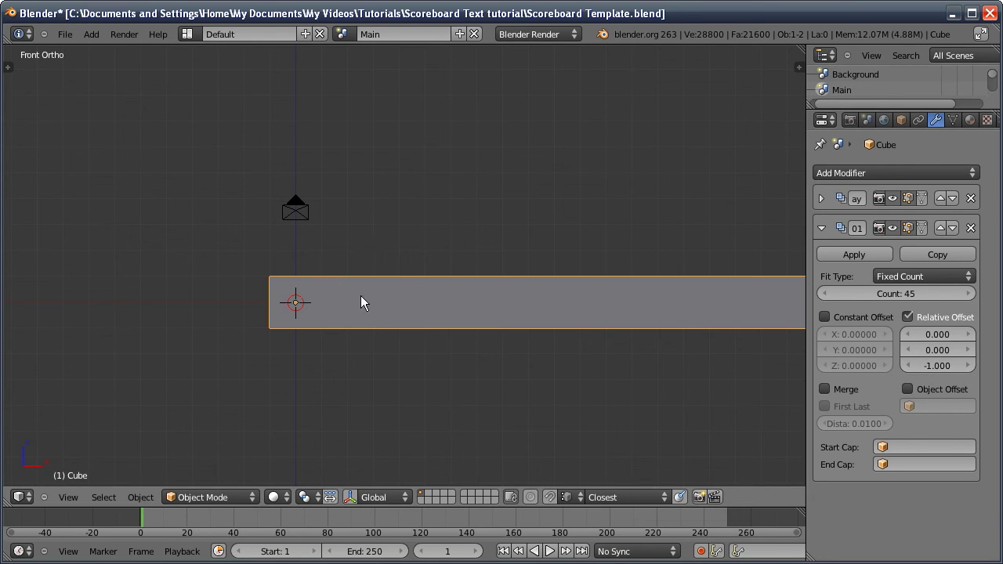
# Apply the scale with Ctrl+A, then move and scale the large grid down in front view
pyautogui.press('ctrl+a')
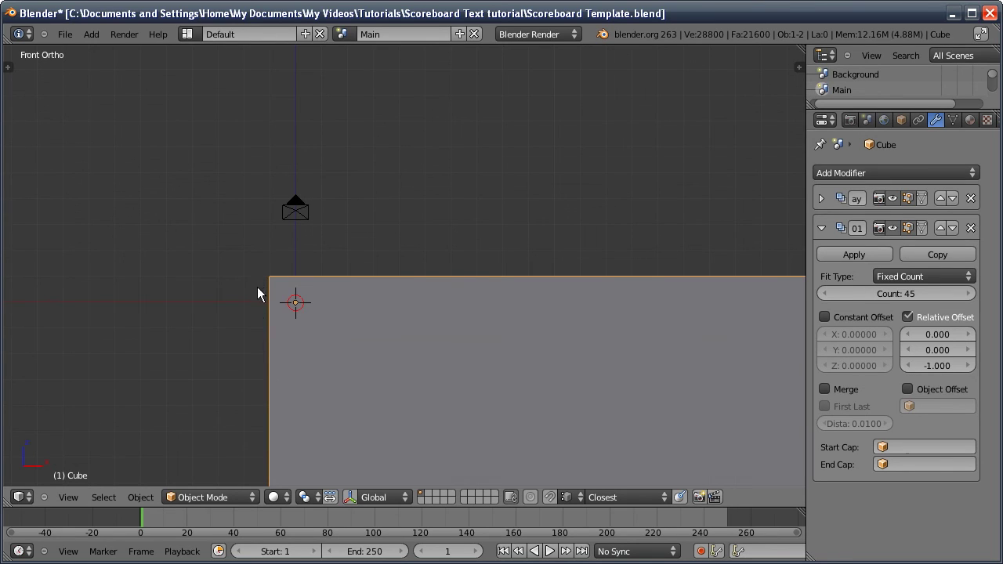
pyautogui.press('KP_1')
pyautogui.middleClick(447, 389)
pyautogui.press('g')
pyautogui.click(351, 272)
pyautogui.press('s')
pyautogui.click(341, 253)
pyautogui.press('s')
pyautogui.click(218, 225)
pyautogui.middleClick(338, 397)
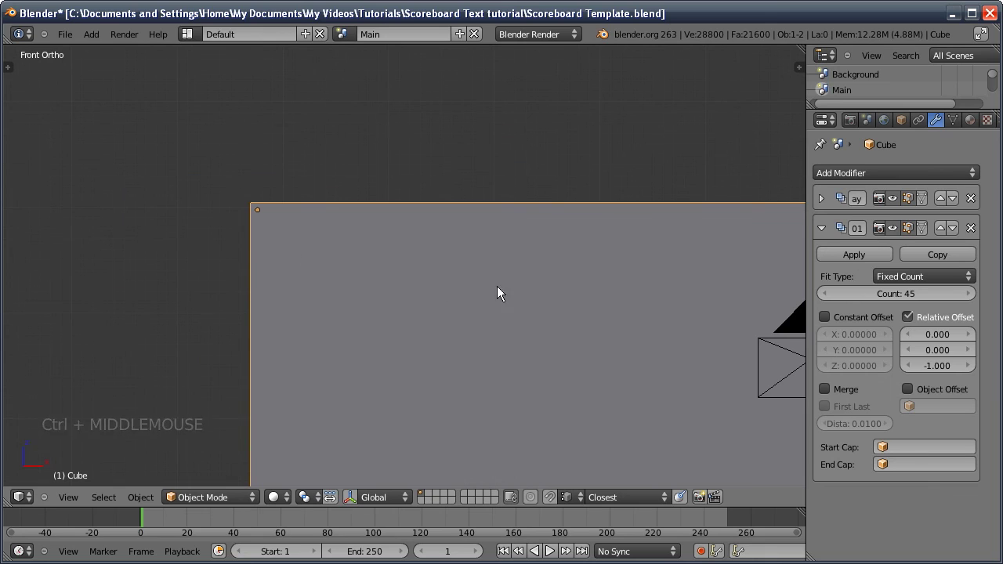
# Set the first Array's relative X offset to 1.5 so the tiles separate horizontally
pyautogui.click(825, 223)
pyautogui.click(823, 199)
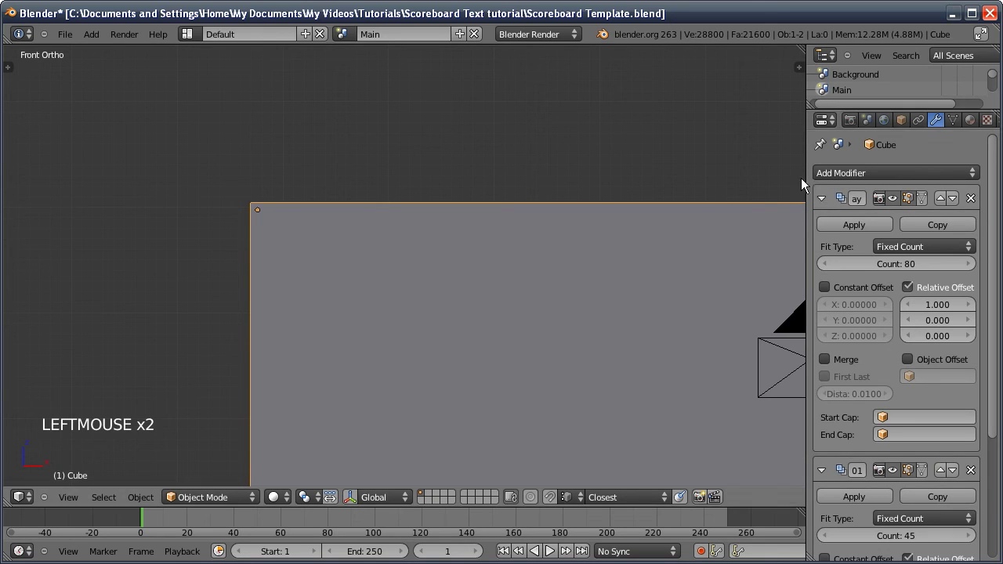
pyautogui.click(971, 304)
pyautogui.click(973, 305)
pyautogui.click(972, 304)
pyautogui.click(801, 293)
pyautogui.middleClick(265, 229)
pyautogui.middleClick(308, 326)
pyautogui.middleClick(342, 337)
pyautogui.middleClick(370, 325)
pyautogui.middleClick(344, 344)
pyautogui.middleClick(328, 338)
pyautogui.middleClick(301, 297)
pyautogui.middleClick(254, 253)
pyautogui.middleClick(283, 326)
pyautogui.press('KP_1')
pyautogui.middleClick(298, 231)
pyautogui.click(971, 310)
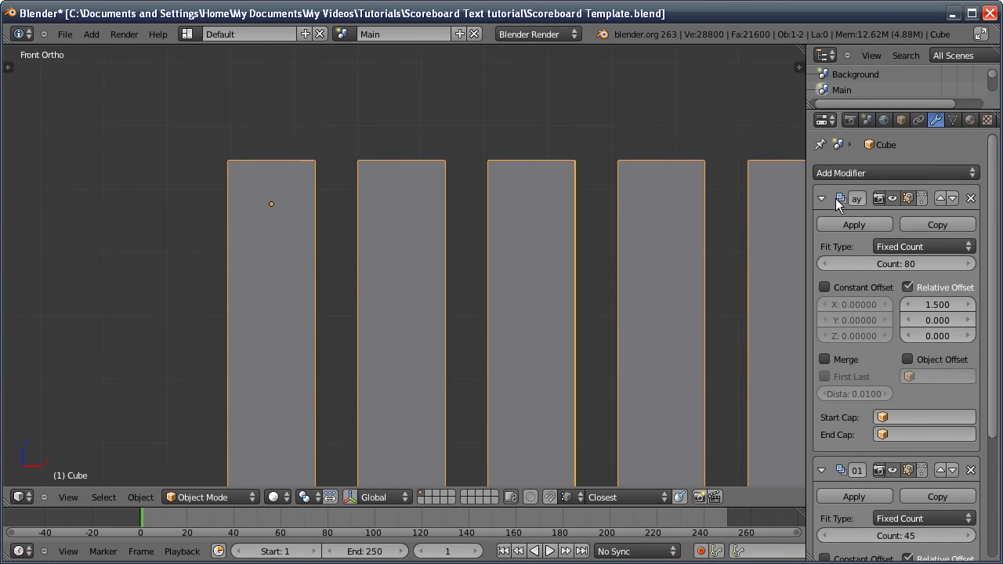
# Set the second Array's relative Z offset to -1.5 so the rows separate vertically
pyautogui.click(823, 205)
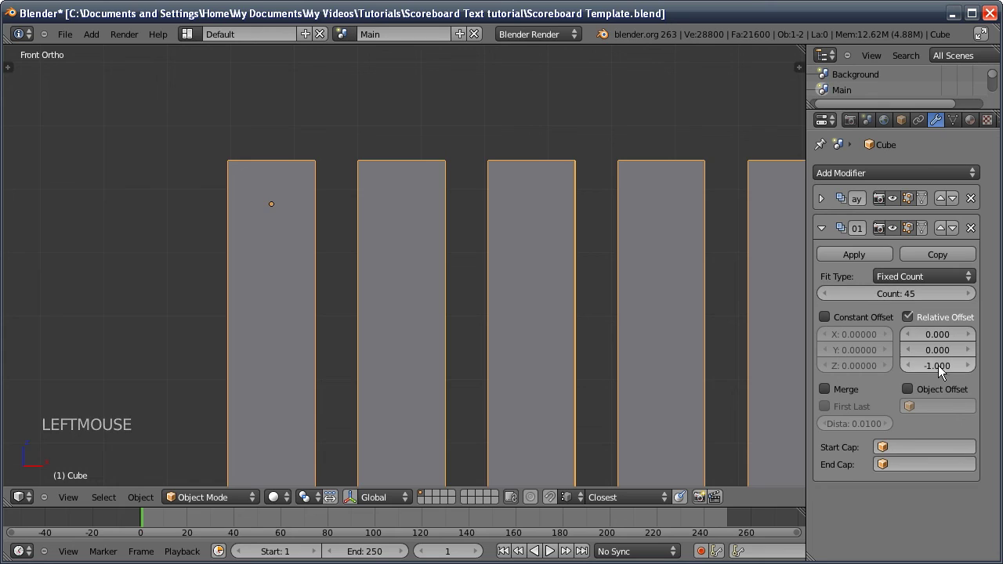
pyautogui.click(942, 360)
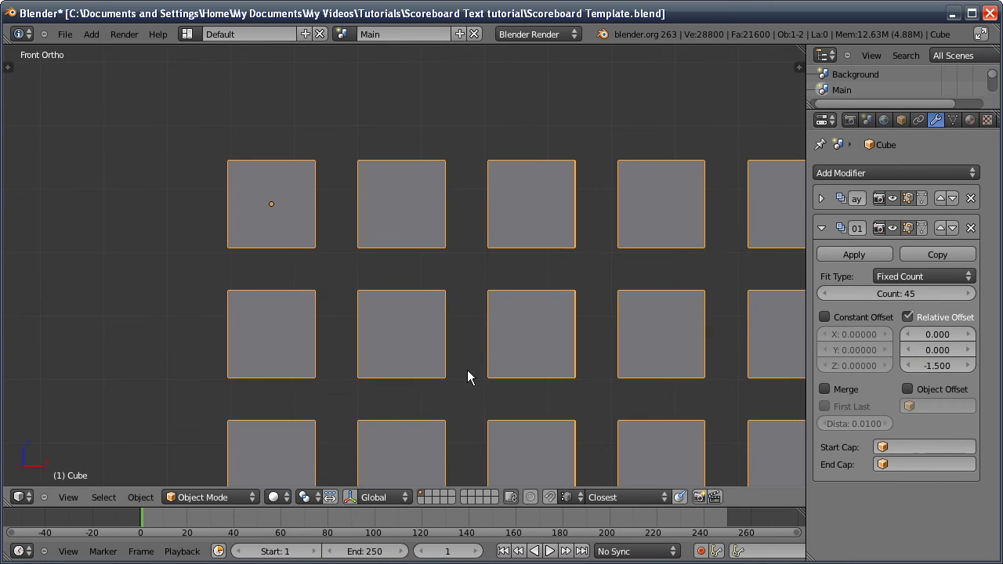
pyautogui.middleClick(468, 334)
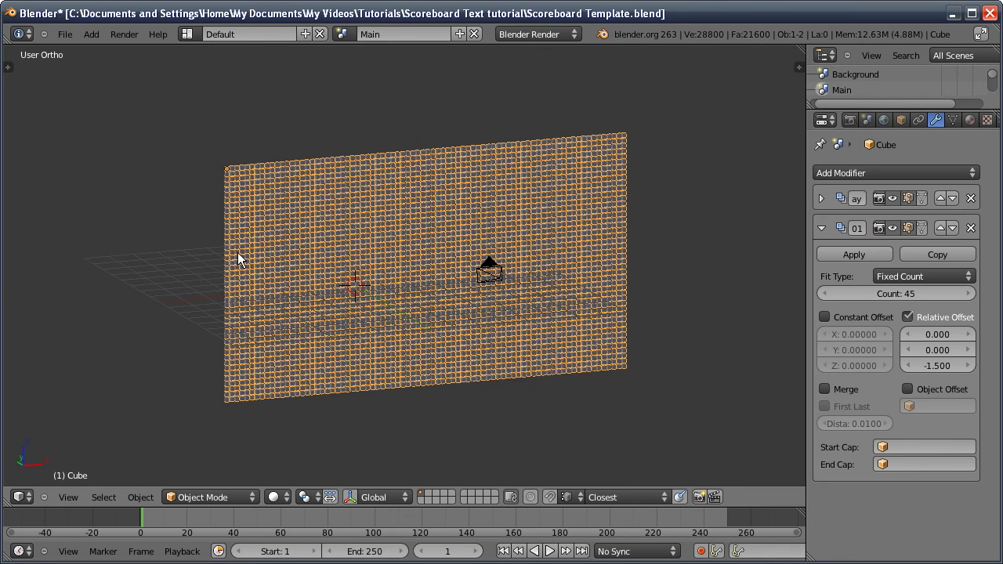
pyautogui.press('KP_1')
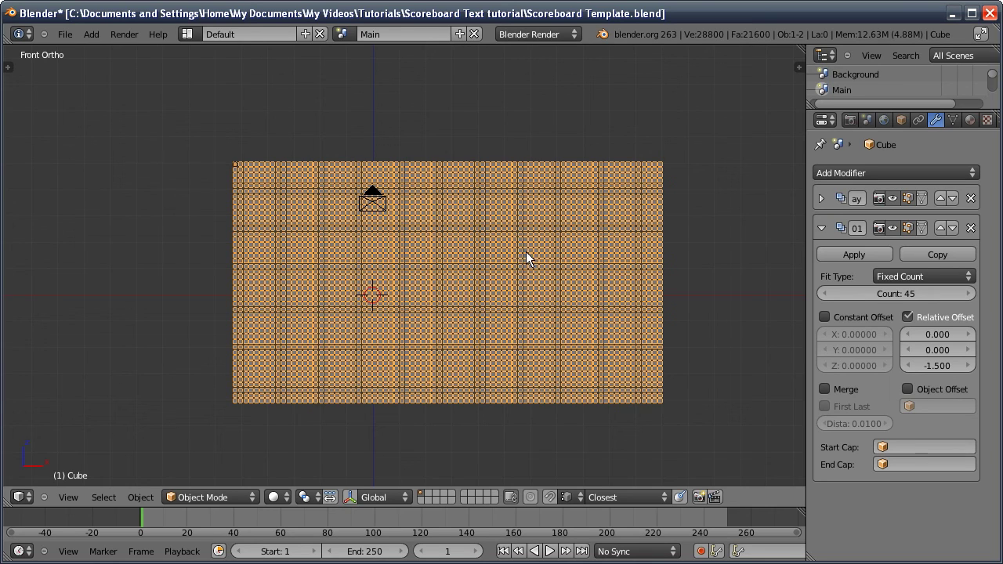
# Switch to the Text scene with the 3D text and look through the camera
pyautogui.click(857, 127)
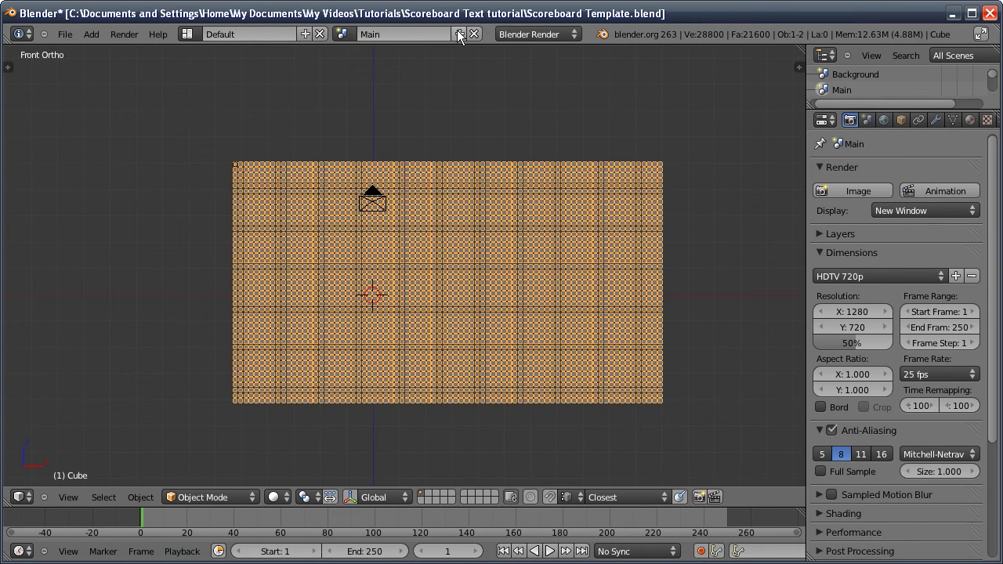
pyautogui.click(463, 42)
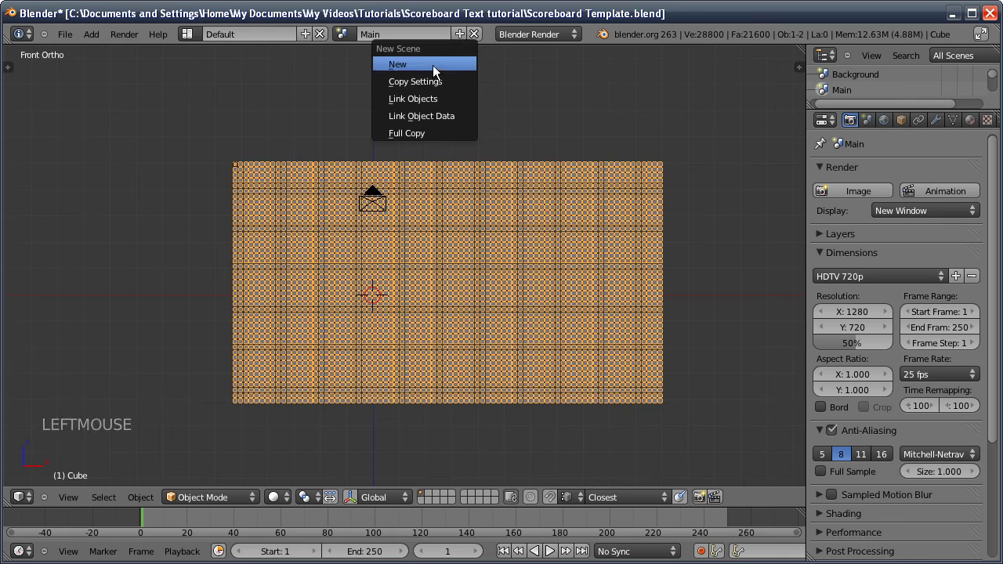
pyautogui.click(344, 35)
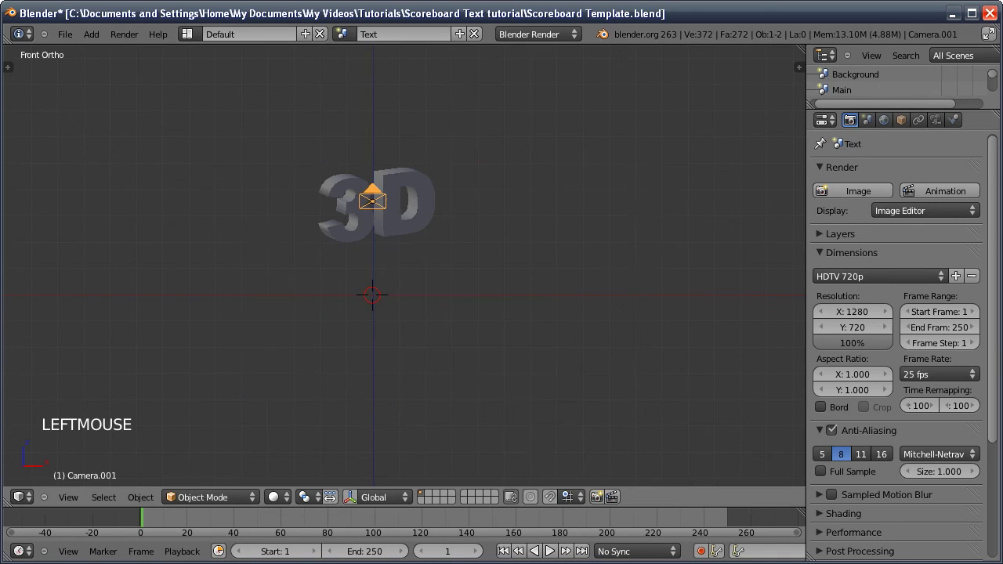
pyautogui.middleClick(382, 249)
pyautogui.middleClick(362, 223)
pyautogui.middleClick(406, 290)
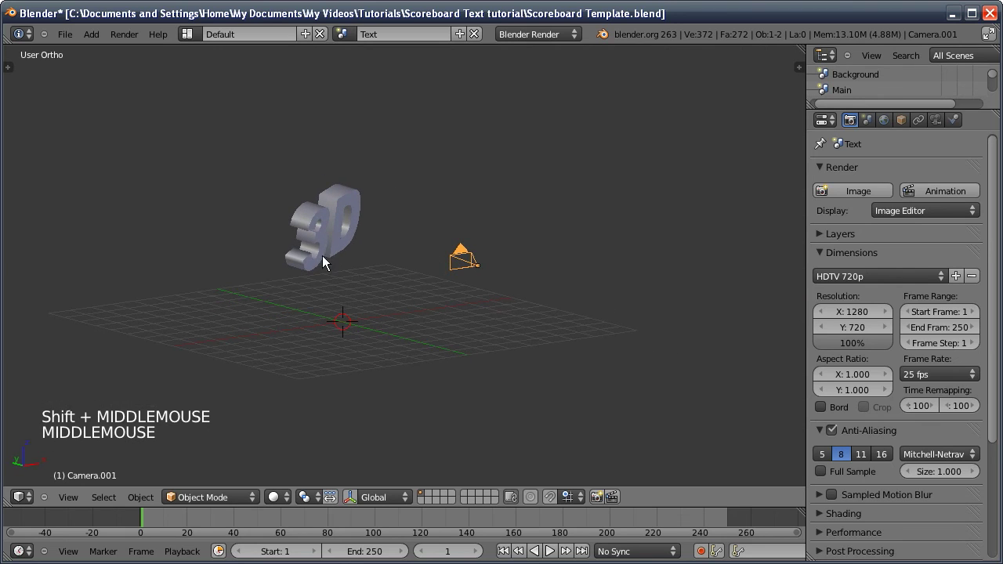
pyautogui.middleClick(313, 256)
pyautogui.click(360, 280)
# In World settings make the Horizon Color black and enable Environment Lighting
pyautogui.click(885, 122)
pyautogui.click(868, 175)
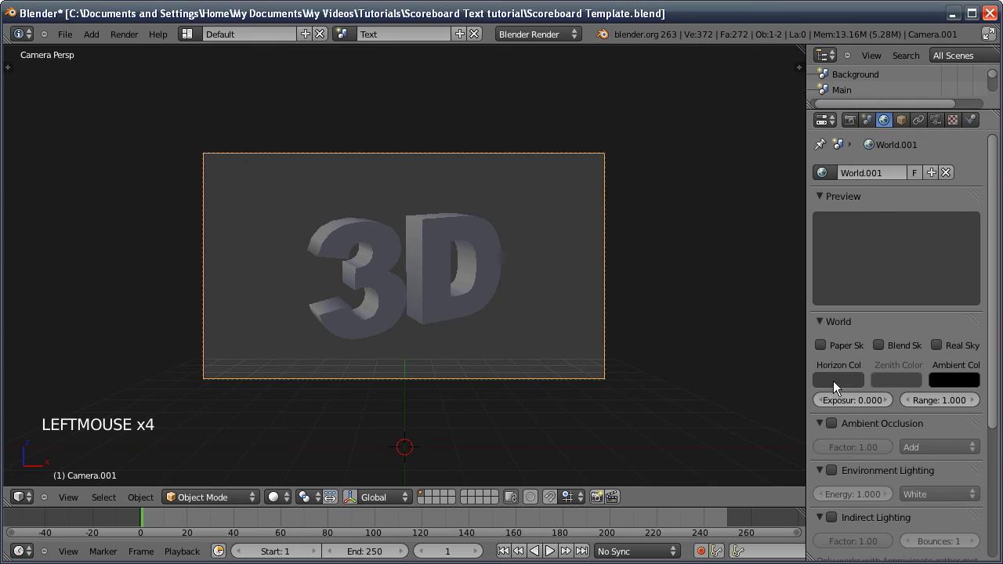
pyautogui.click(835, 382)
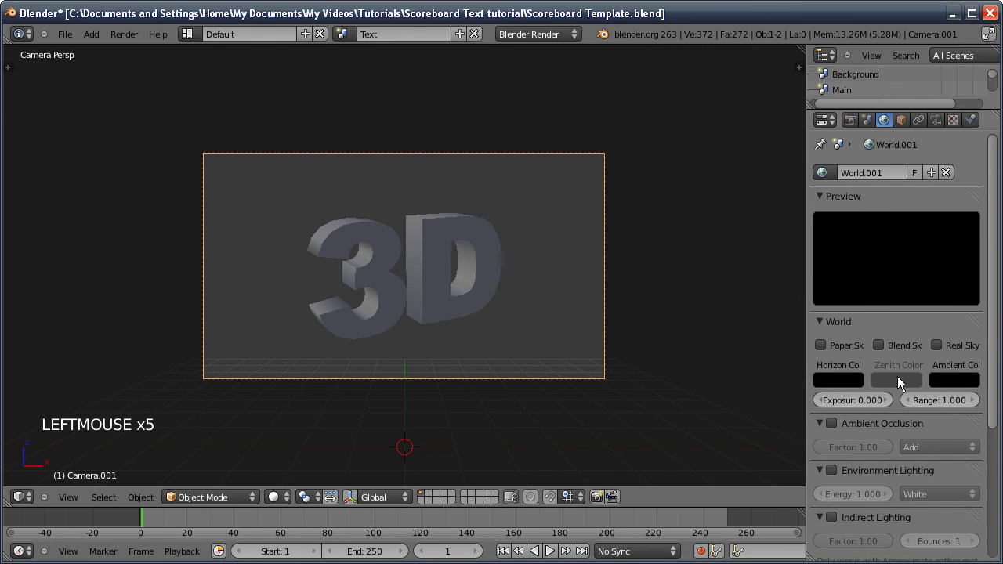
pyautogui.click(833, 468)
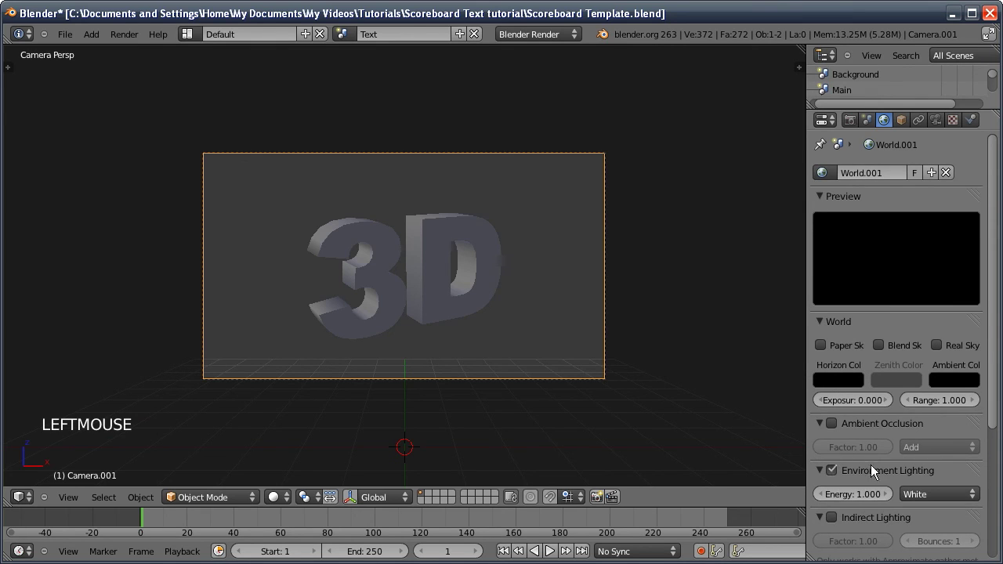
pyautogui.click(443, 238)
# Give the 3D text a new gold diffuse material and test-render it with F12
pyautogui.click(970, 124)
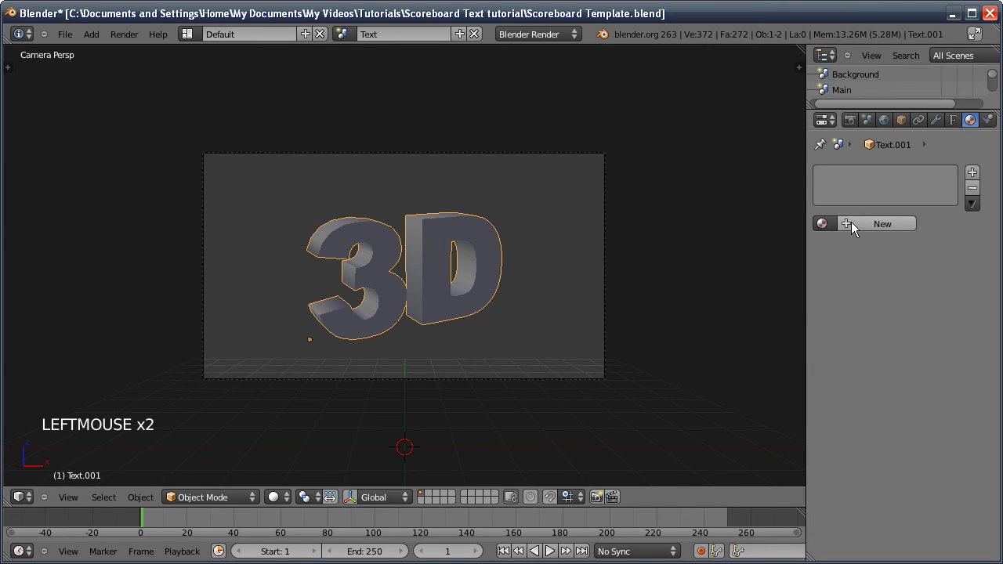
pyautogui.click(857, 228)
pyautogui.click(844, 418)
pyautogui.middleClick(911, 470)
pyautogui.click(906, 418)
pyautogui.middleClick(886, 278)
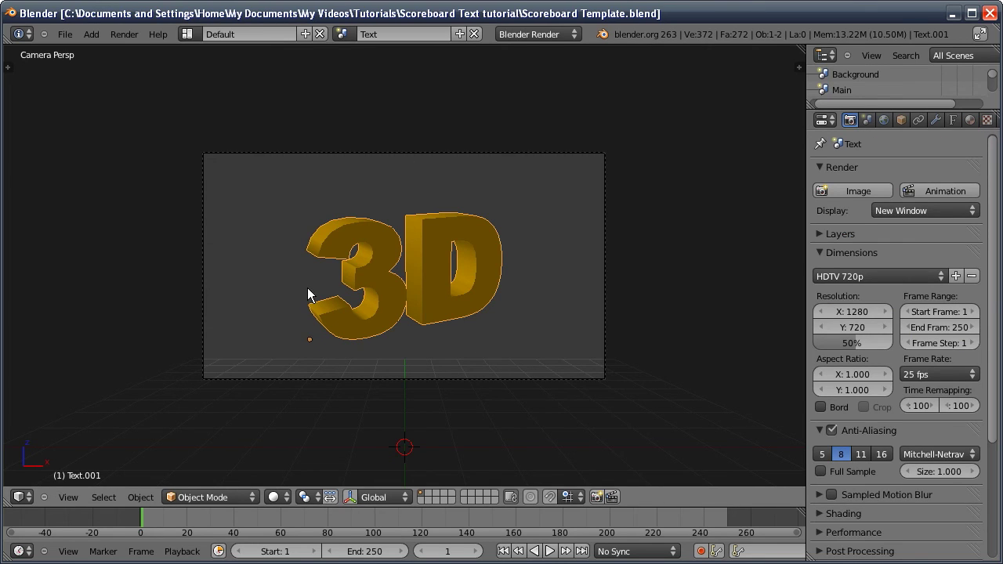
pyautogui.press('F12')
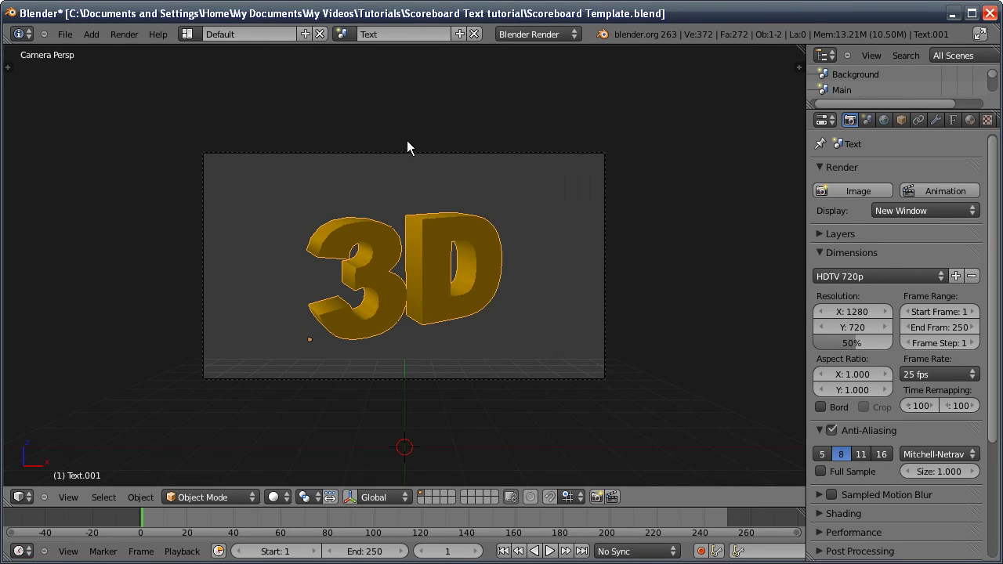
# Back in the Main scene, apply both Array modifiers so the tiles become real geometry
pyautogui.click(347, 38)
pyautogui.click(429, 382)
pyautogui.click(426, 315)
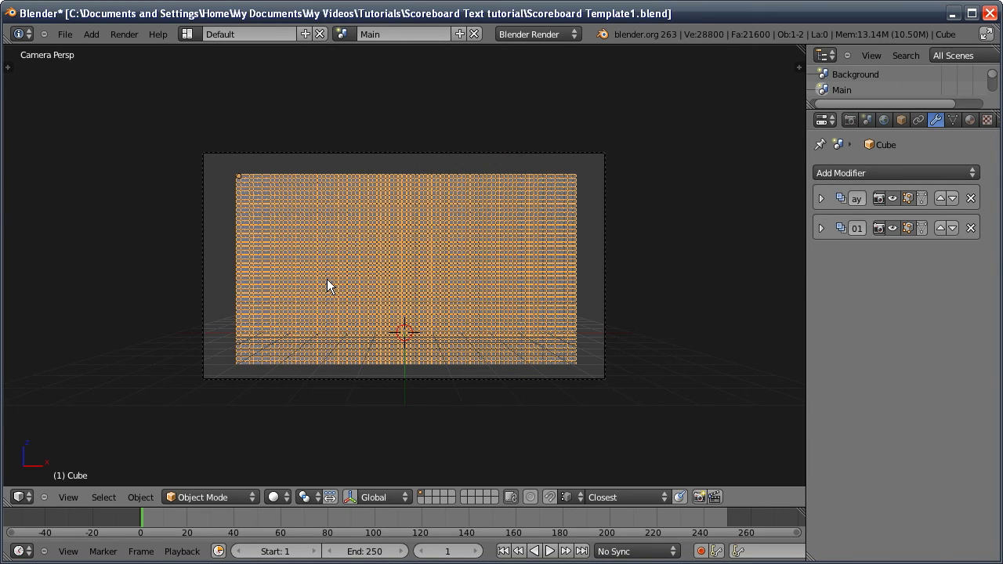
pyautogui.click(830, 218)
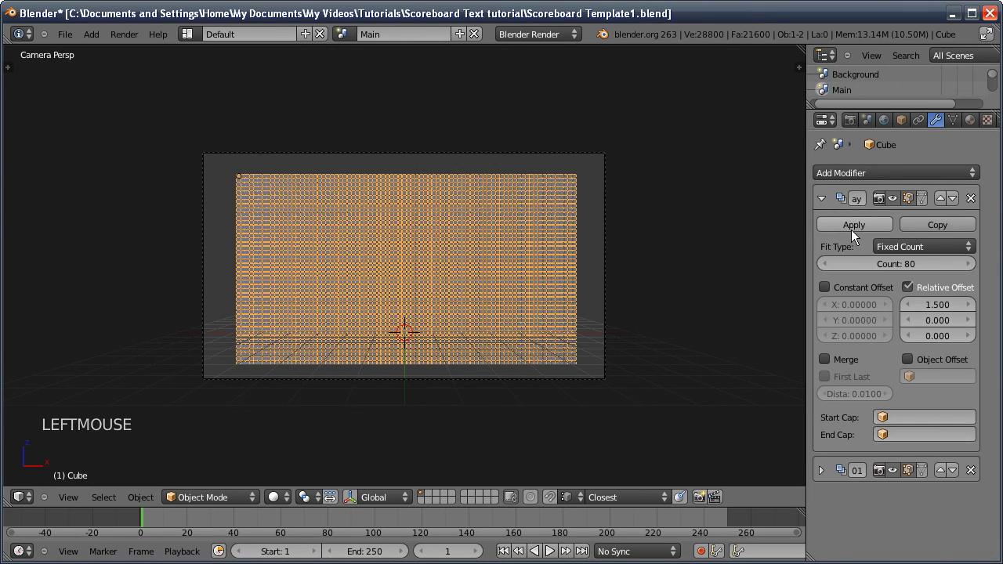
pyautogui.click(852, 228)
pyautogui.click(827, 202)
pyautogui.click(848, 230)
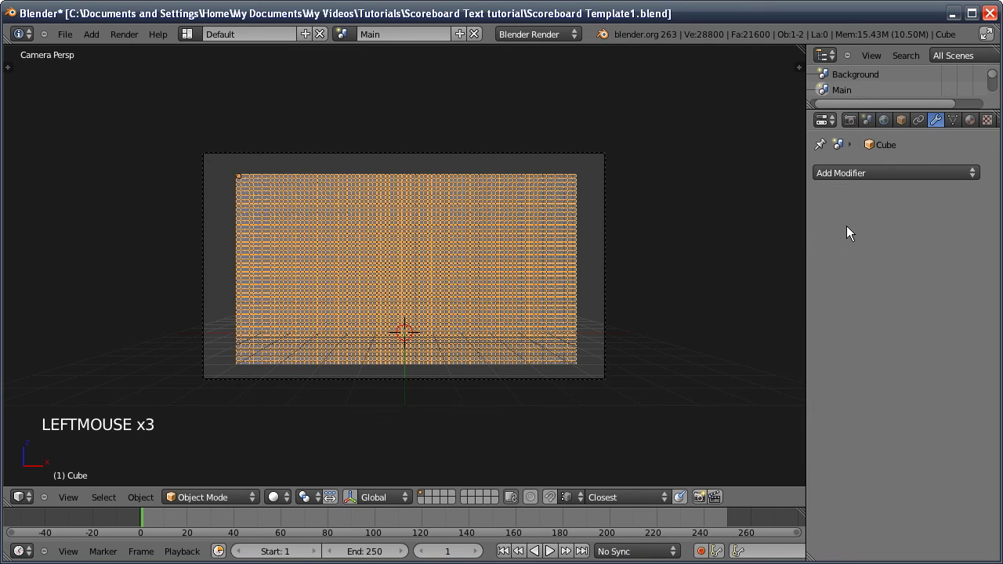
# Enter Edit Mode on the tile grid and bring up the UV Mapping choices
pyautogui.press('Tab')
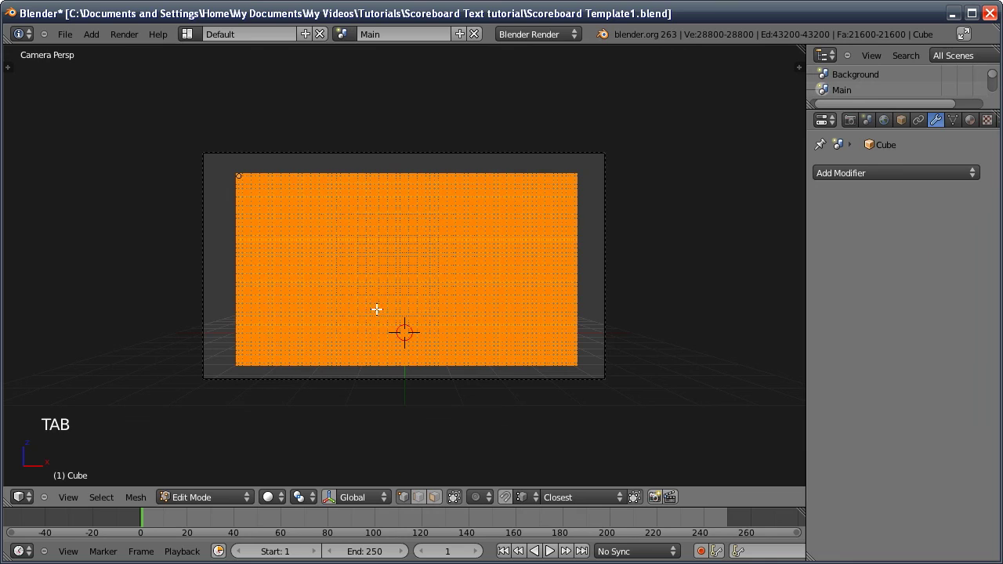
pyautogui.press('u')
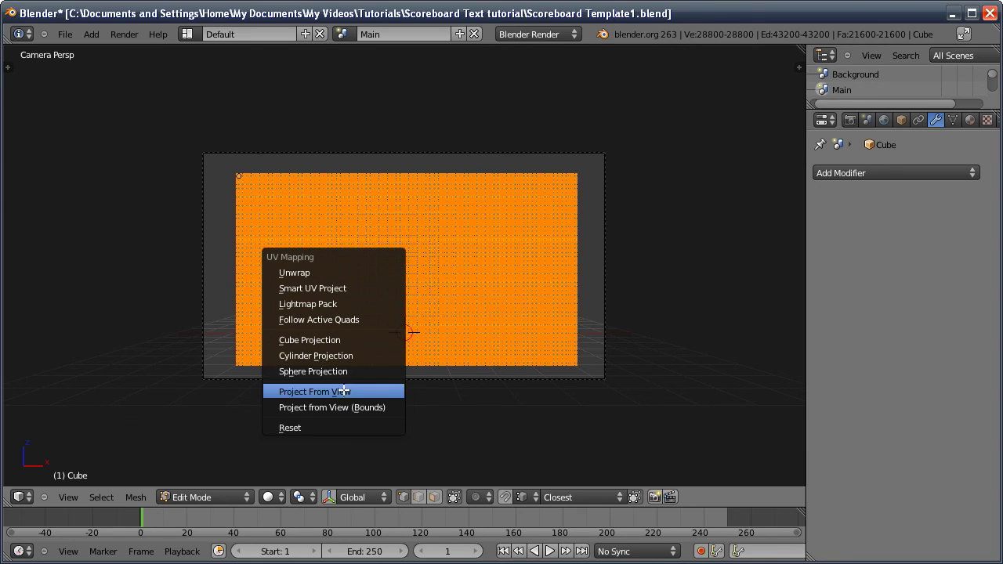
pyautogui.doubleClick(25, 497)
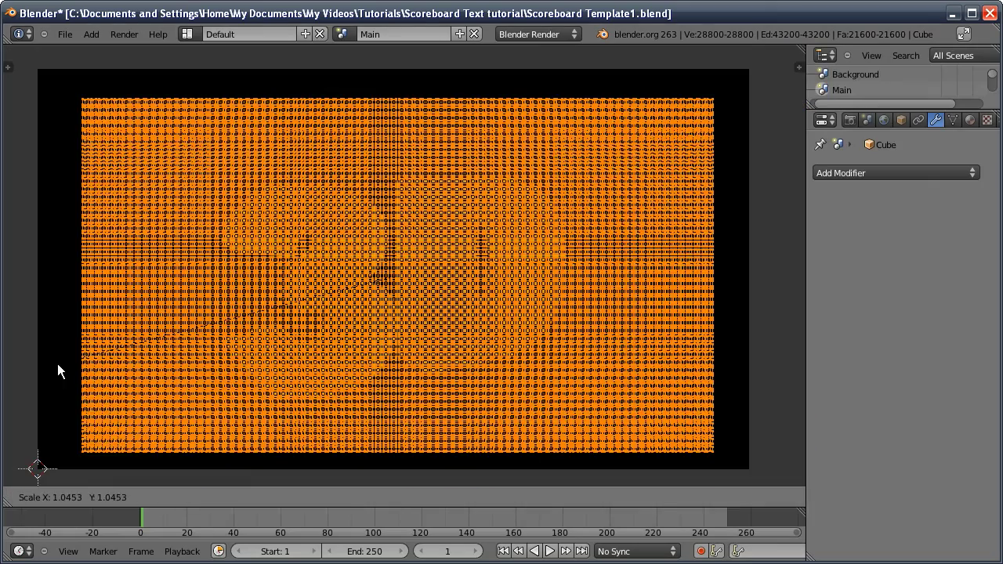
pyautogui.middleClick(33, 488)
# UV Project from View (Bounds), return to the 3D view in Object Mode and show the texture slots
pyautogui.press('u')
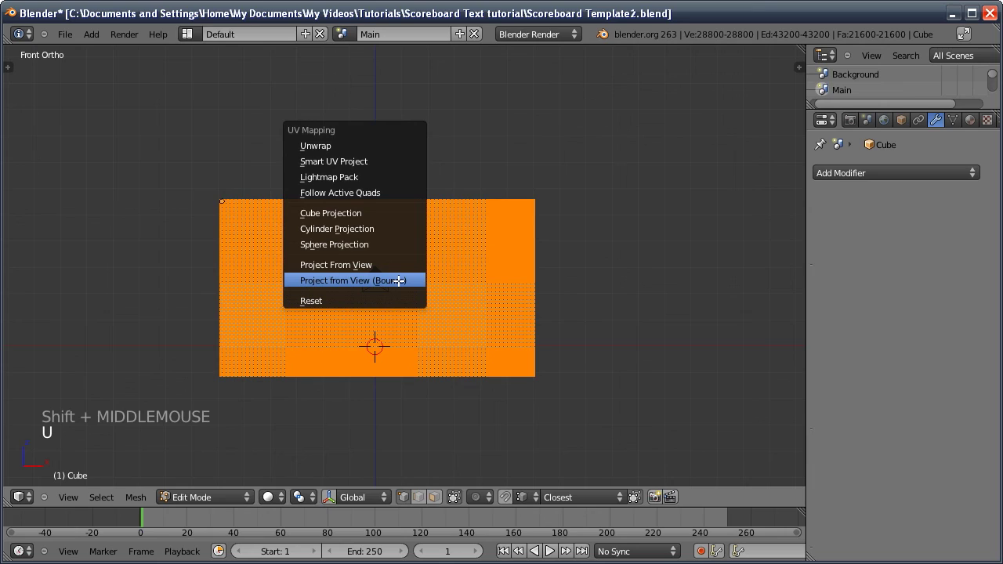
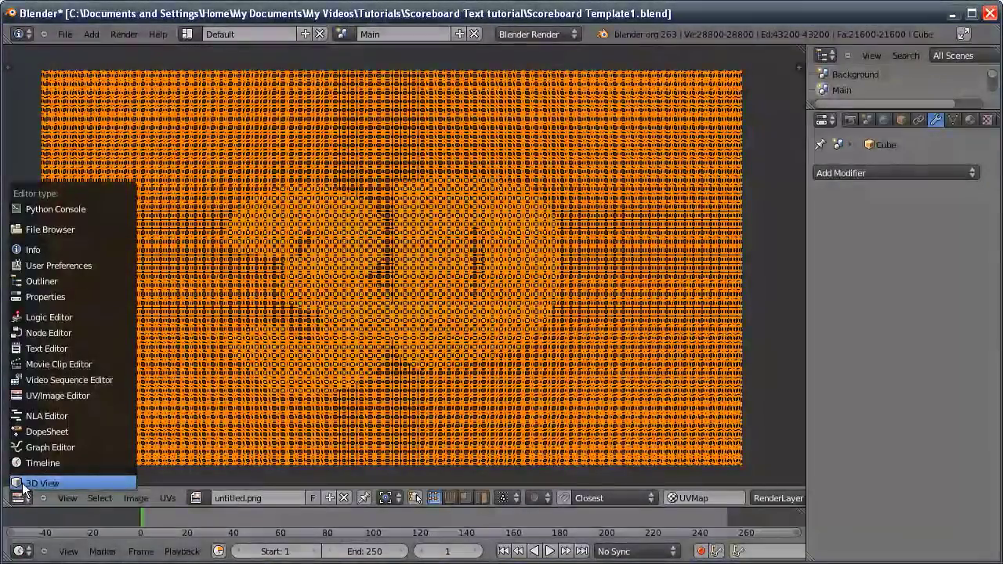
pyautogui.click(38, 480)
pyautogui.press('Tab')
pyautogui.click(976, 132)
pyautogui.click(869, 231)
pyautogui.click(994, 128)
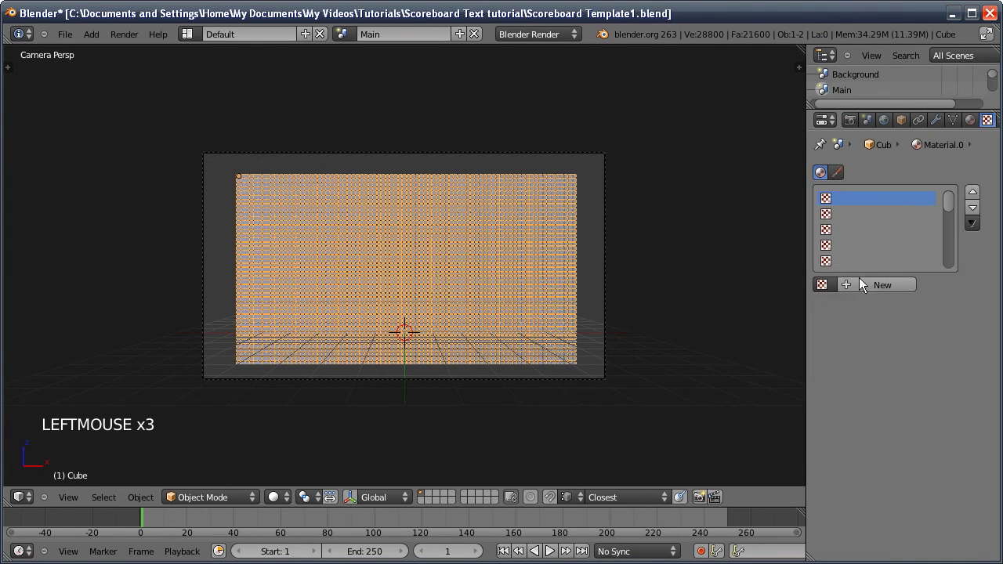
# Add an Image texture loading untitled.png, previewed as Both and mapped to UV
pyautogui.click(868, 292)
pyautogui.click(876, 312)
pyautogui.middleClick(869, 414)
pyautogui.click(831, 441)
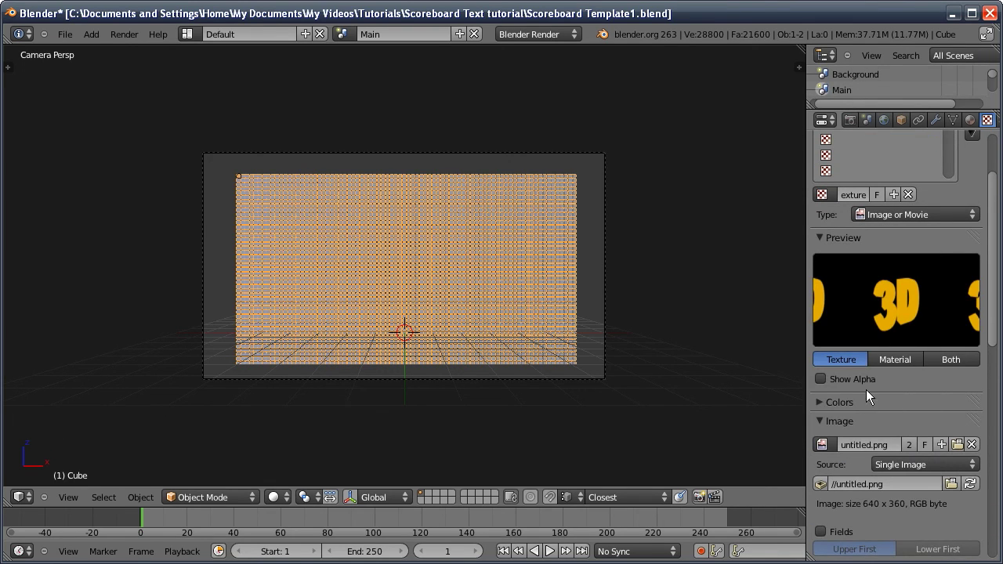
pyautogui.middleClick(873, 425)
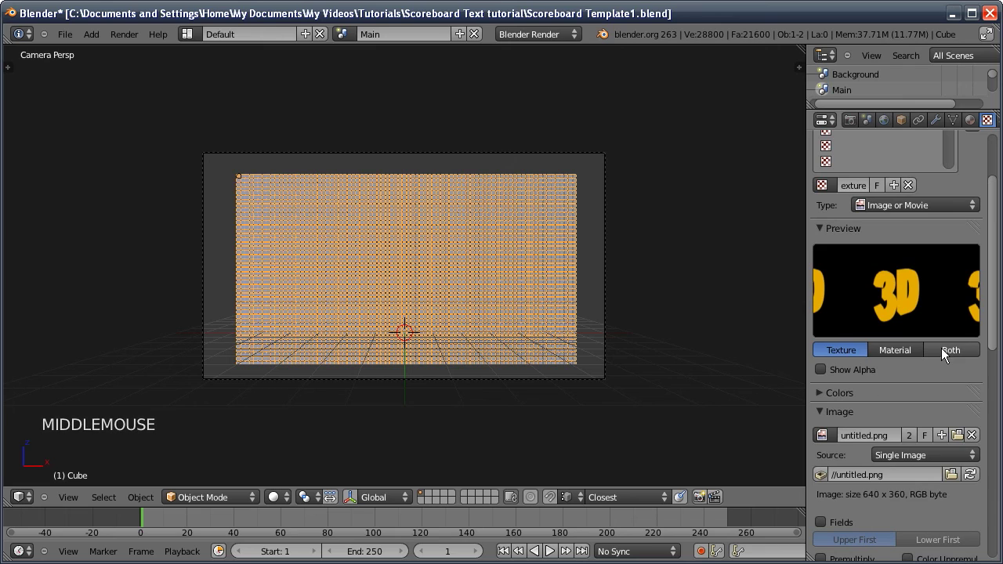
pyautogui.click(947, 354)
pyautogui.middleClick(891, 407)
pyautogui.click(883, 518)
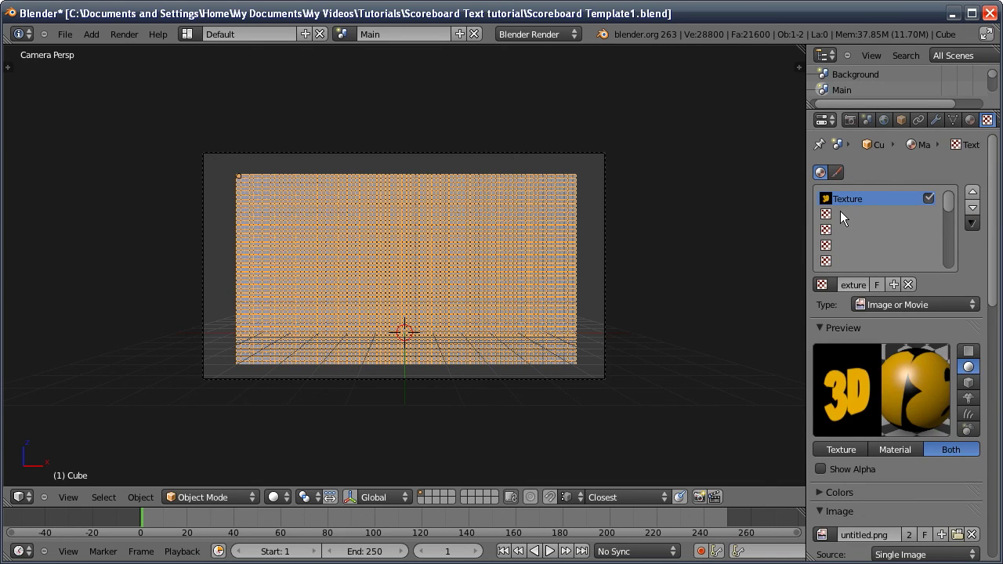
# Add Texture.001 in the next slot reusing the same image, UV-mapped with shading influence enabled
pyautogui.click(844, 217)
pyautogui.click(861, 287)
pyautogui.click(871, 310)
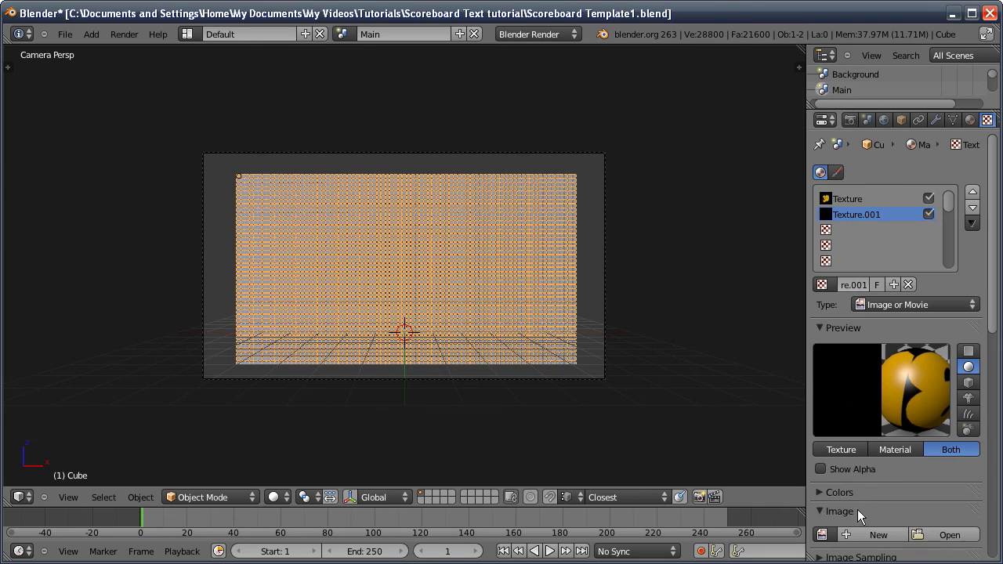
pyautogui.click(823, 531)
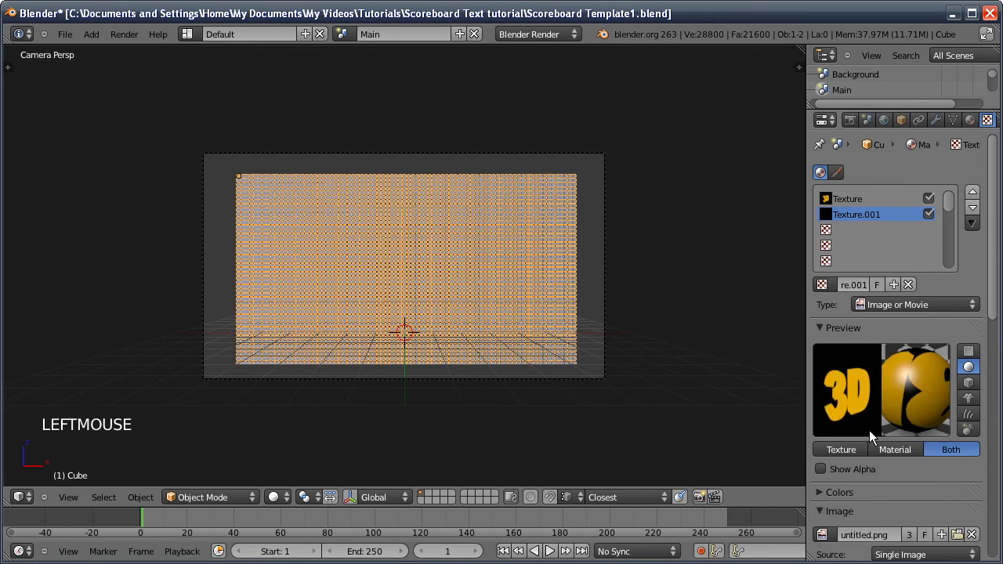
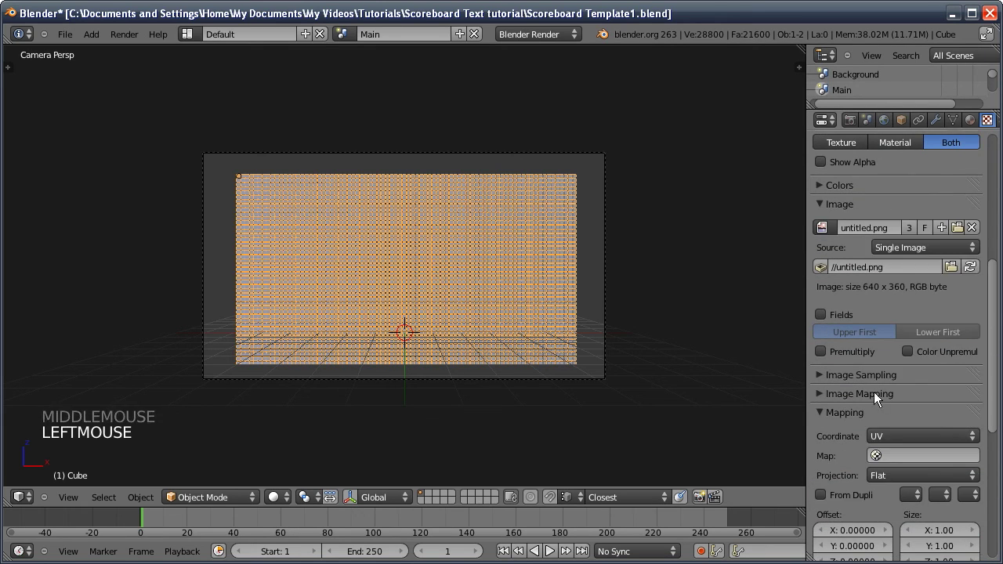
pyautogui.middleClick(872, 357)
pyautogui.click(826, 416)
pyautogui.click(912, 416)
pyautogui.click(943, 419)
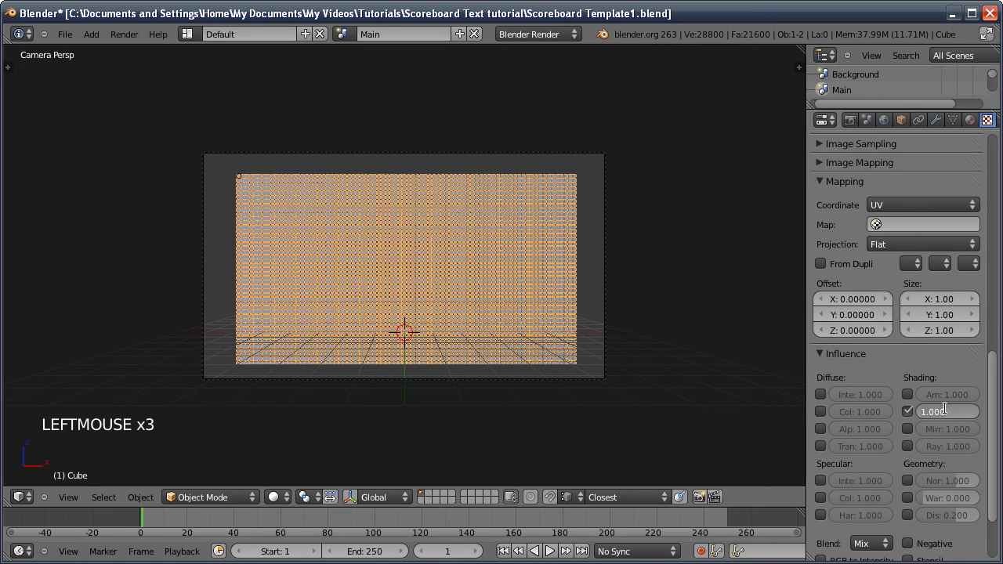
# Turn the second texture's Saturation down to 0 so it is fully desaturated
pyautogui.middleClick(897, 237)
pyautogui.middleClick(881, 243)
pyautogui.middleClick(910, 407)
pyautogui.click(830, 314)
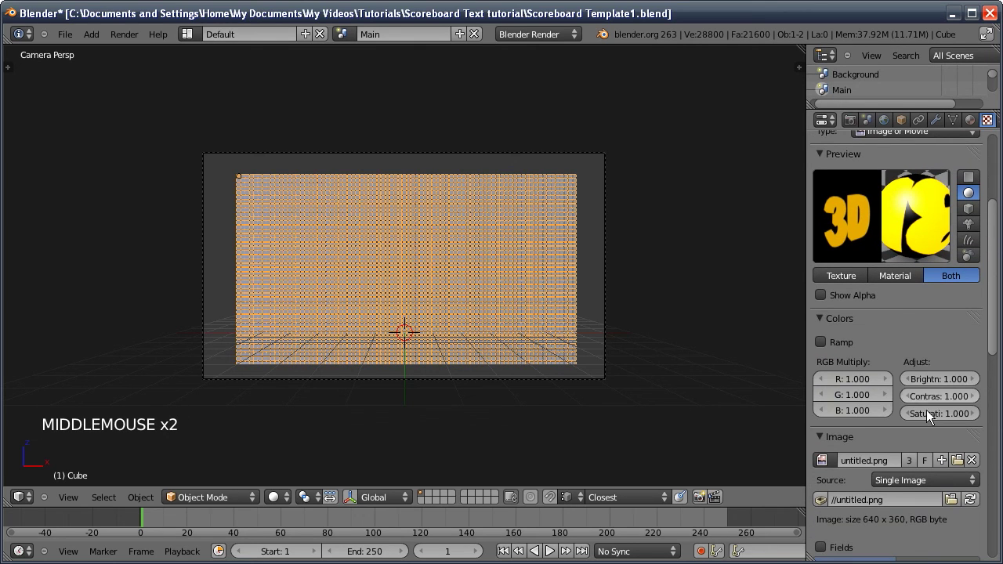
pyautogui.click(937, 418)
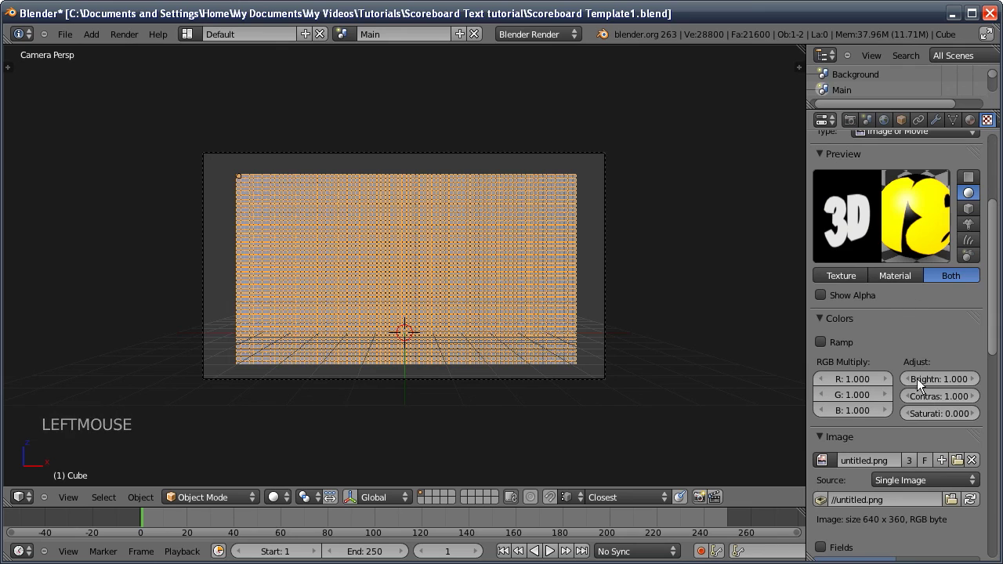
pyautogui.middleClick(883, 399)
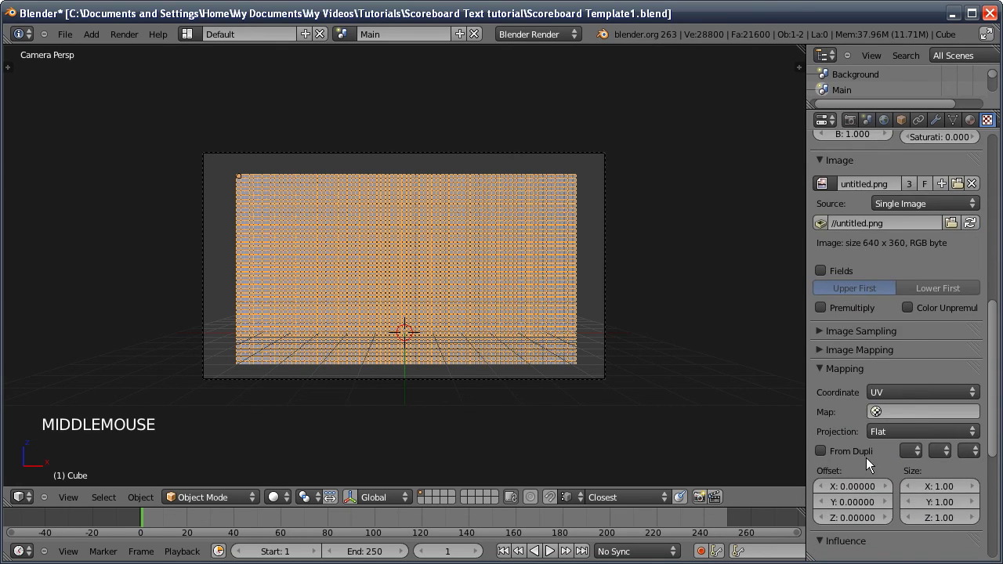
pyautogui.middleClick(870, 414)
pyautogui.click(826, 531)
pyautogui.middleClick(878, 272)
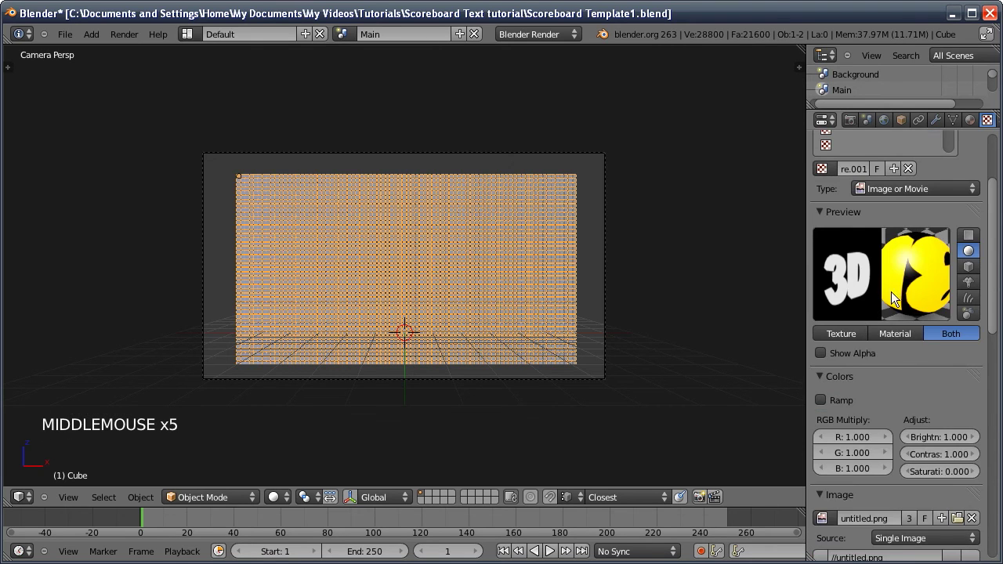
pyautogui.middleClick(894, 304)
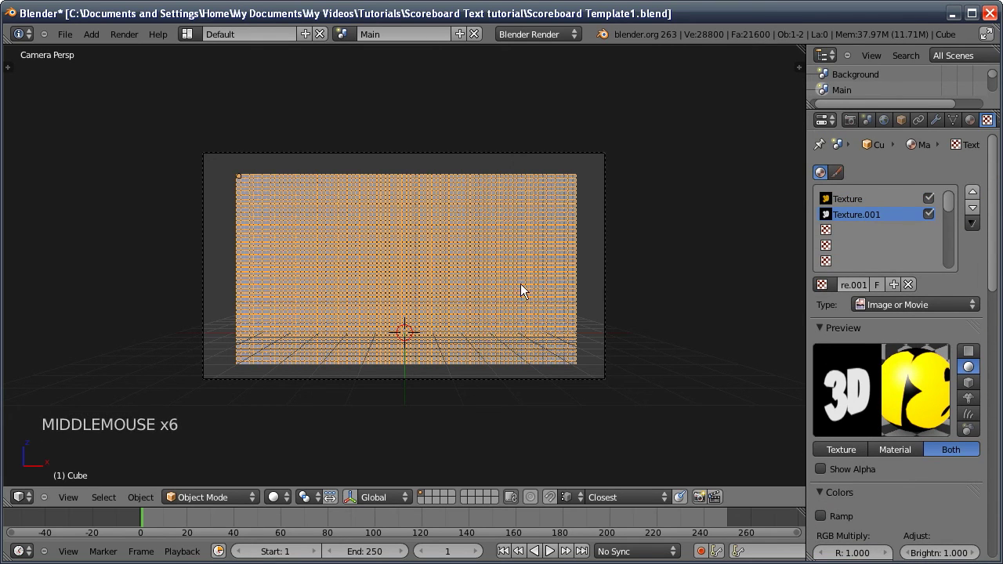
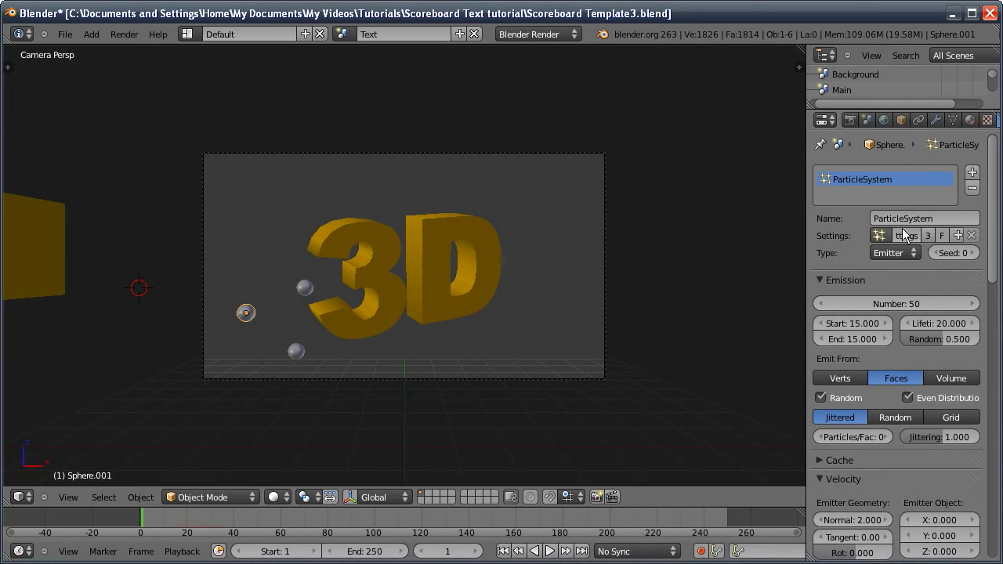
# Make this sphere's particle settings single-user and retime its emission to end at frame 25
pyautogui.click(932, 243)
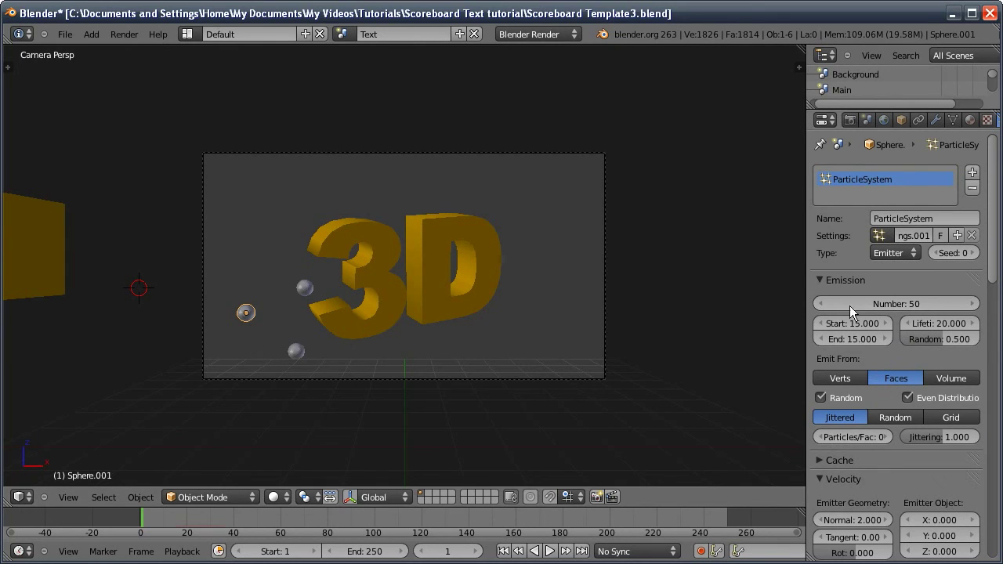
pyautogui.click(859, 319)
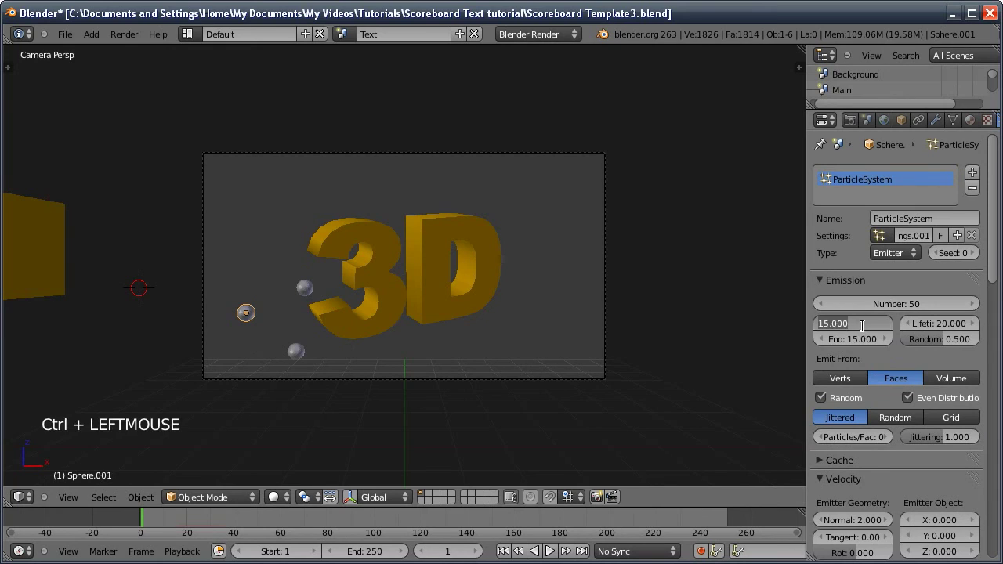
pyautogui.click(849, 309)
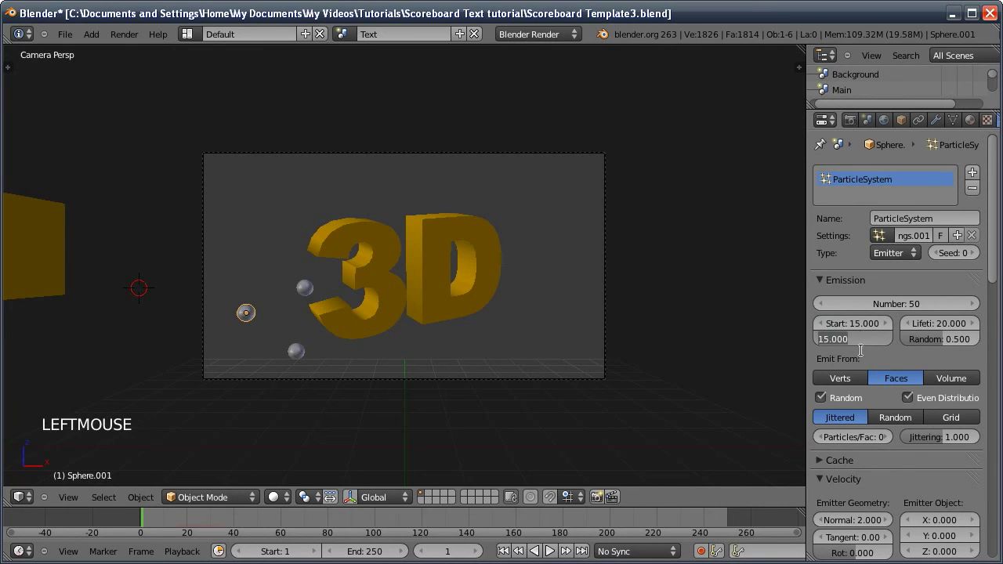
pyautogui.click(865, 346)
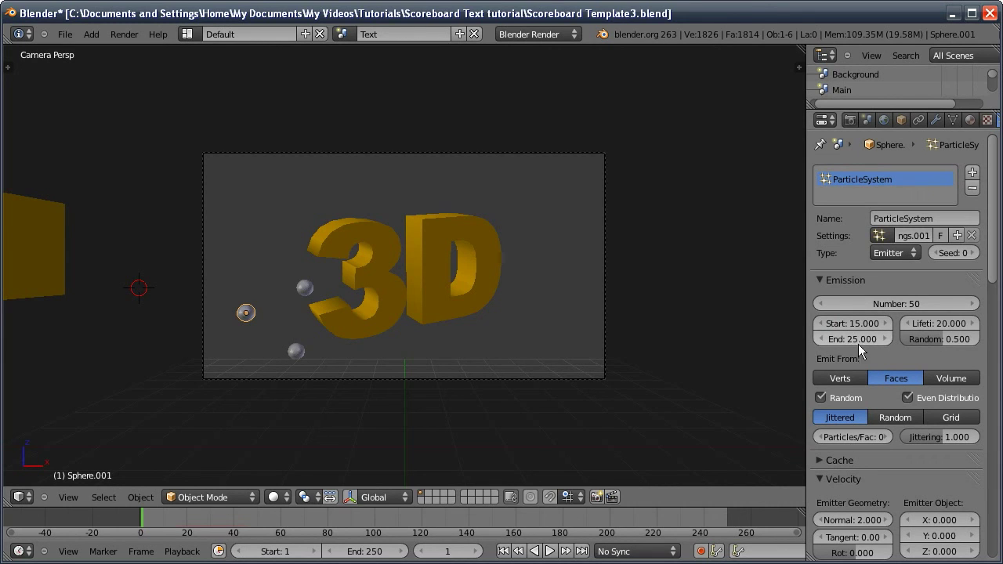
# Give the other small spheres their own independent particle settings copies
pyautogui.press('ctrl+c')
pyautogui.press('ctrl+v')
pyautogui.click(304, 362)
pyautogui.click(321, 350)
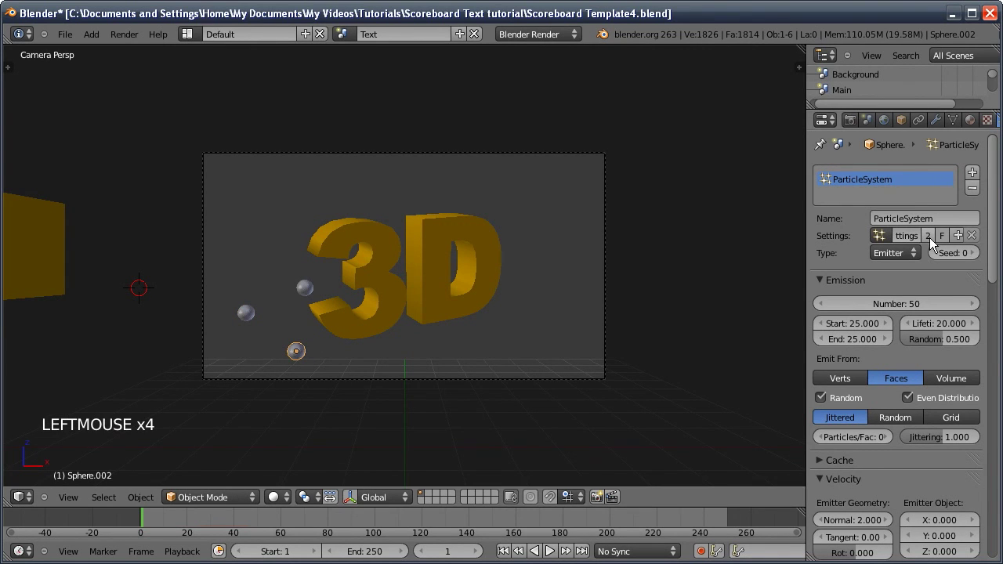
pyautogui.click(936, 246)
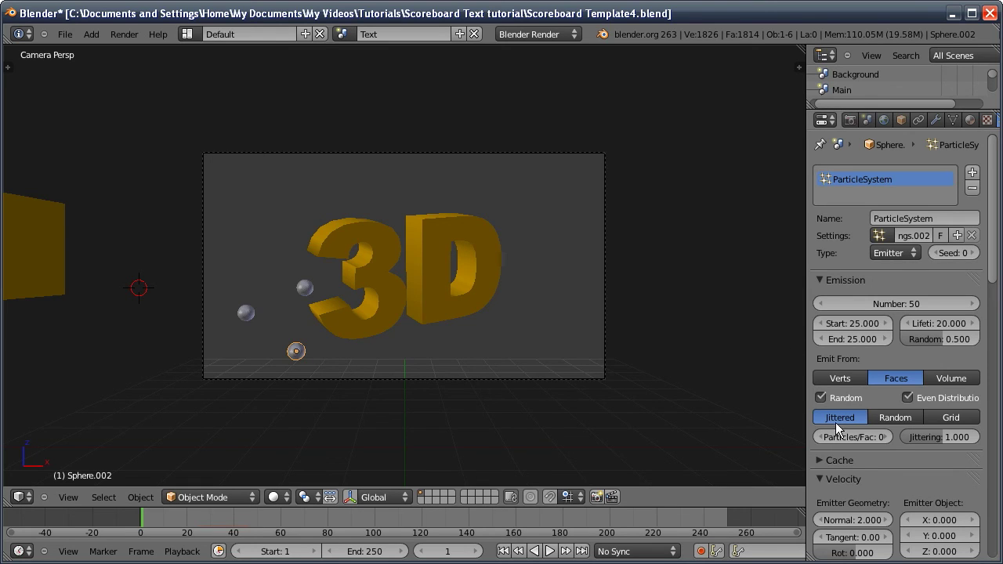
pyautogui.click(851, 319)
pyautogui.click(857, 347)
pyautogui.click(857, 327)
# Play the animation with Alt+A to preview the particle bursts, then stop playback
pyautogui.click(511, 554)
pyautogui.press('alt+a')
pyautogui.click(451, 266)
pyautogui.press('alt+a')
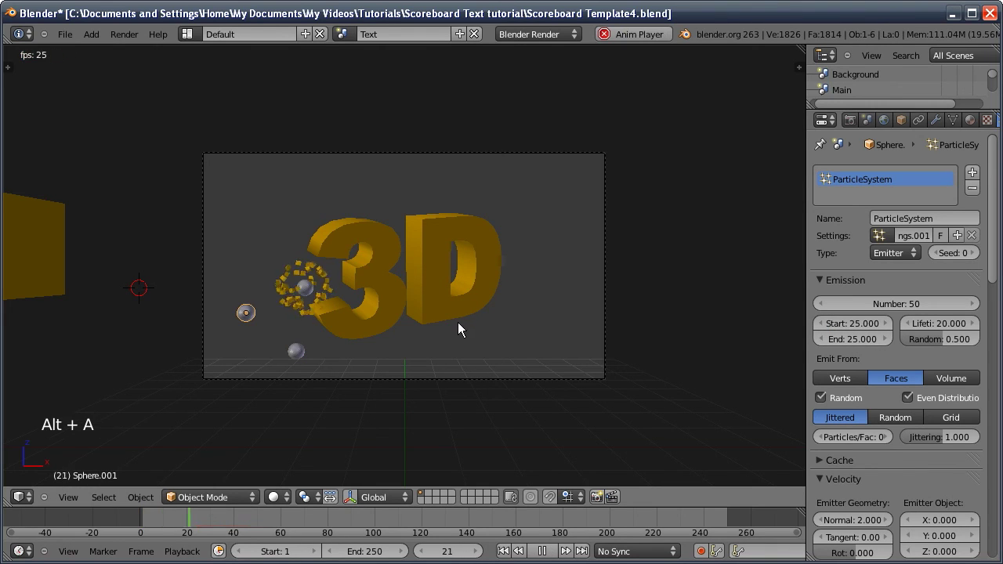
pyautogui.click(545, 554)
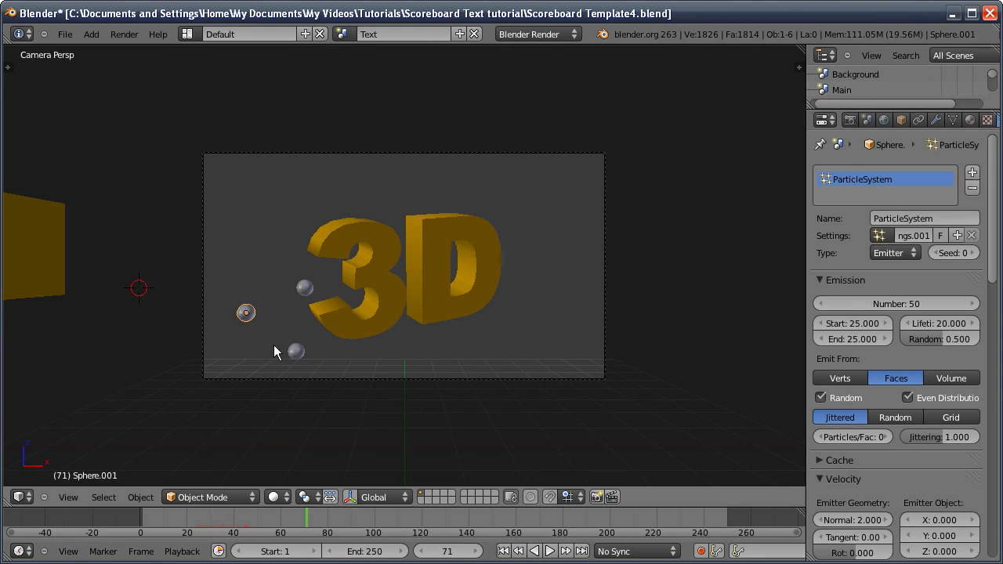
pyautogui.click(299, 356)
# Move the selection to layer 1 and show layers 1 and 2 together
pyautogui.click(304, 284)
pyautogui.click(53, 253)
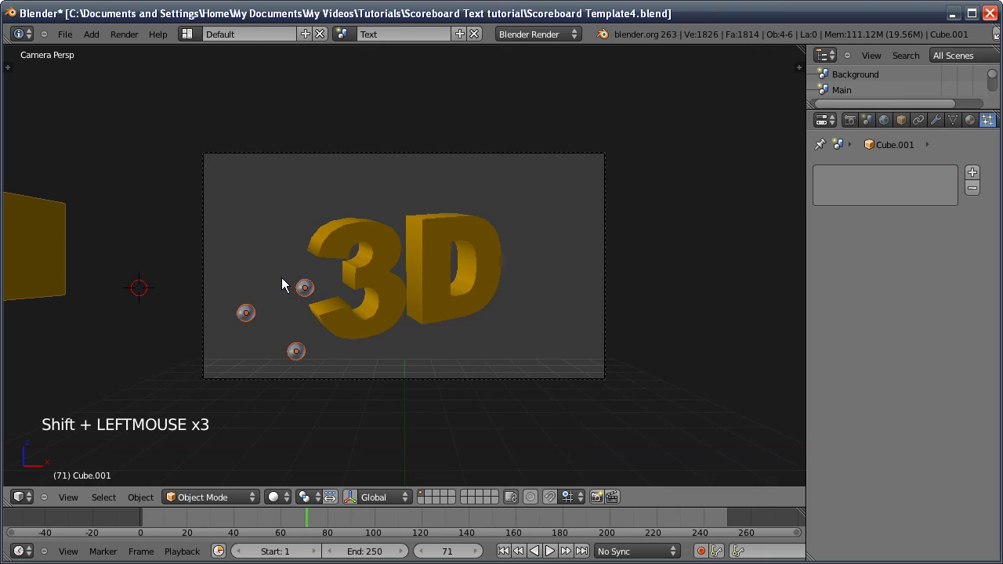
pyautogui.press('m')
pyautogui.press('1')
pyautogui.press('shift+2')
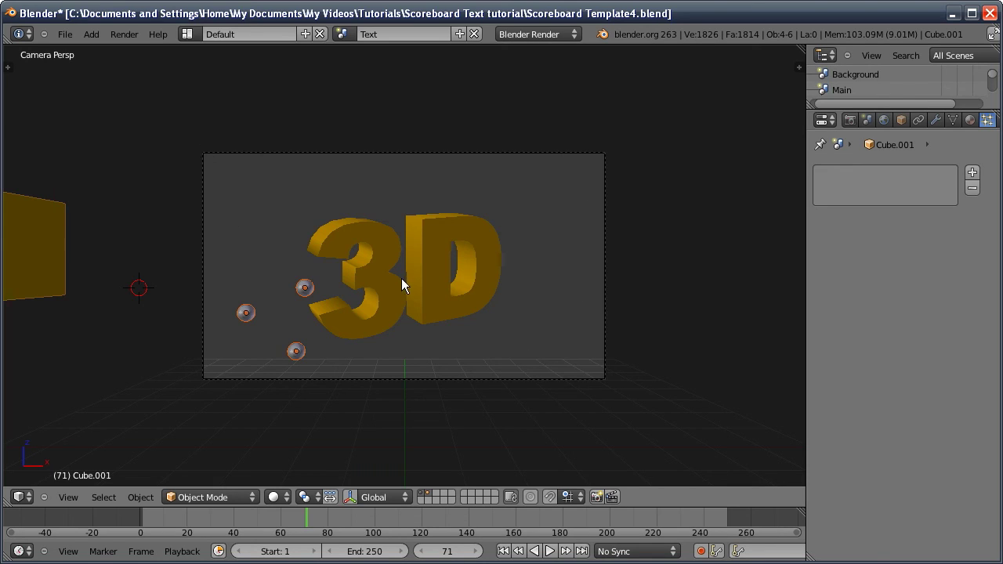
pyautogui.rightClick(403, 283)
# Add a scaled-down plane before the text and give it two Array modifiers, the first repeating 80 across
pyautogui.press('shift+a')
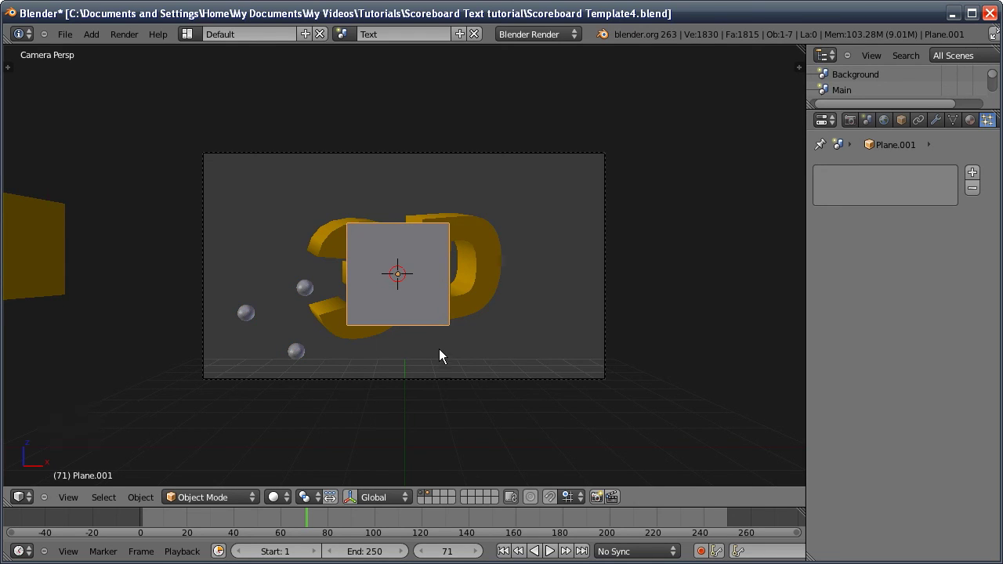
pyautogui.press('s')
pyautogui.click(413, 316)
pyautogui.click(938, 115)
pyautogui.click(943, 121)
pyautogui.click(873, 182)
pyautogui.click(883, 263)
pyautogui.click(827, 201)
pyautogui.click(835, 175)
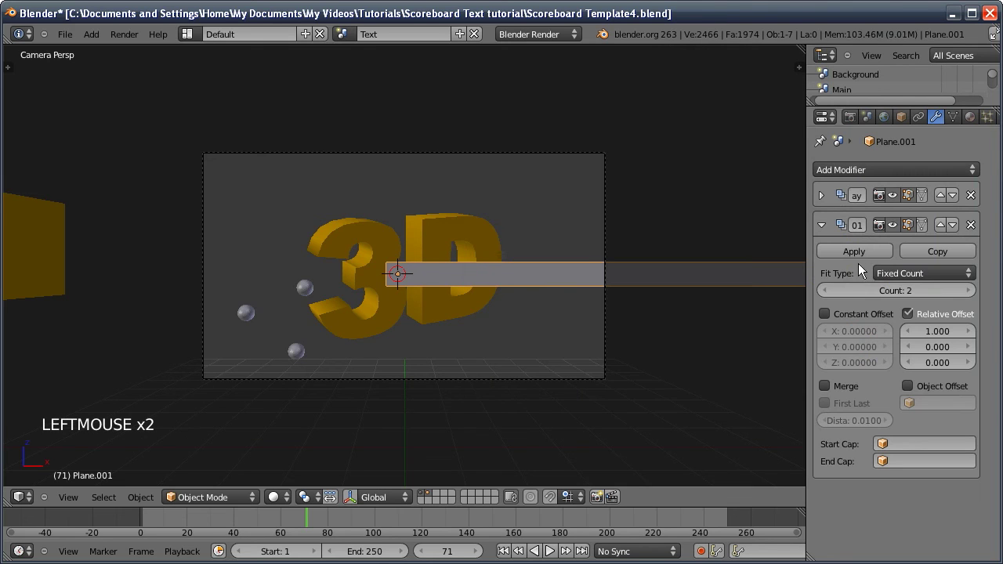
# Set the second Array to count 45 with Relative Offset Z -1 instead of sideways
pyautogui.click(903, 293)
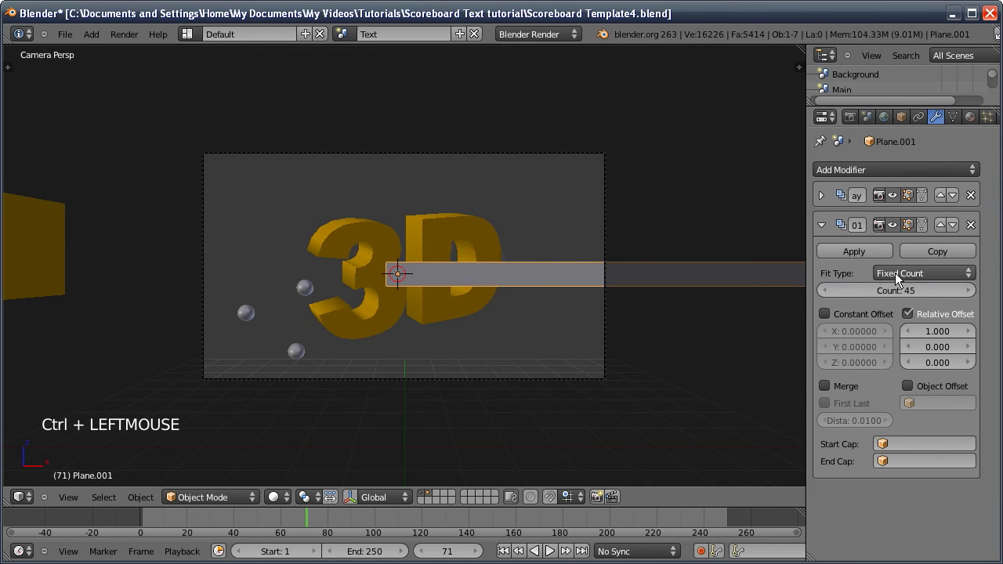
pyautogui.click(942, 335)
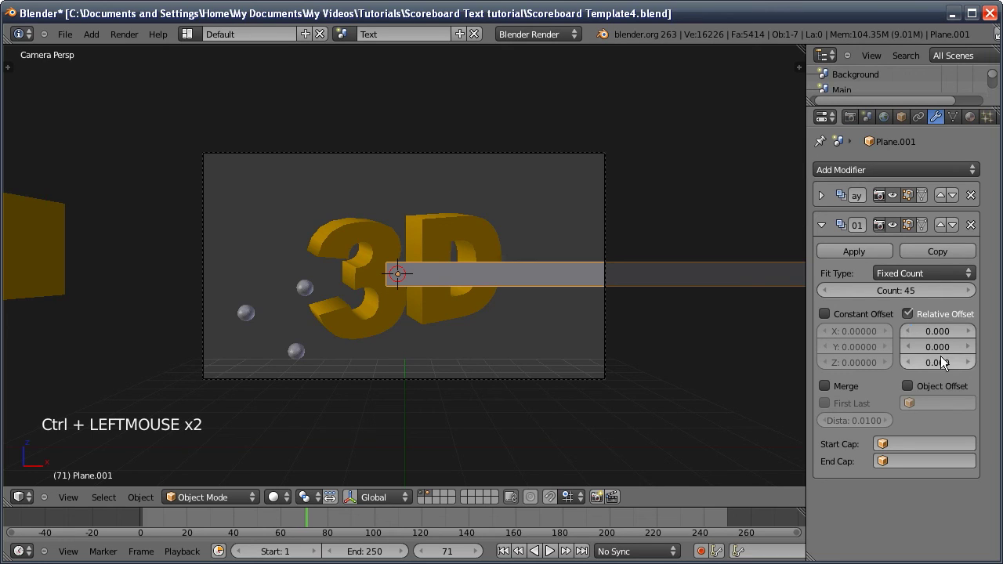
pyautogui.click(947, 365)
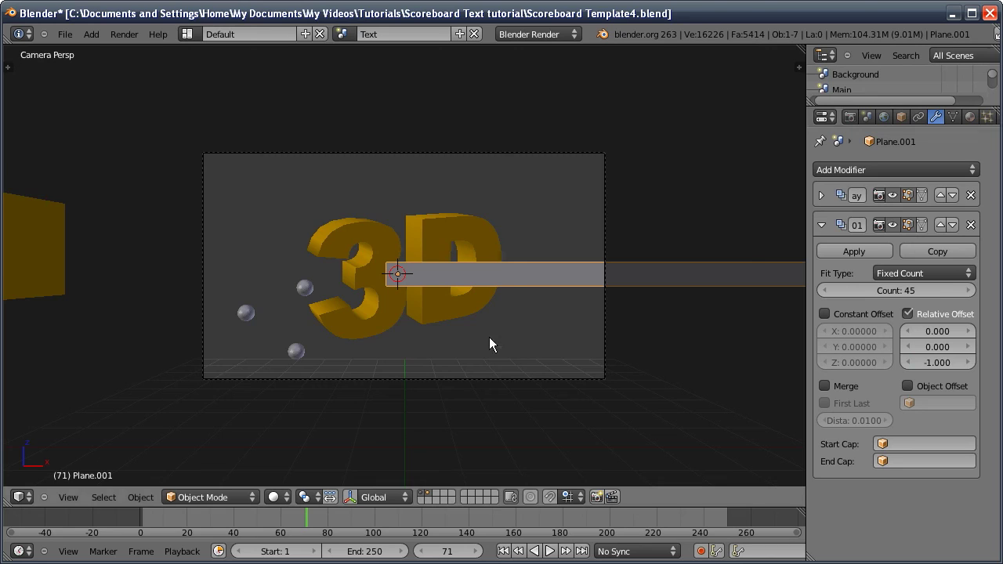
pyautogui.press('ctrl+a')
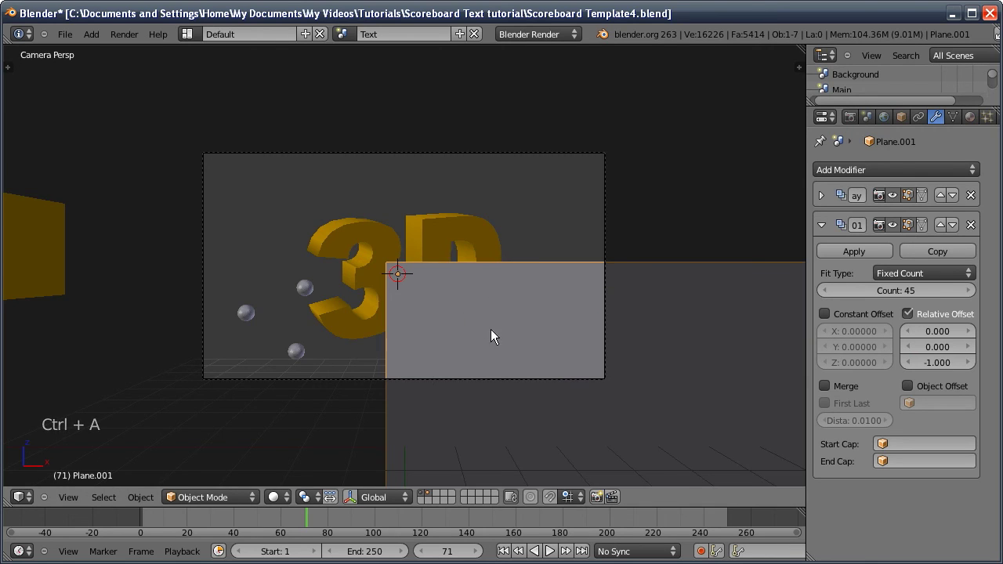
# Move and scale the tile grid roughly into place in the viewport
pyautogui.press('g')
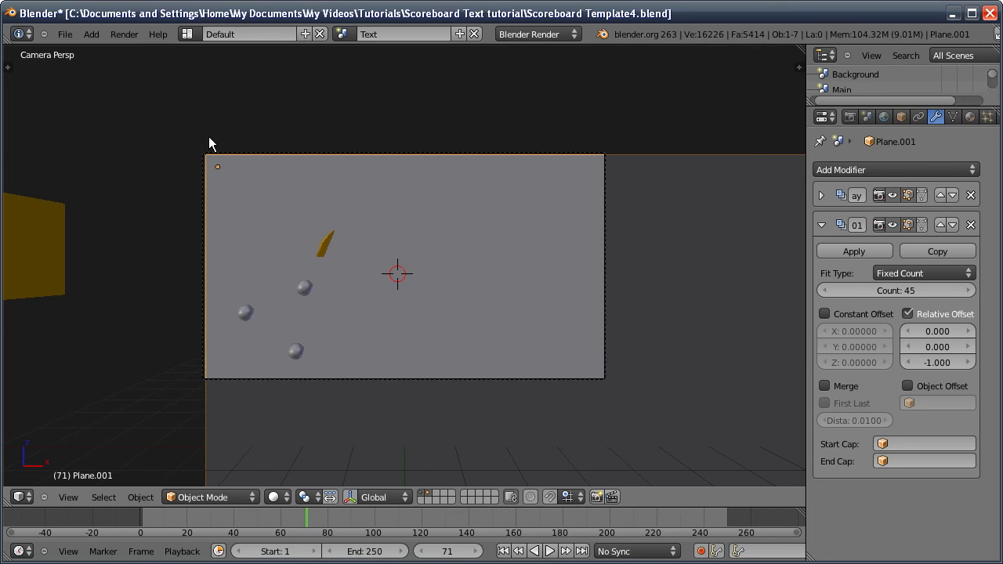
pyautogui.press('s')
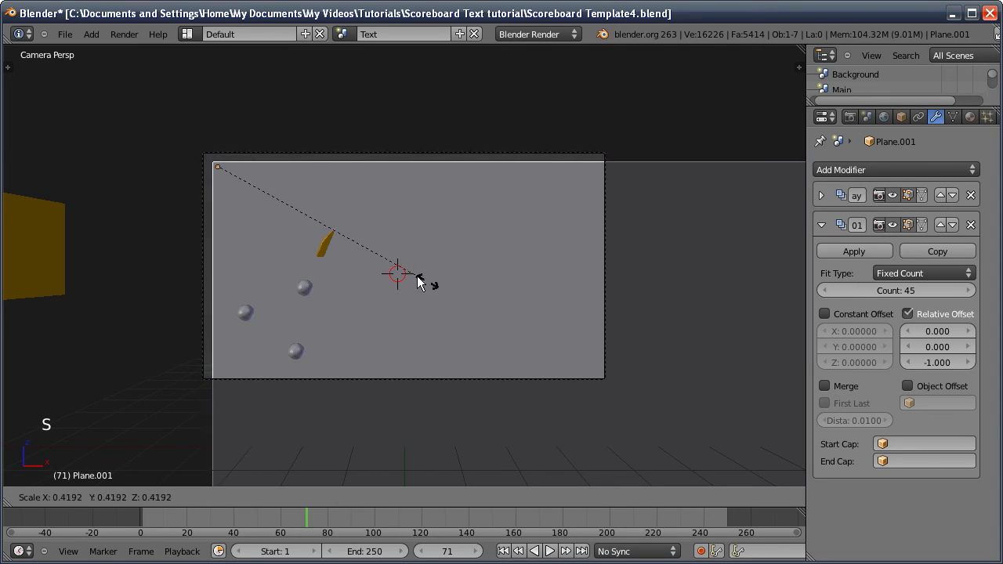
pyautogui.click(315, 217)
pyautogui.press('s')
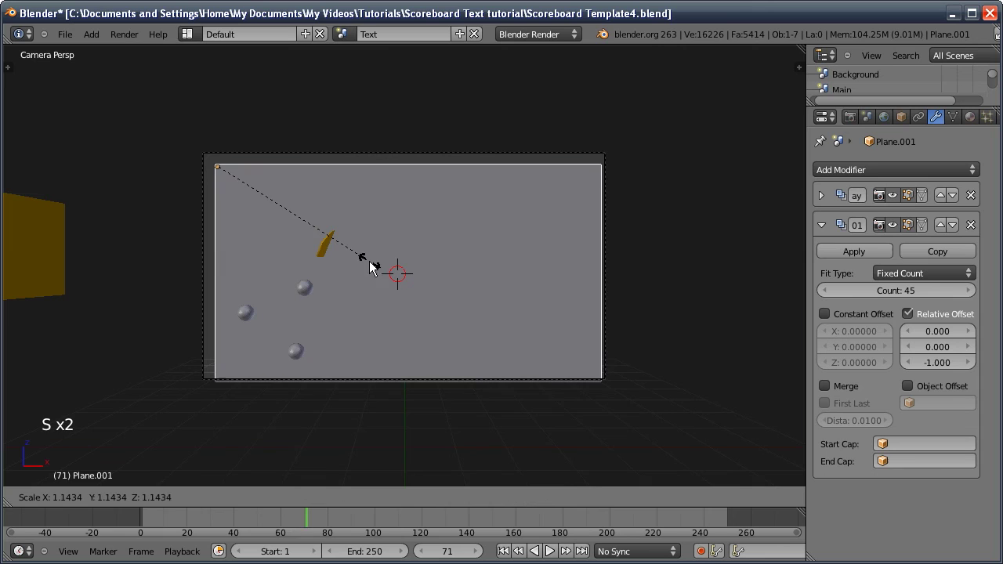
pyautogui.press('g')
pyautogui.click(379, 271)
pyautogui.middleClick(381, 243)
pyautogui.press('g')
pyautogui.click(418, 241)
# From camera view, position and scale the grid so it fills the camera frame
pyautogui.press('KP_0')
pyautogui.press('g')
pyautogui.click(345, 275)
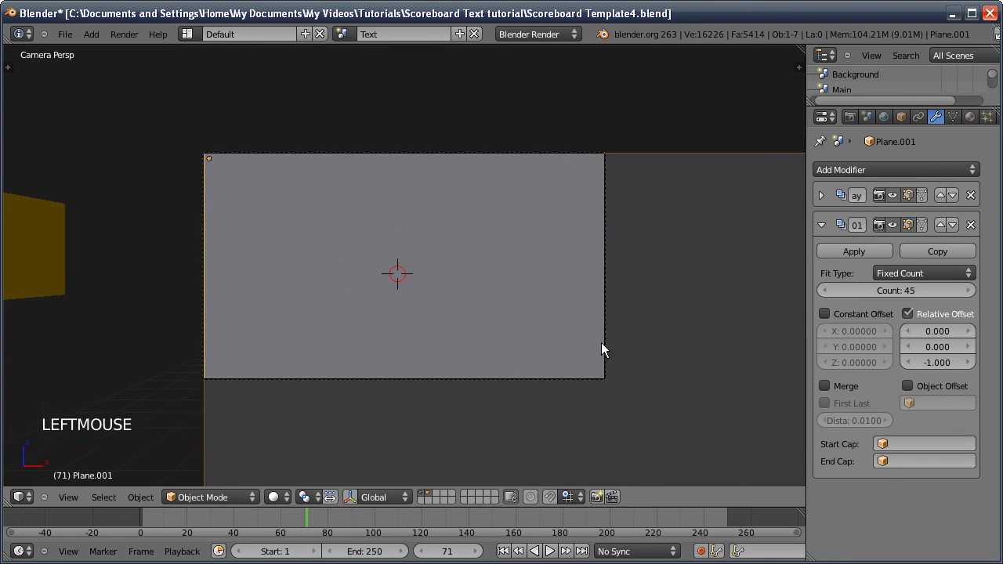
pyautogui.press('s')
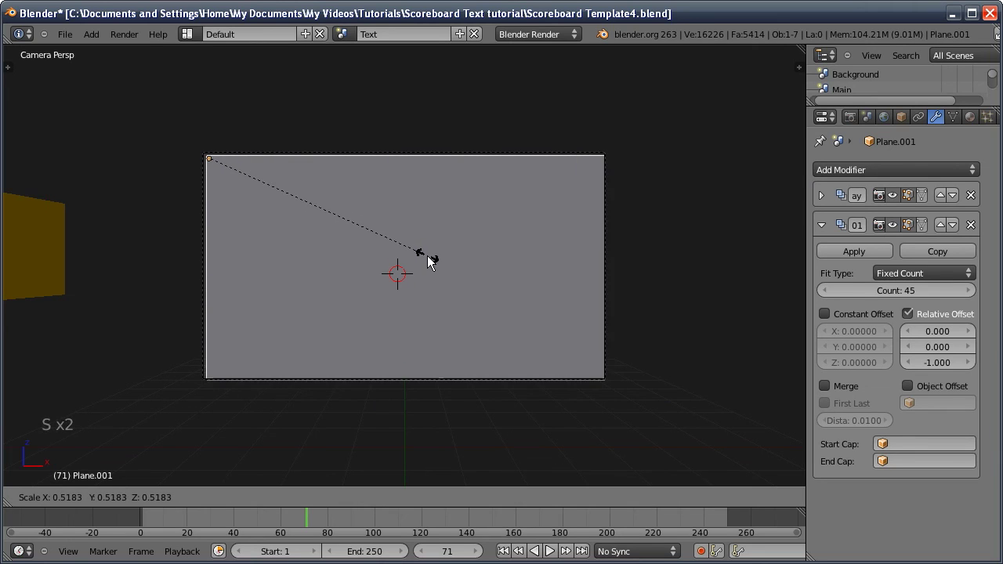
pyautogui.click(433, 264)
pyautogui.press('g')
pyautogui.click(431, 262)
pyautogui.press('ctrl+z')
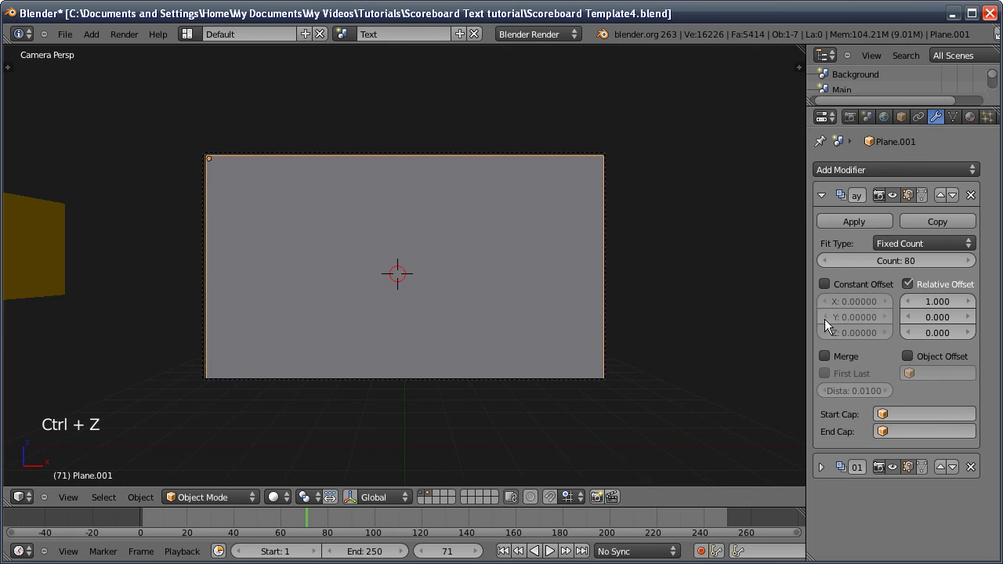
# Merge the array tiles, apply them, and add a Build modifier with Randomize enabled
pyautogui.click(826, 358)
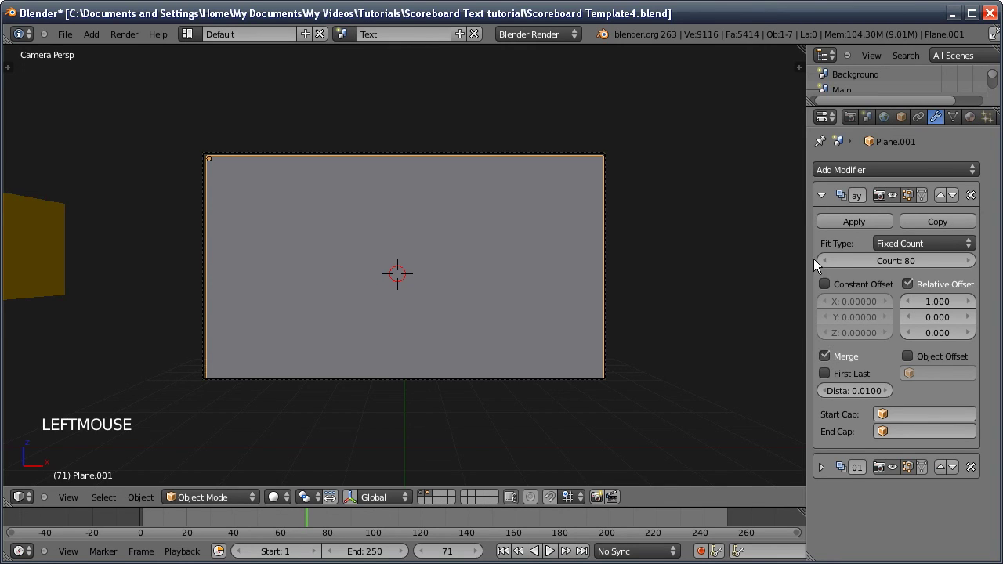
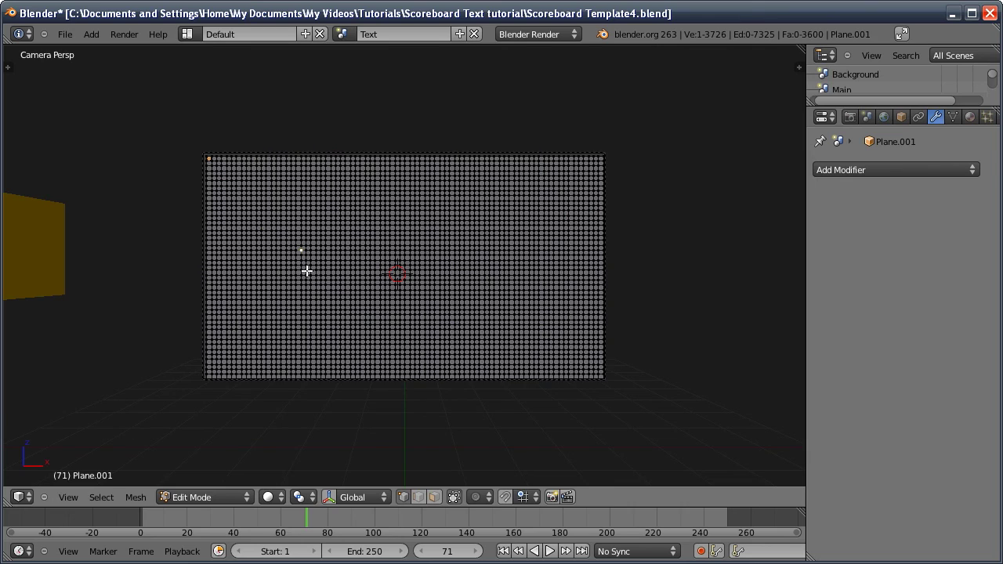
pyautogui.press('Tab')
pyautogui.click(888, 177)
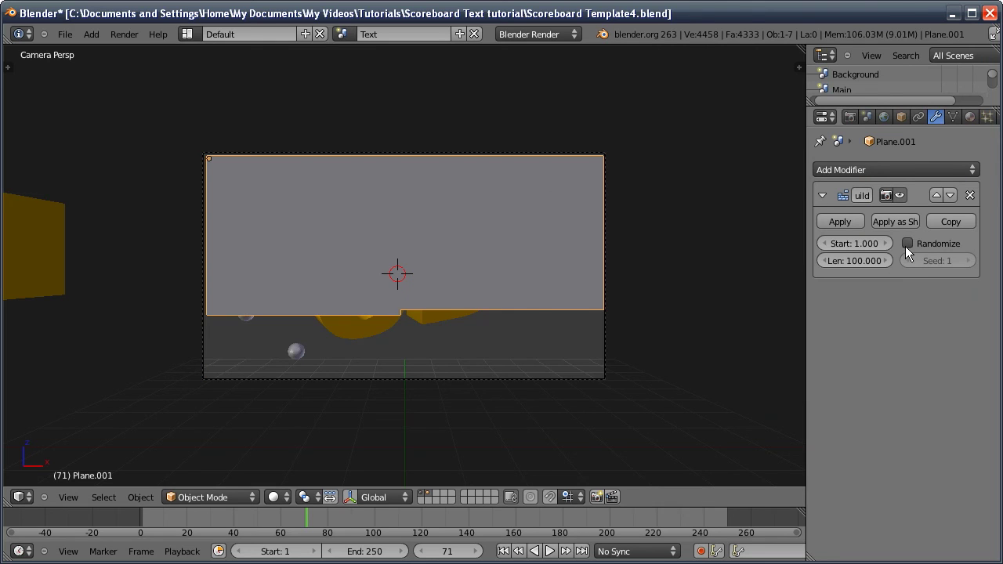
pyautogui.click(913, 249)
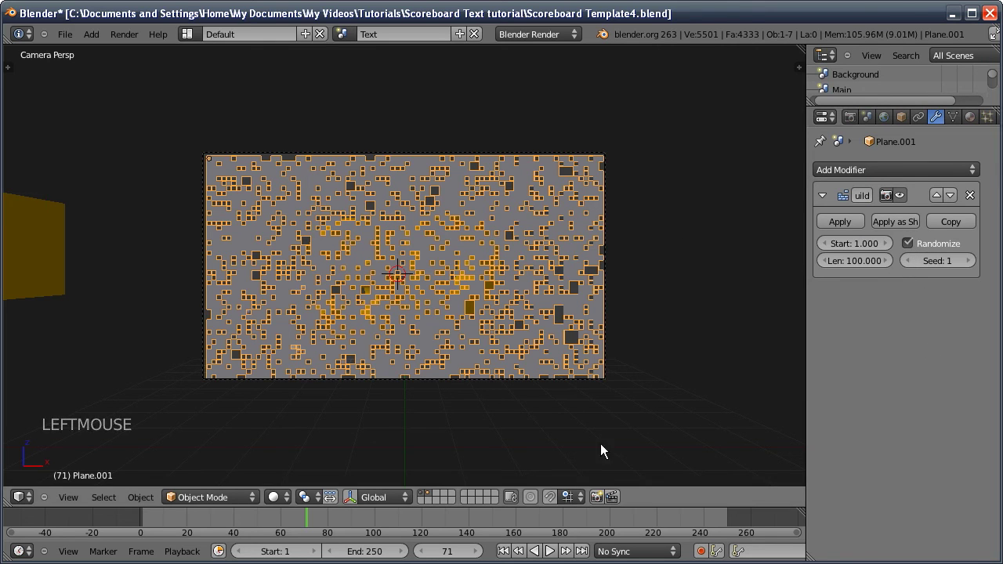
# Set the Build modifier to Start 45, Length 40 and play back the random tile assembly
pyautogui.click(508, 554)
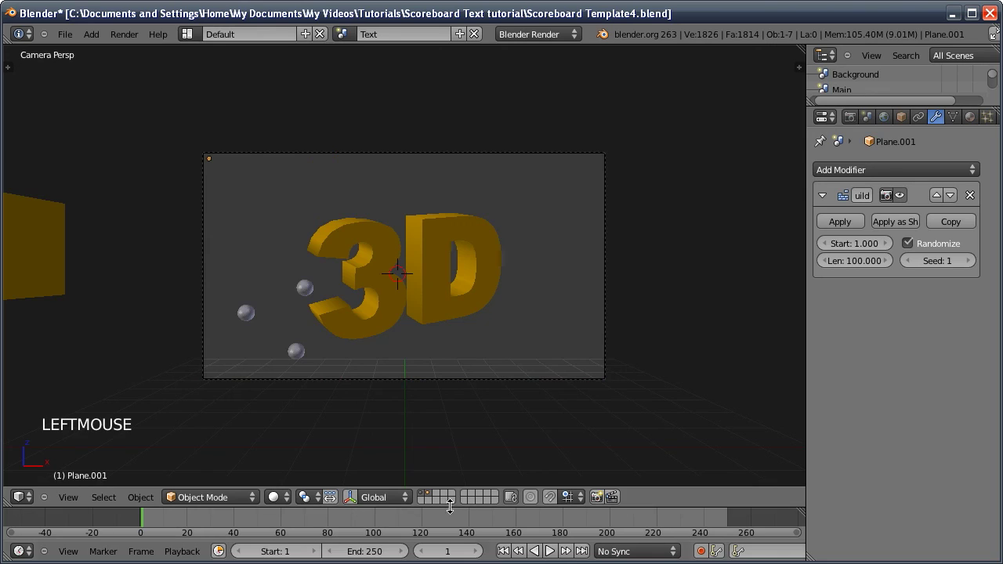
pyautogui.click(857, 242)
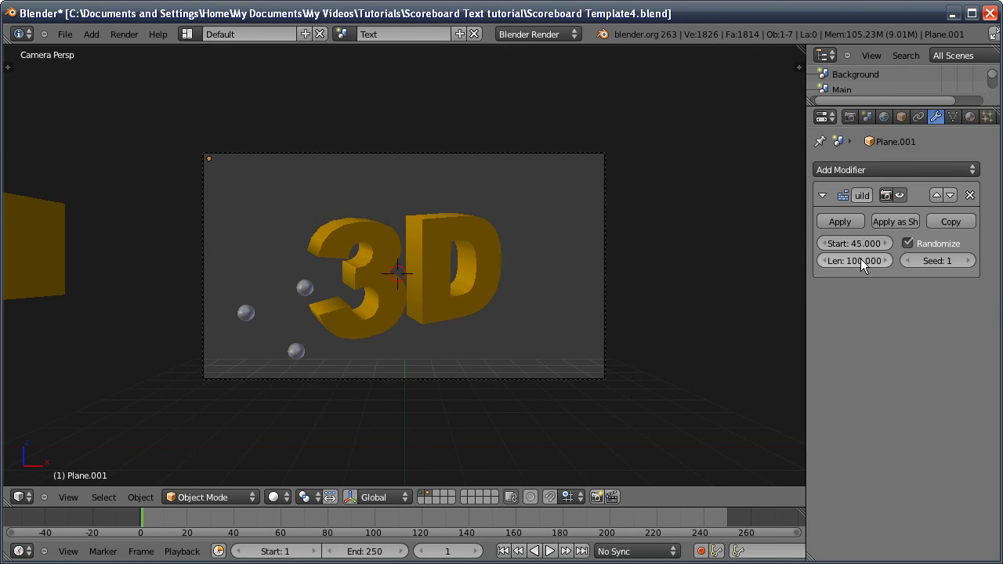
pyautogui.click(866, 266)
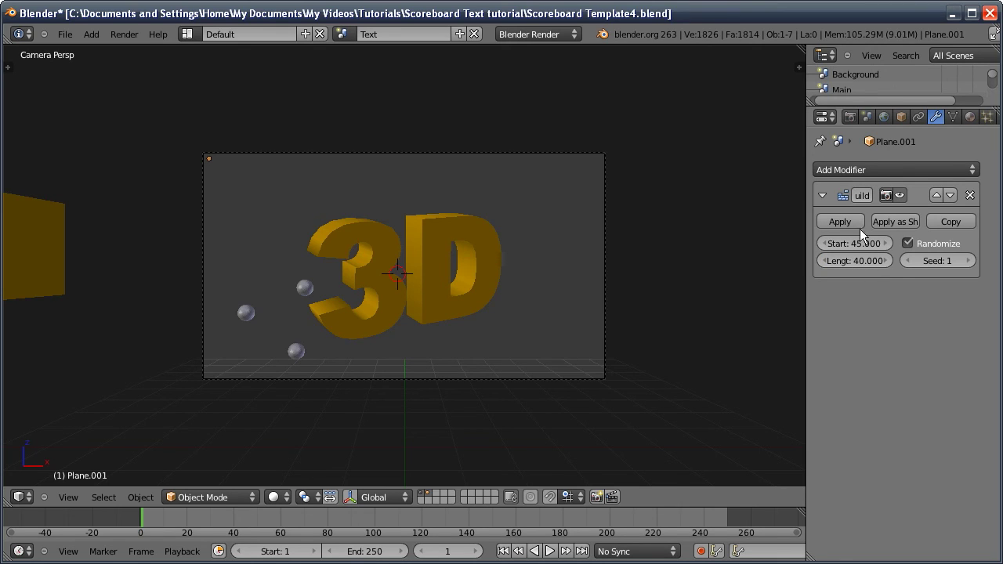
pyautogui.press('alt+a')
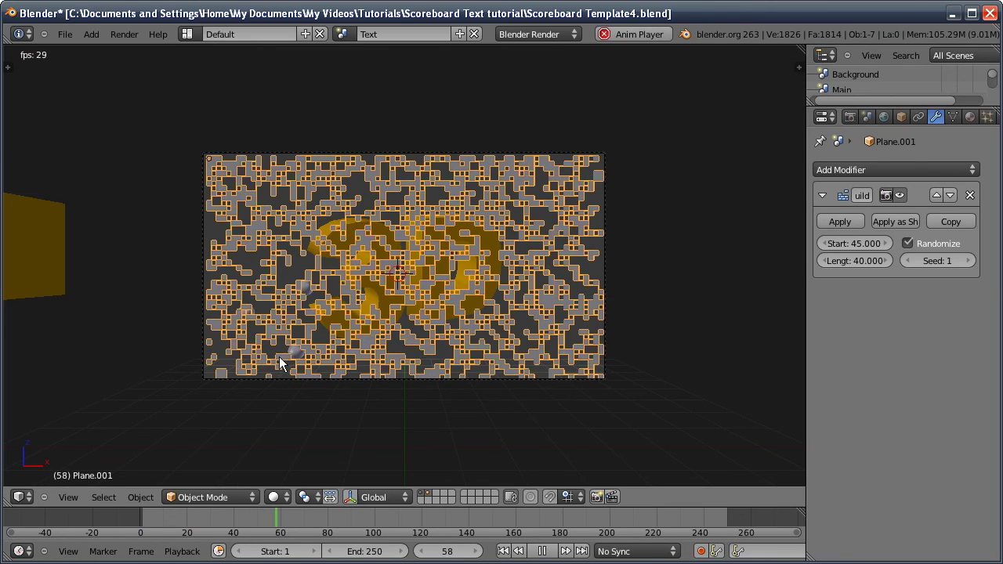
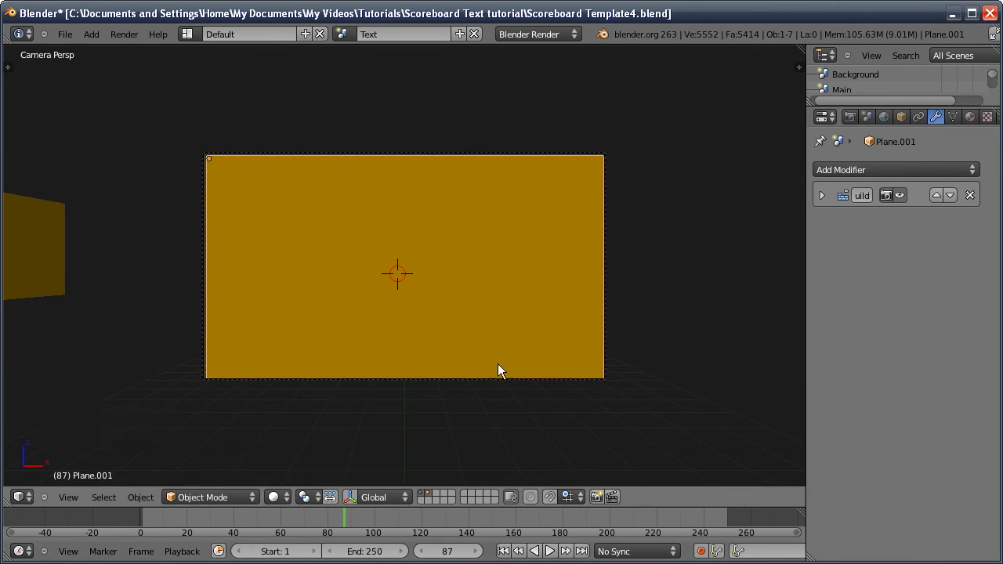
# Add a particle system: 3600 particles, Start 80, End 120, Lifetime 250, random face distribution
pyautogui.click(971, 164)
pyautogui.click(977, 175)
pyautogui.click(901, 306)
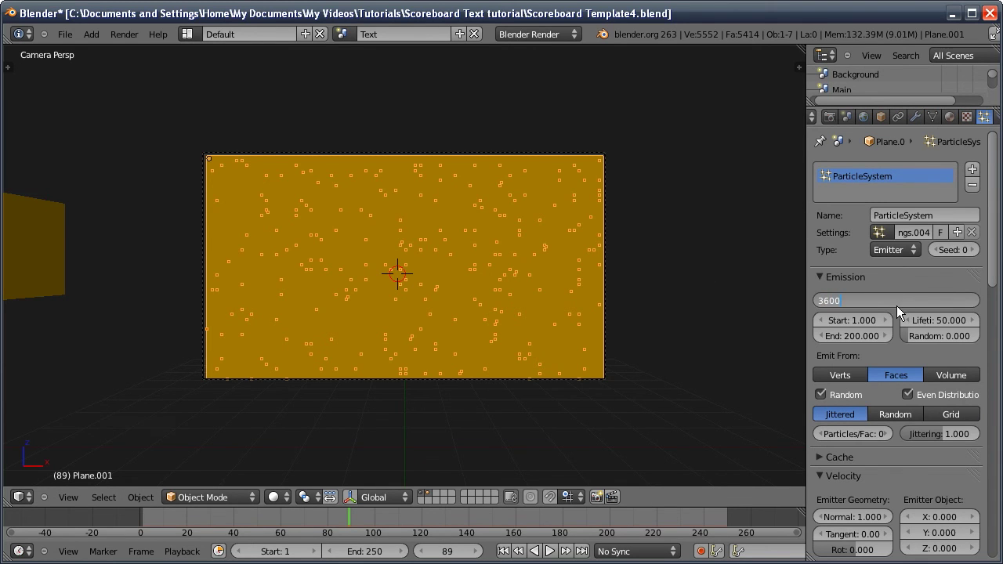
pyautogui.press('Tab')
pyautogui.press('Tab')
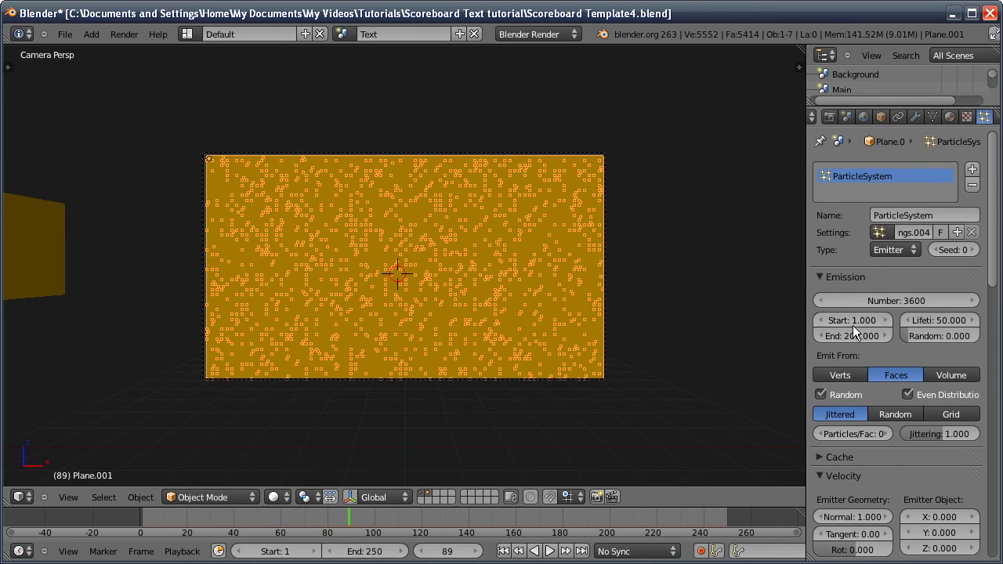
pyautogui.click(944, 327)
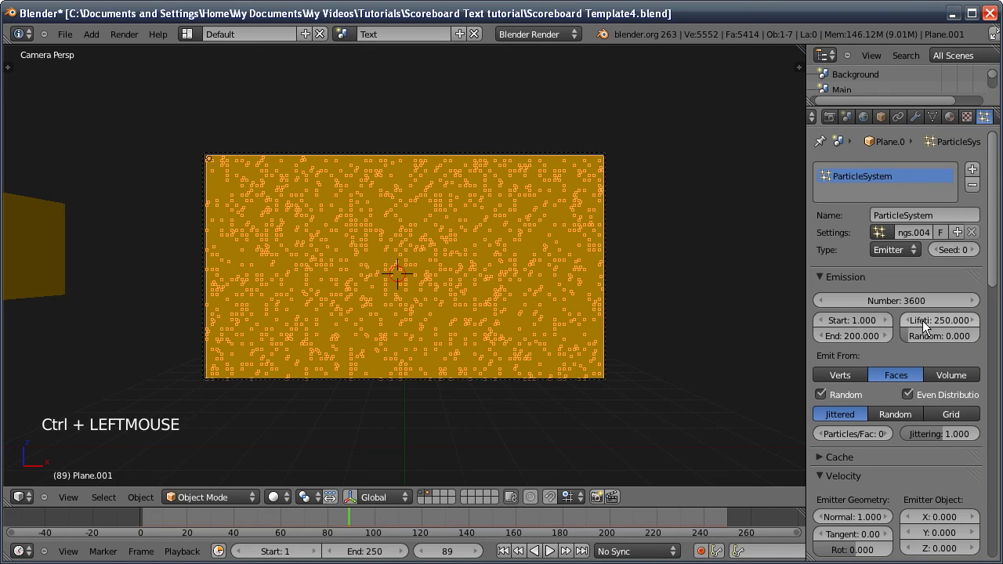
pyautogui.click(863, 327)
pyautogui.click(864, 344)
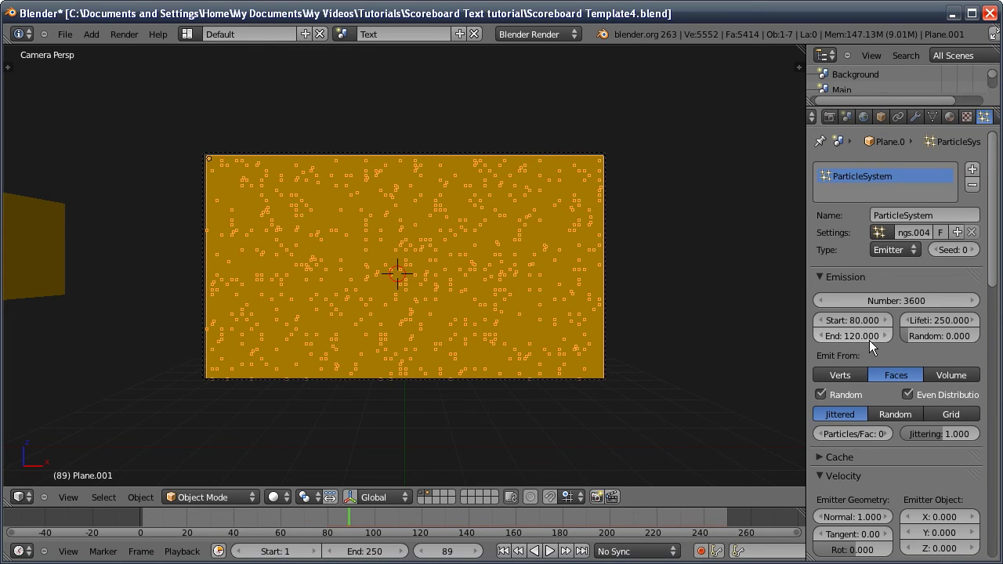
pyautogui.click(828, 400)
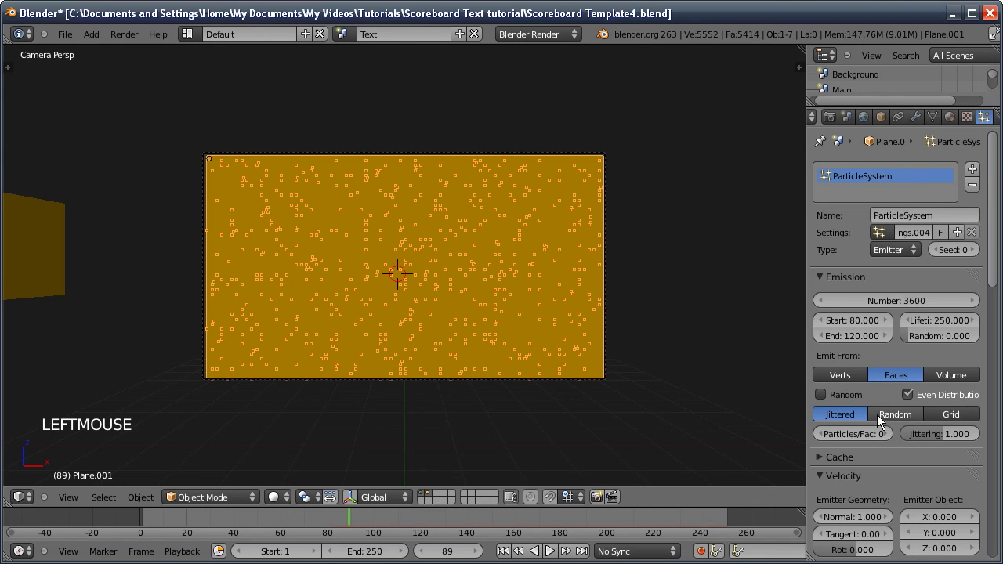
pyautogui.click(889, 419)
# Set particle velocity to Normal 0.1, Z 2 and Random 0.5
pyautogui.click(698, 270)
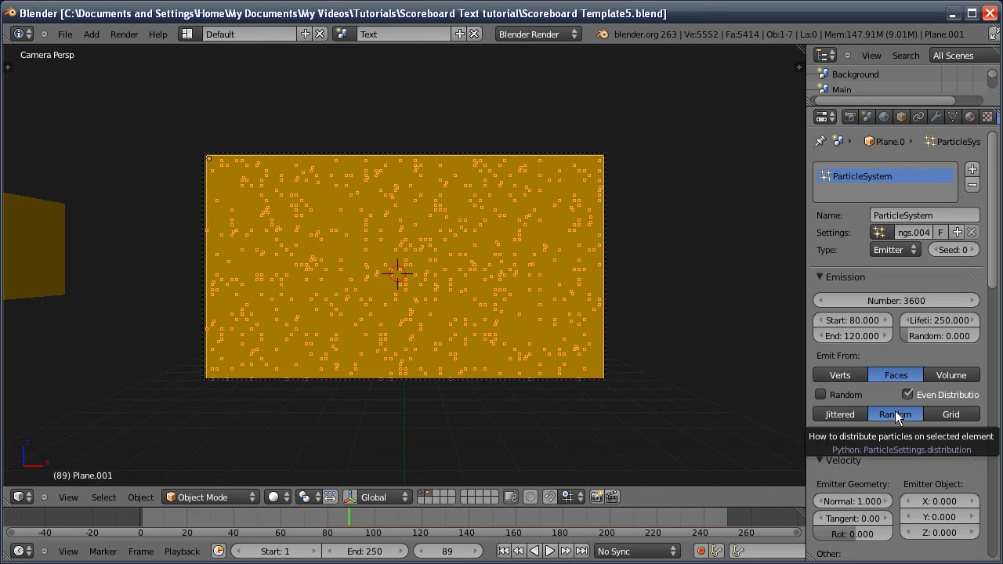
pyautogui.middleClick(889, 453)
pyautogui.click(849, 331)
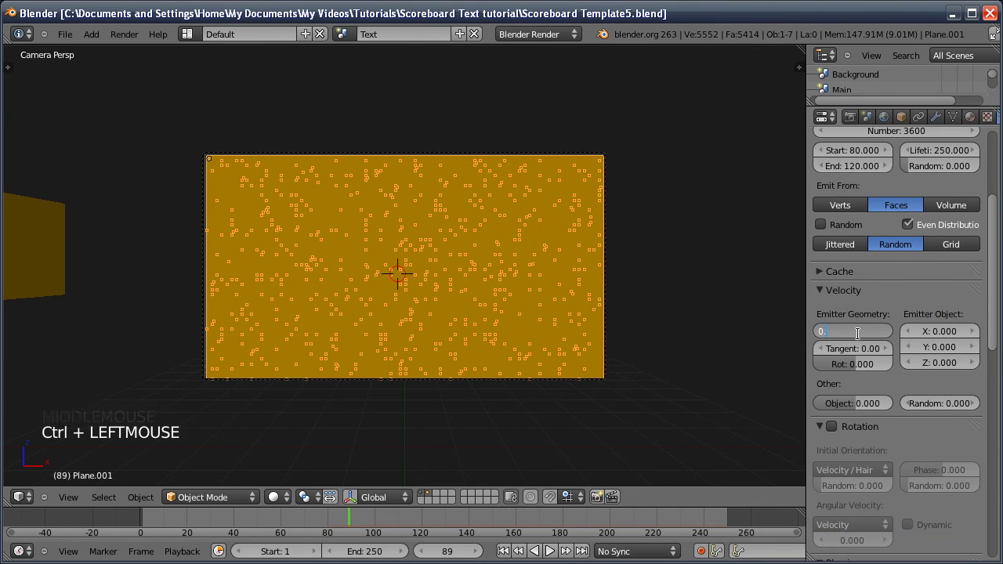
pyautogui.click(935, 359)
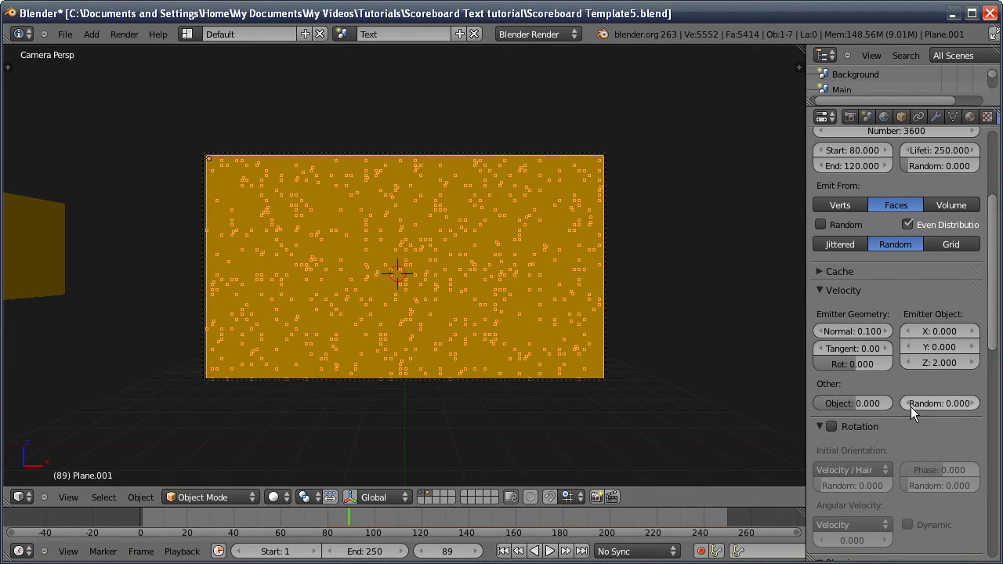
pyautogui.click(934, 402)
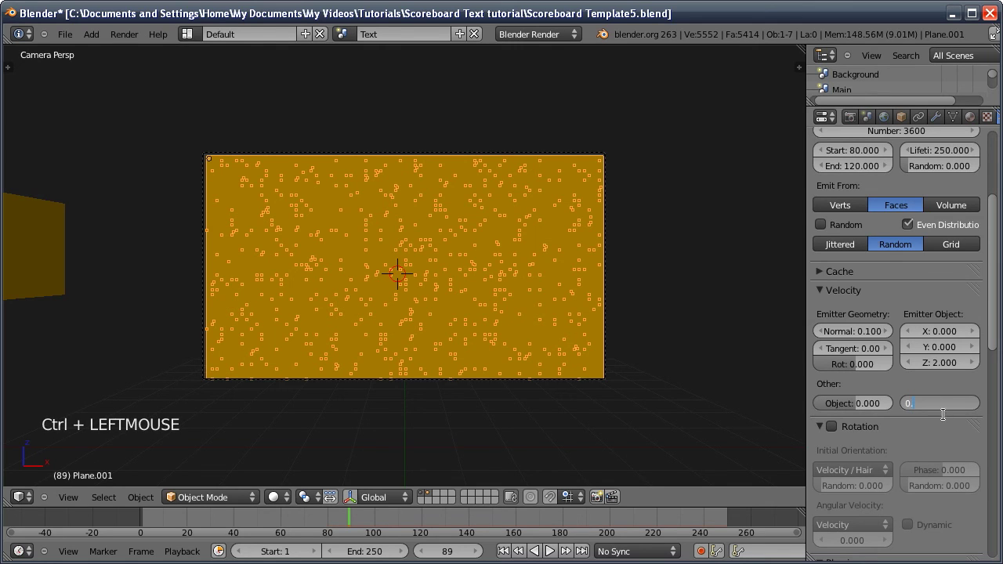
# Enable dynamic random rotation with angular velocity 10 and set particle Render to None
pyautogui.middleClick(930, 412)
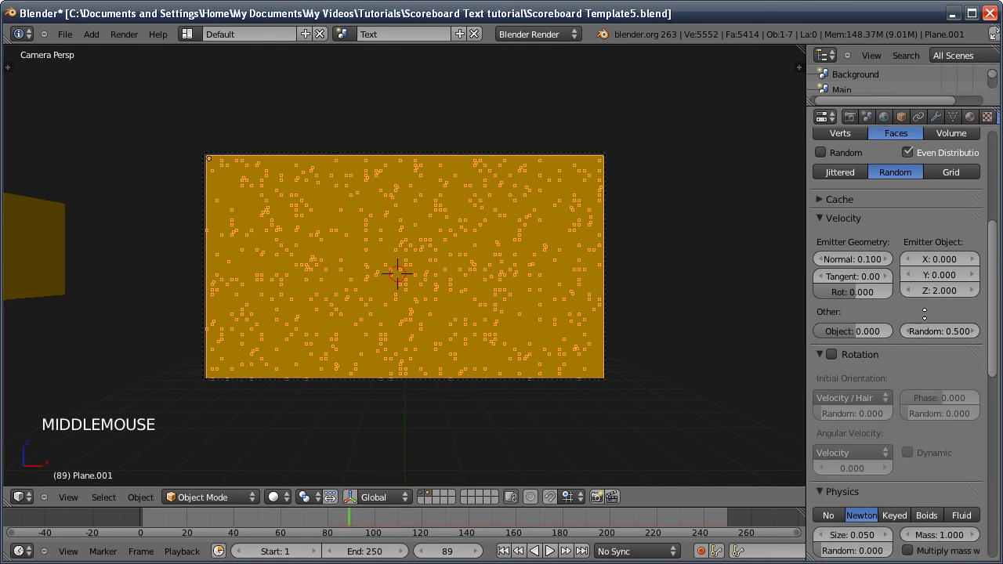
pyautogui.click(838, 246)
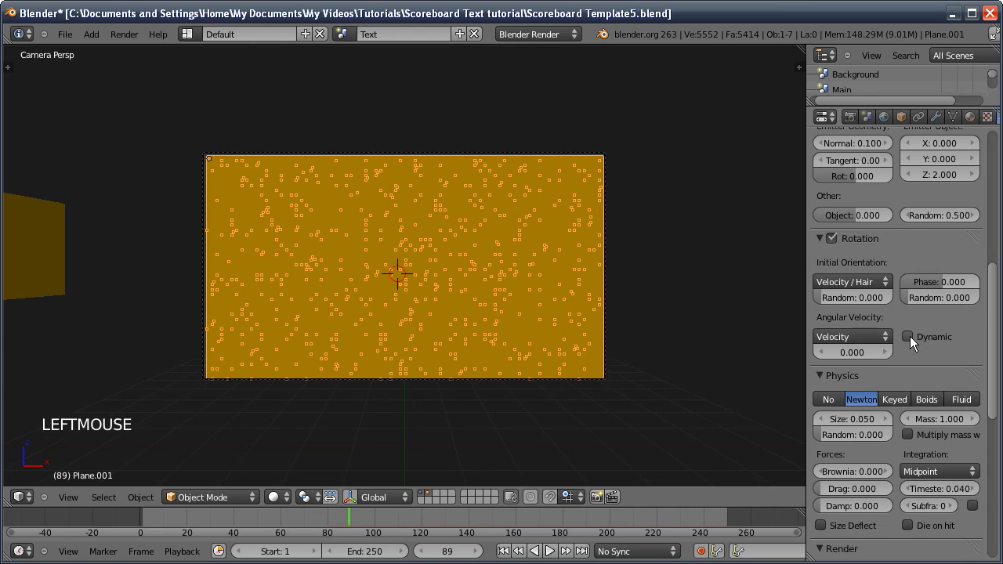
pyautogui.click(913, 344)
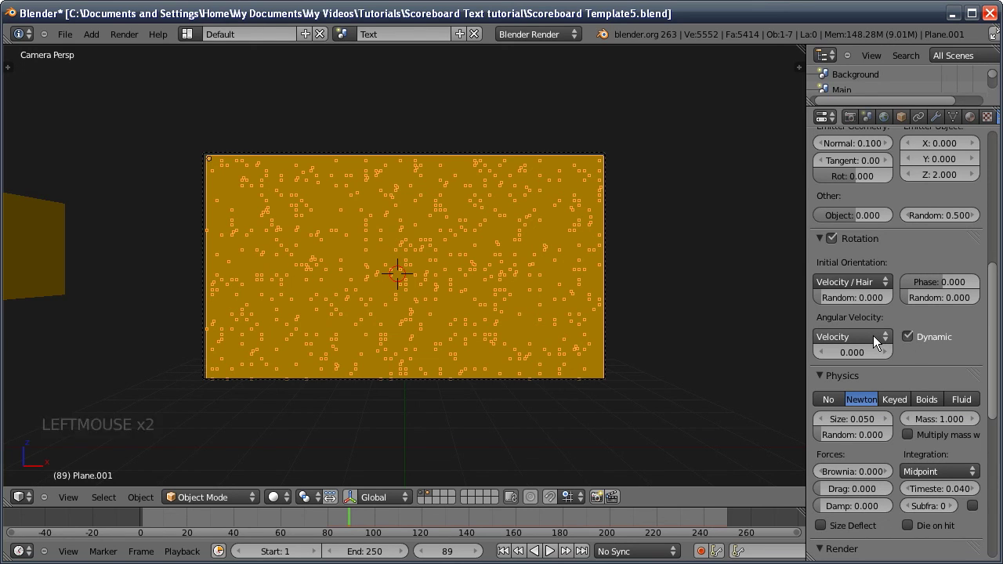
pyautogui.click(878, 343)
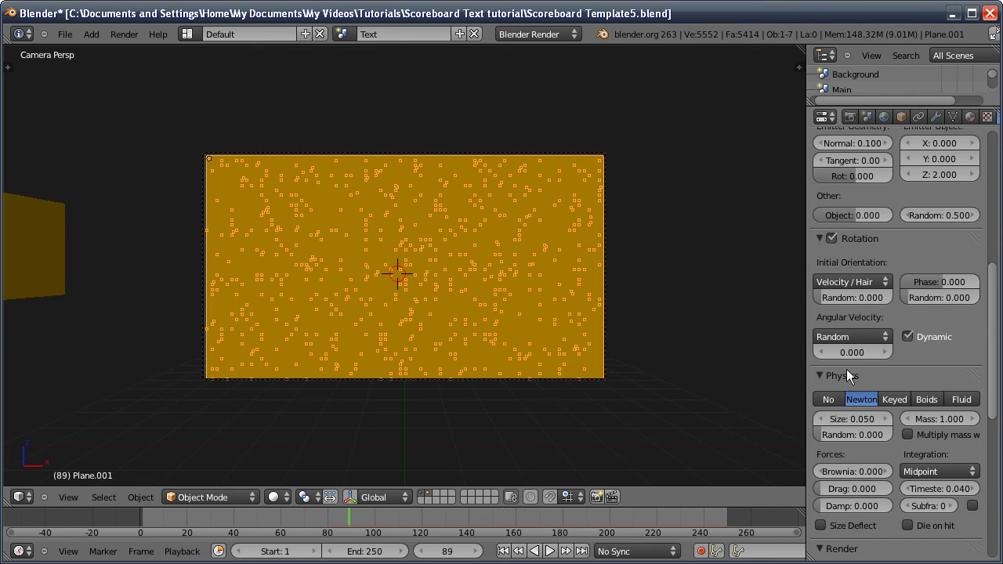
pyautogui.click(850, 349)
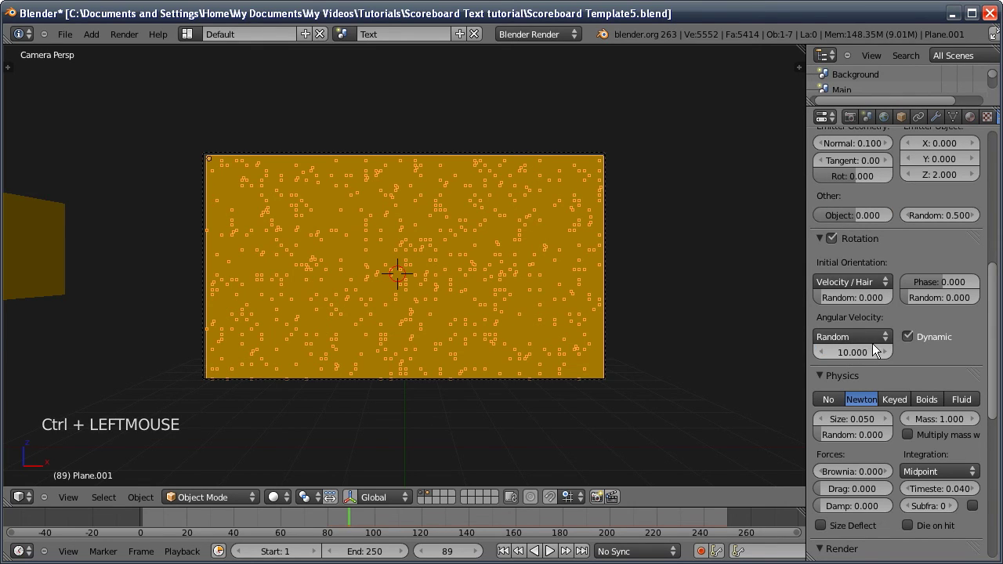
pyautogui.middleClick(891, 355)
pyautogui.middleClick(869, 395)
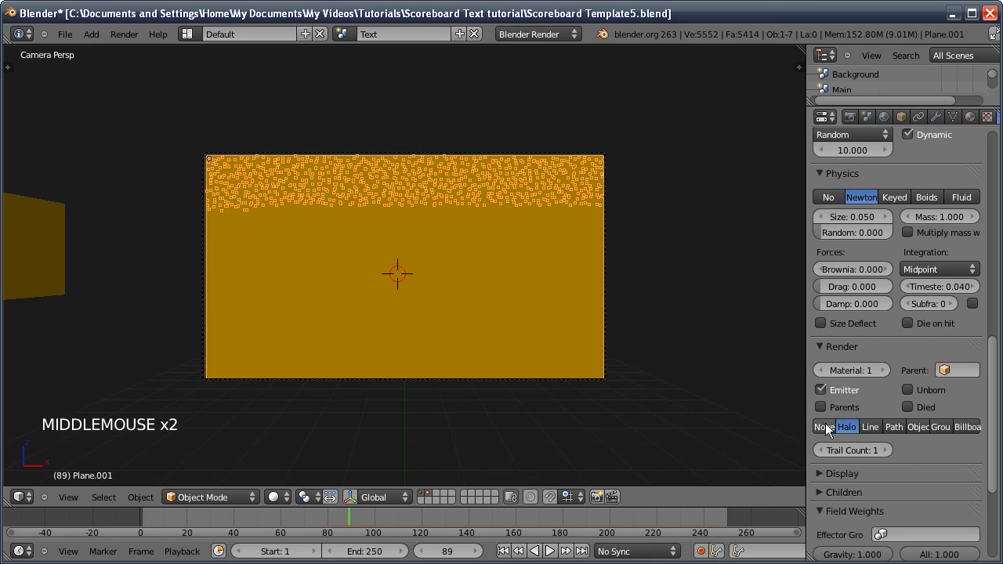
pyautogui.click(826, 431)
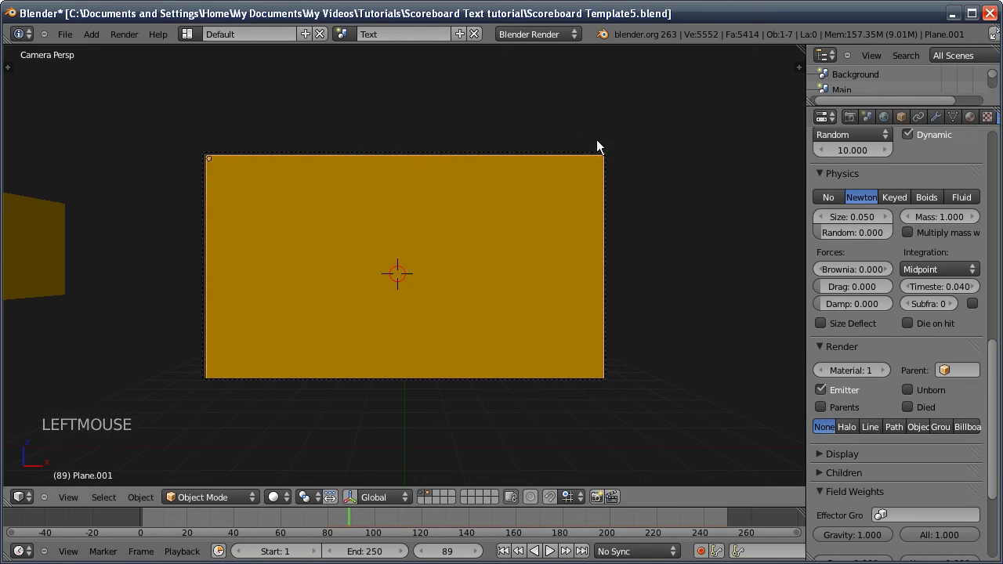
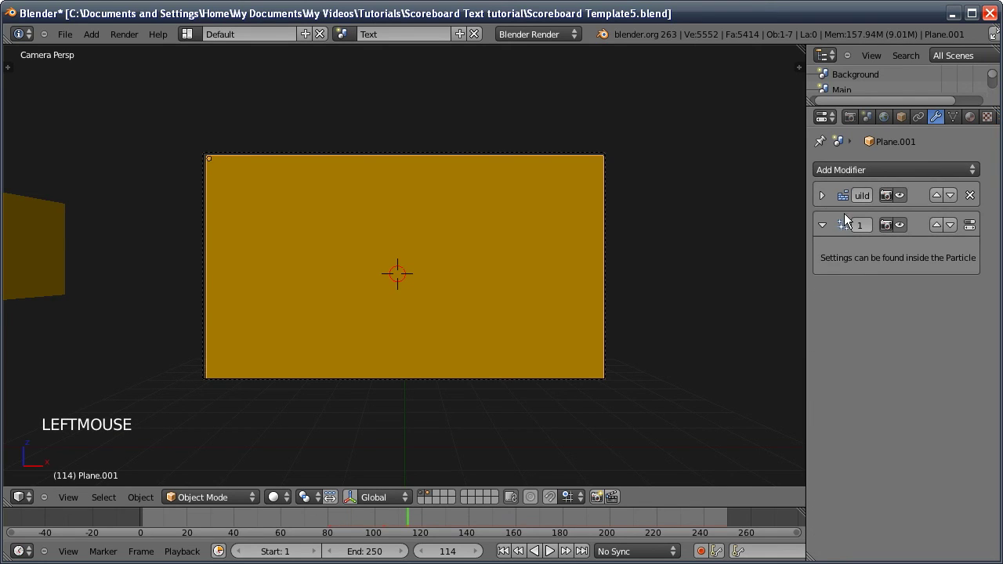
# Add Explode and Solidify modifiers to the tile plane
pyautogui.click(844, 181)
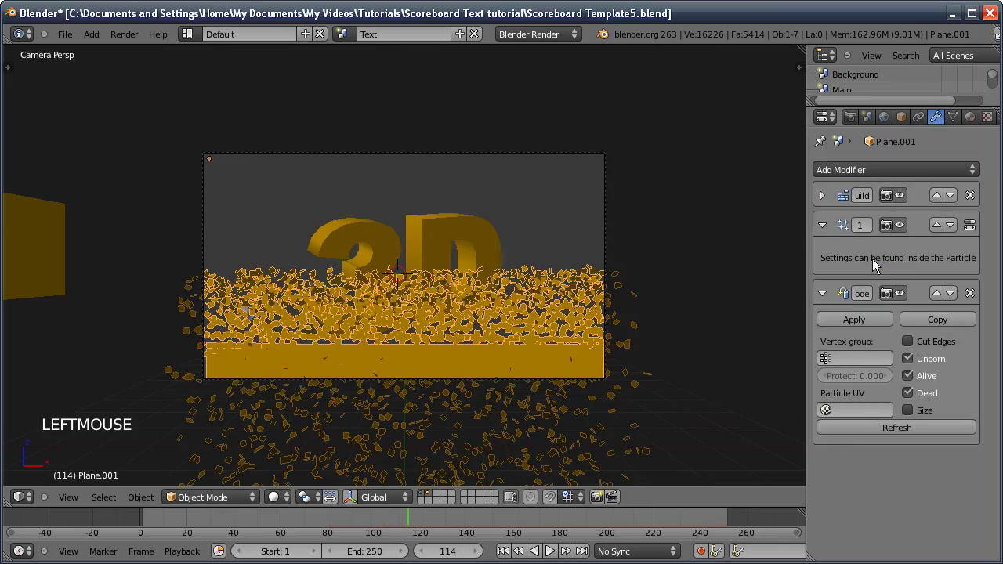
pyautogui.click(834, 194)
pyautogui.click(841, 180)
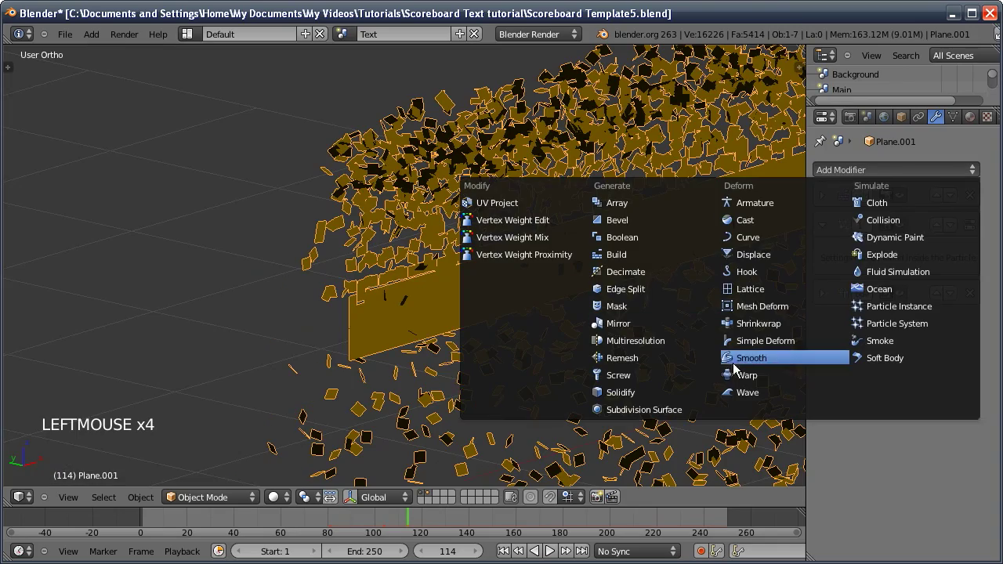
pyautogui.middleClick(437, 299)
pyautogui.click(850, 375)
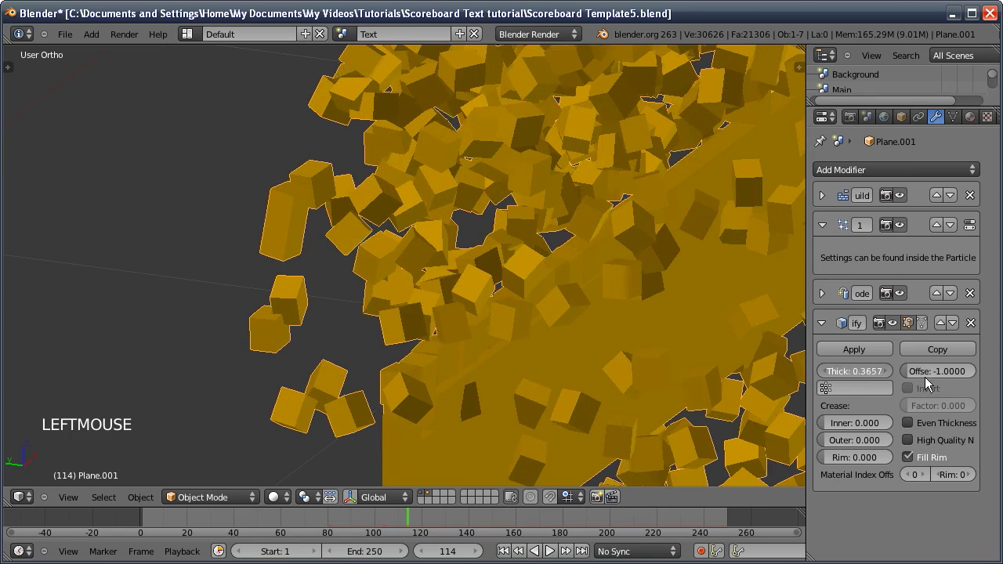
# Set Solidify thickness to about 0.5 and play the animation to preview the shattering cubes
pyautogui.middleClick(634, 312)
pyautogui.press('KP_0')
pyautogui.click(505, 550)
pyautogui.press('alt+a')
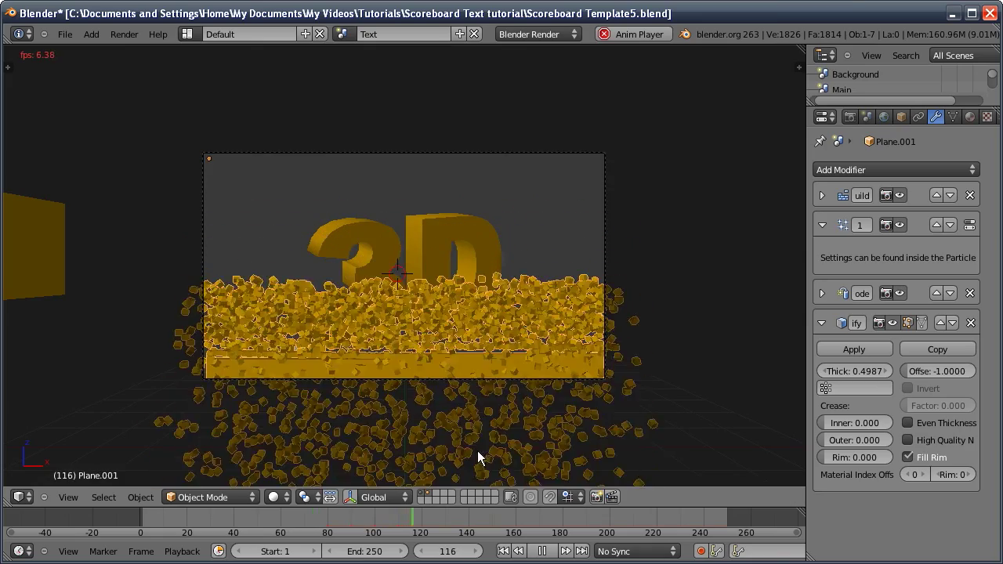
# Change the particle emission End to frame 100 and replay the tile burst
pyautogui.click(702, 354)
pyautogui.middleClick(967, 120)
pyautogui.click(969, 125)
pyautogui.click(858, 337)
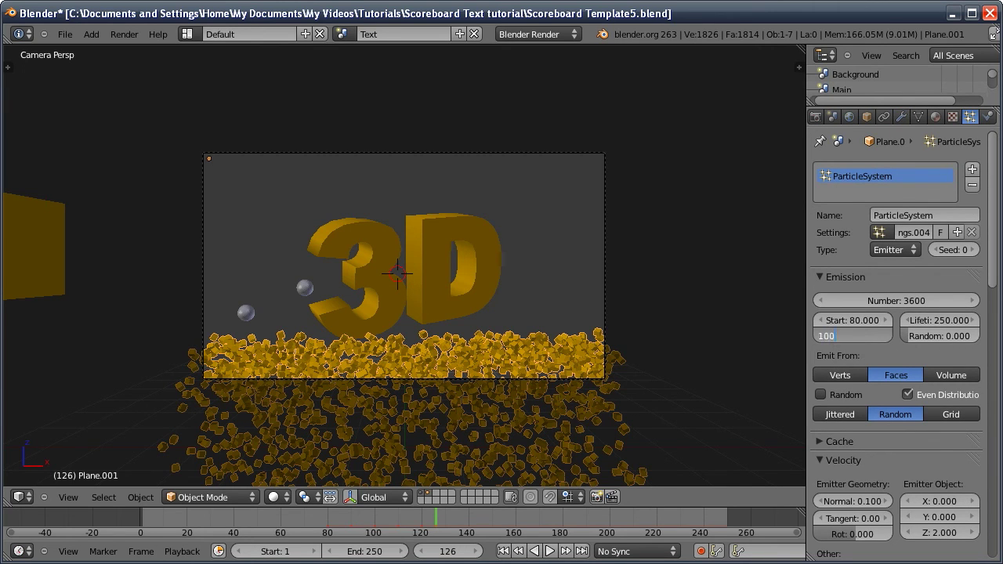
pyautogui.press('alt+a')
pyautogui.rightClick(376, 374)
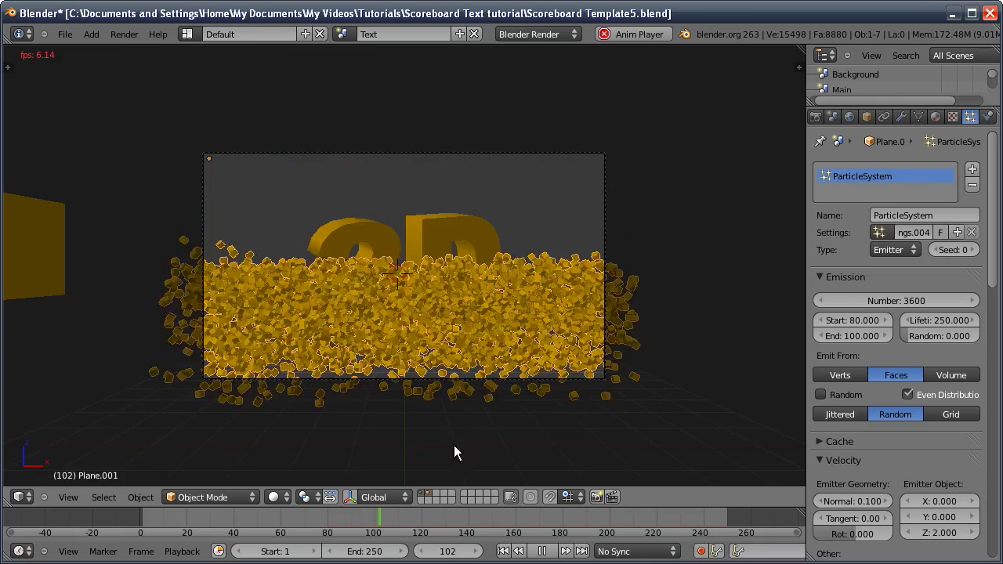
pyautogui.click(377, 372)
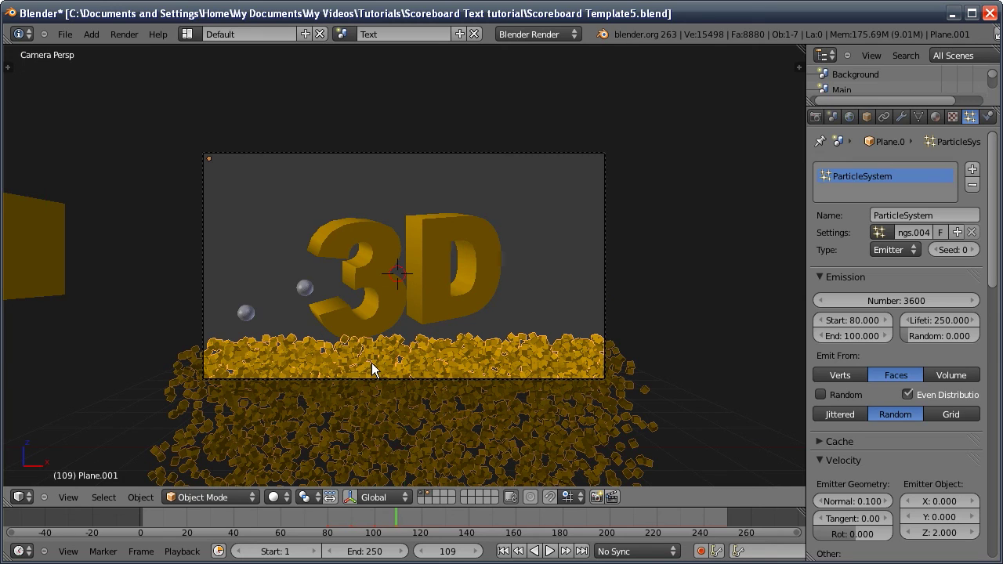
pyautogui.rightClick(411, 379)
# Add a point Force field with Strength 5 and falloff Power 0.5
pyautogui.press('shift+a')
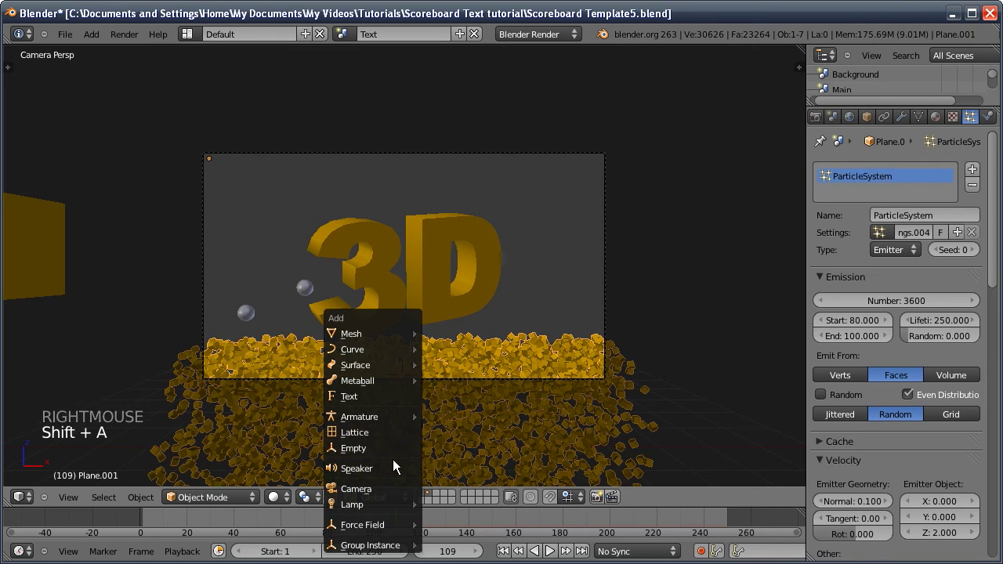
pyautogui.click(956, 122)
pyautogui.click(852, 198)
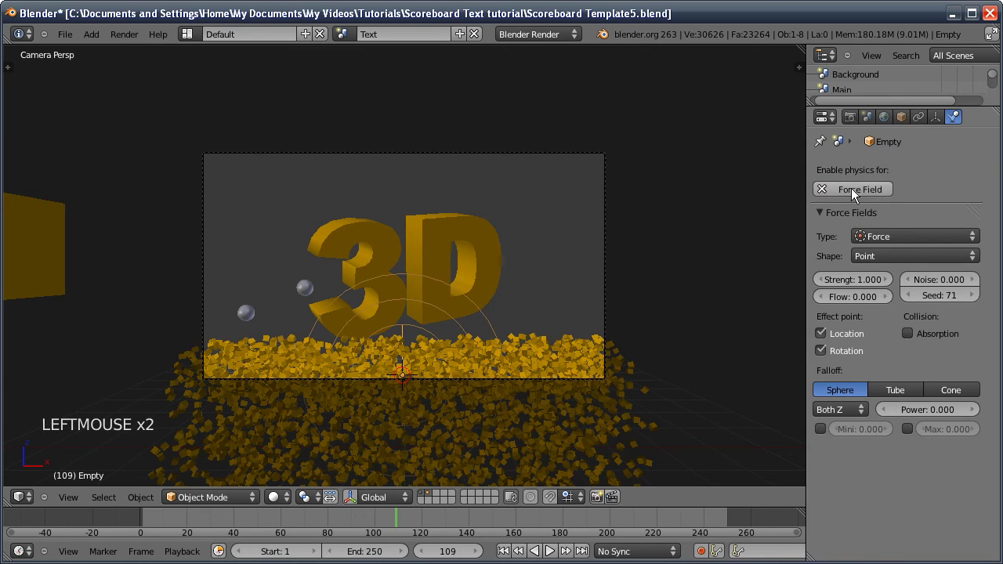
pyautogui.click(865, 284)
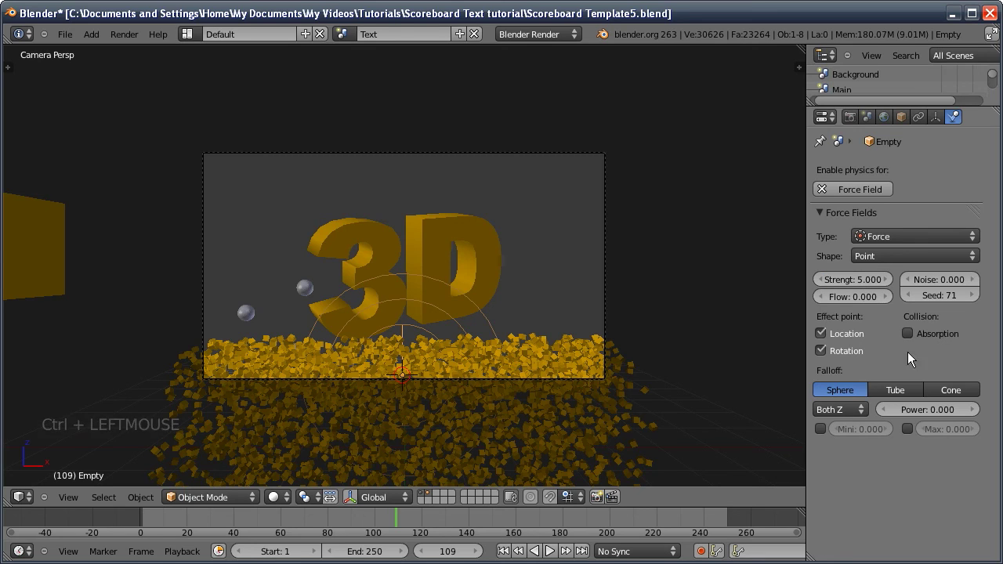
pyautogui.click(935, 415)
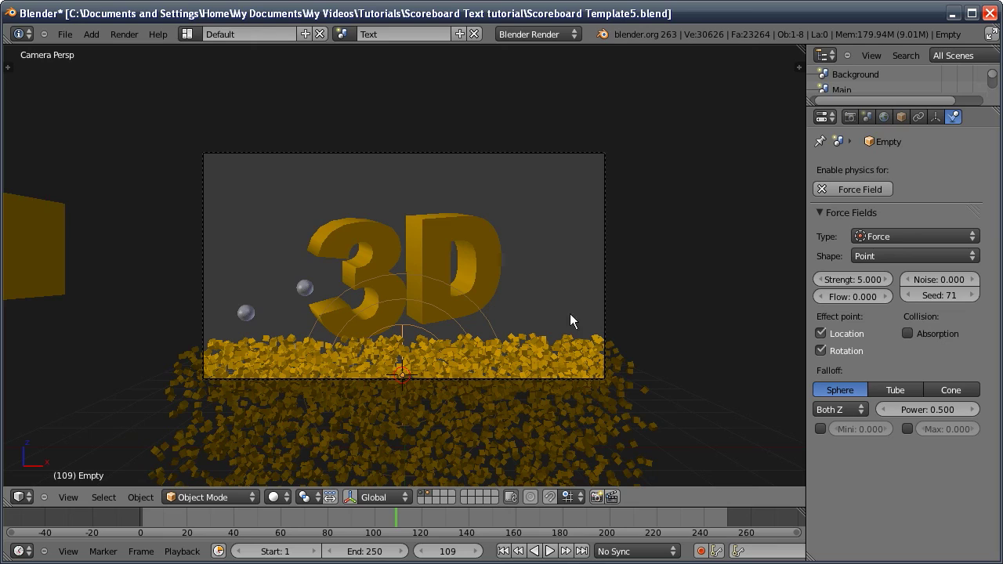
# Position the force field and play the animation to watch the cubes blast outward
pyautogui.middleClick(326, 319)
pyautogui.middleClick(456, 344)
pyautogui.middleClick(438, 333)
pyautogui.press('g')
pyautogui.click(526, 356)
pyautogui.middleClick(498, 337)
pyautogui.press('KP_0')
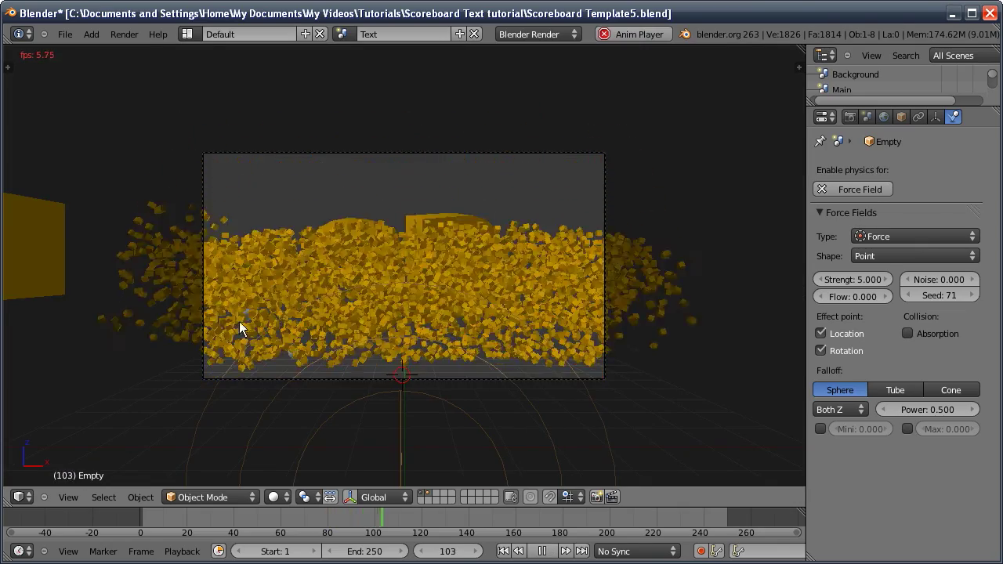
pyautogui.middleClick(360, 354)
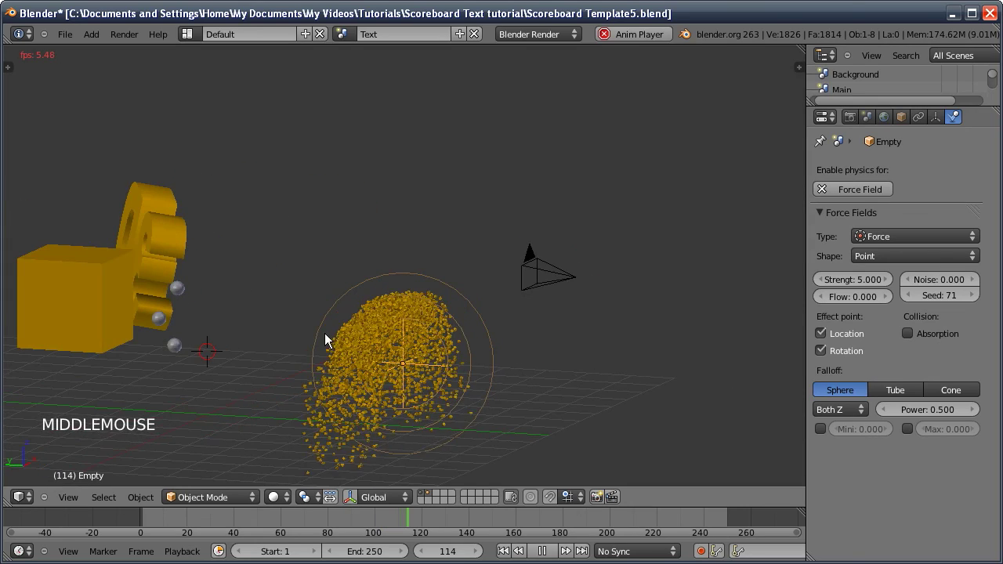
pyautogui.click(543, 554)
pyautogui.click(543, 552)
pyautogui.middleClick(446, 398)
pyautogui.middleClick(374, 351)
pyautogui.click(328, 406)
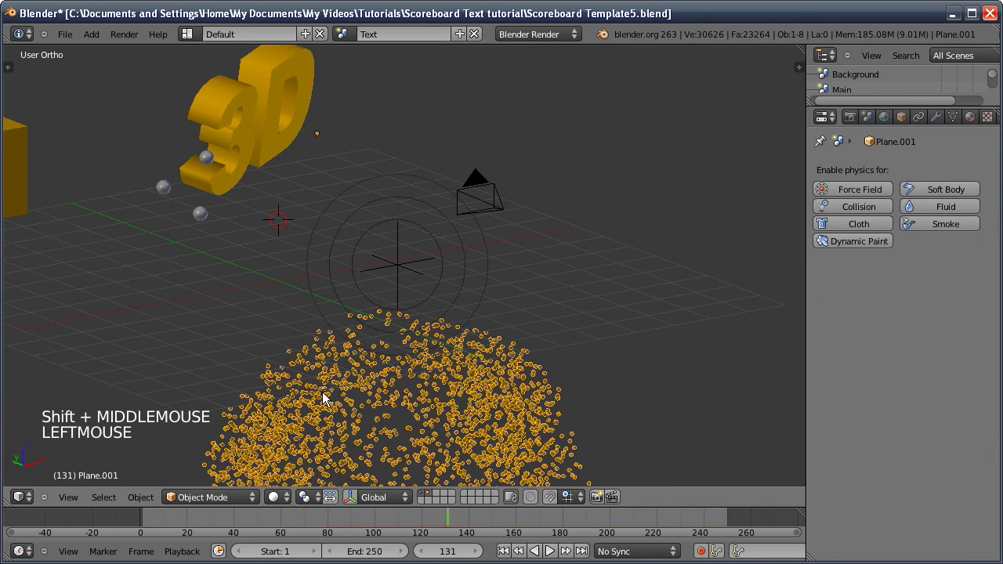
# Move the selection to layer 3 and switch to front orthographic view
pyautogui.press('m')
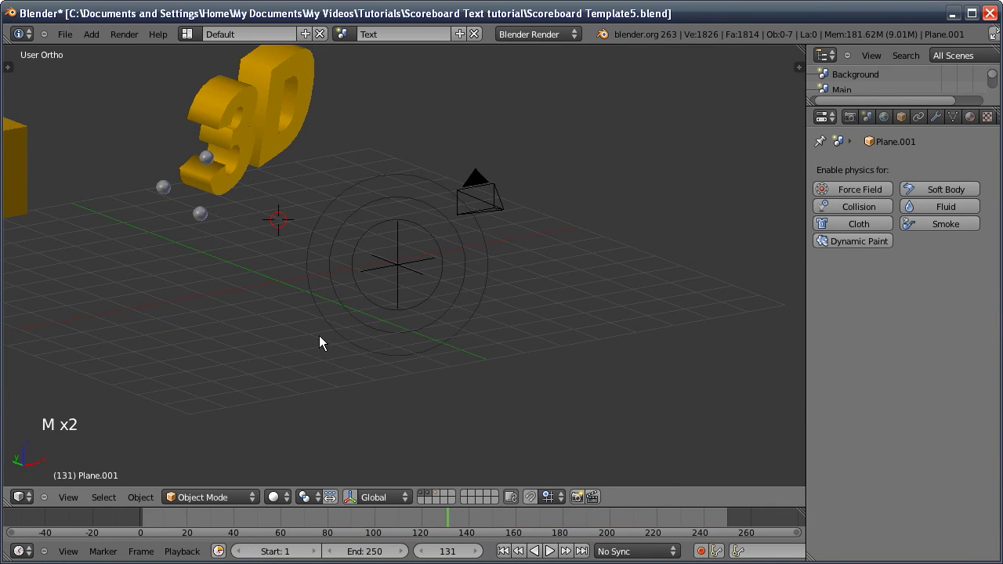
pyautogui.press('shift+3')
pyautogui.middleClick(401, 251)
pyautogui.middleClick(301, 340)
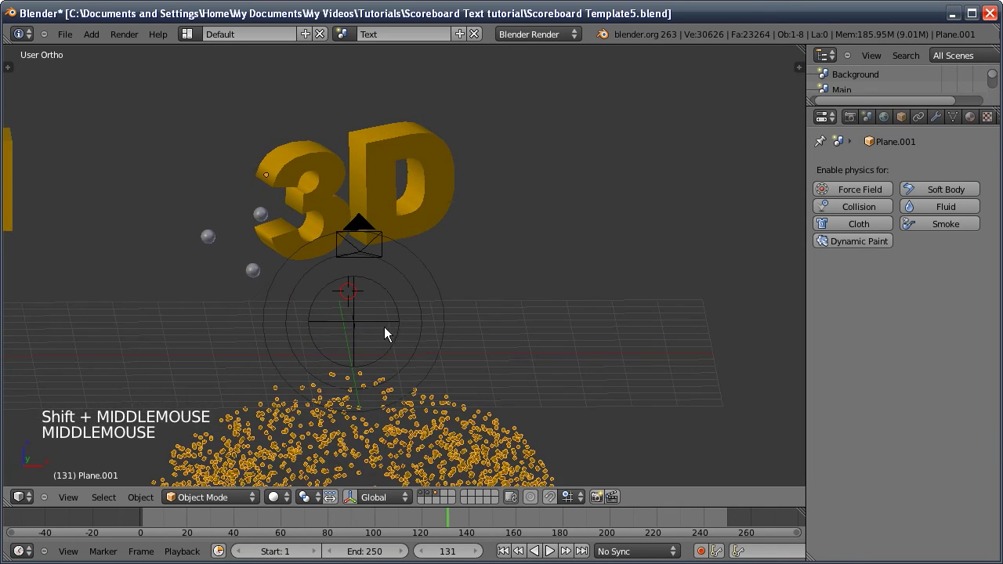
pyautogui.middleClick(292, 316)
pyautogui.press('KP_1')
pyautogui.middleClick(319, 290)
pyautogui.rightClick(355, 214)
# Add a circle mesh with 32 vertices and radius 1 in front view
pyautogui.press('shift+a')
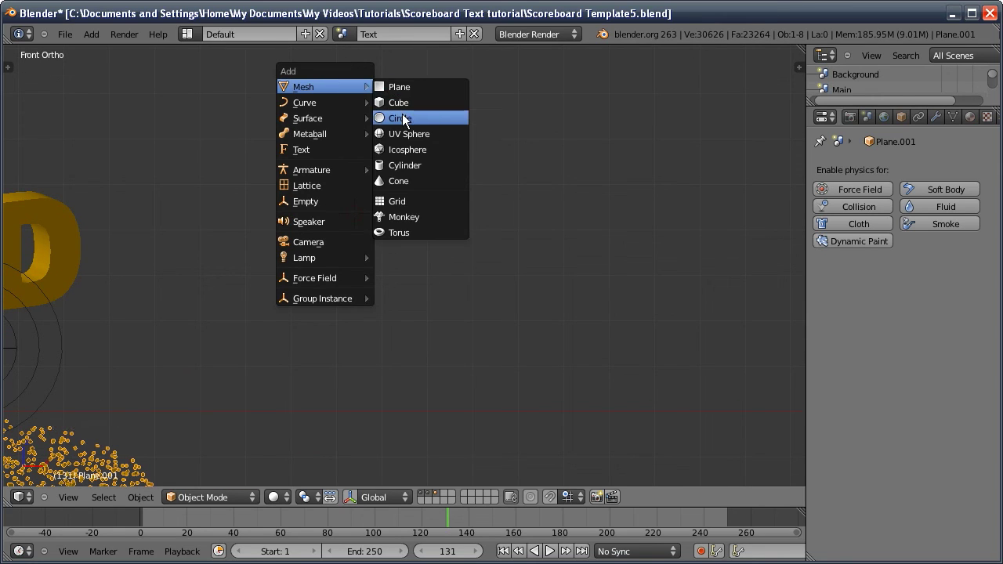
pyautogui.press('F6')
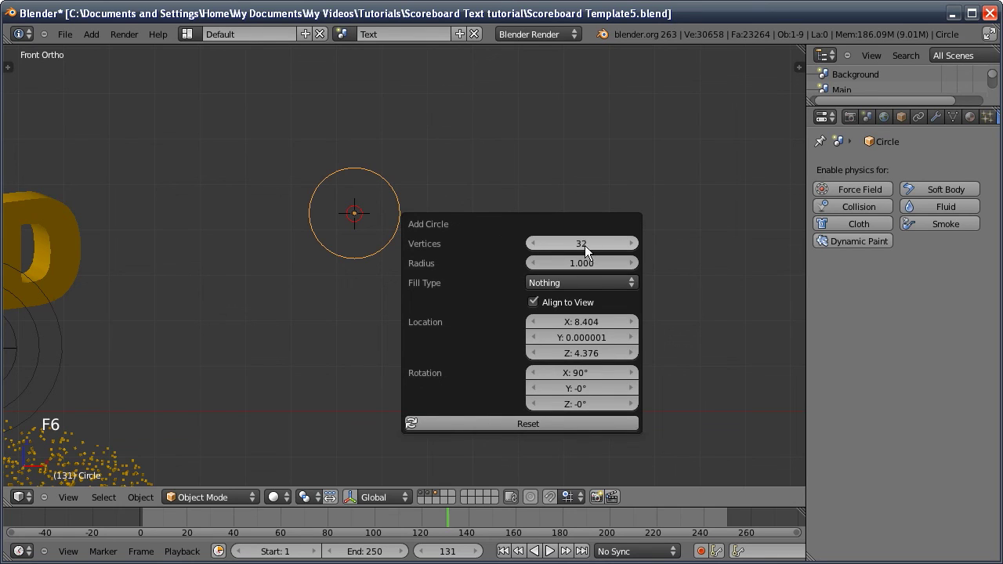
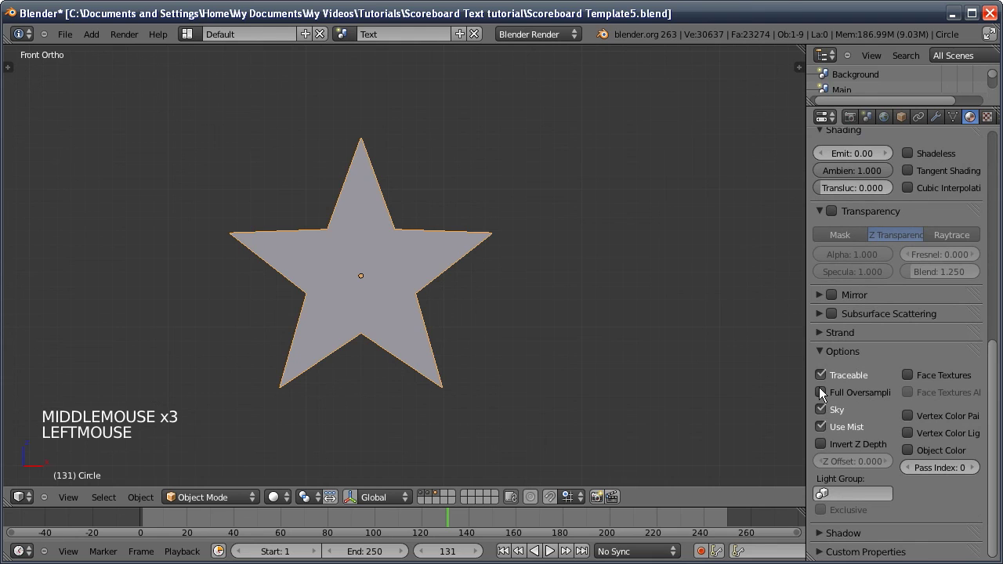
# Duplicate the star, scale the copy and give it the gold material
pyautogui.press('shift+d')
pyautogui.rightClick(435, 297)
pyautogui.press('s')
pyautogui.click(551, 377)
pyautogui.middleClick(527, 341)
pyautogui.press('g')
pyautogui.click(588, 352)
pyautogui.click(832, 219)
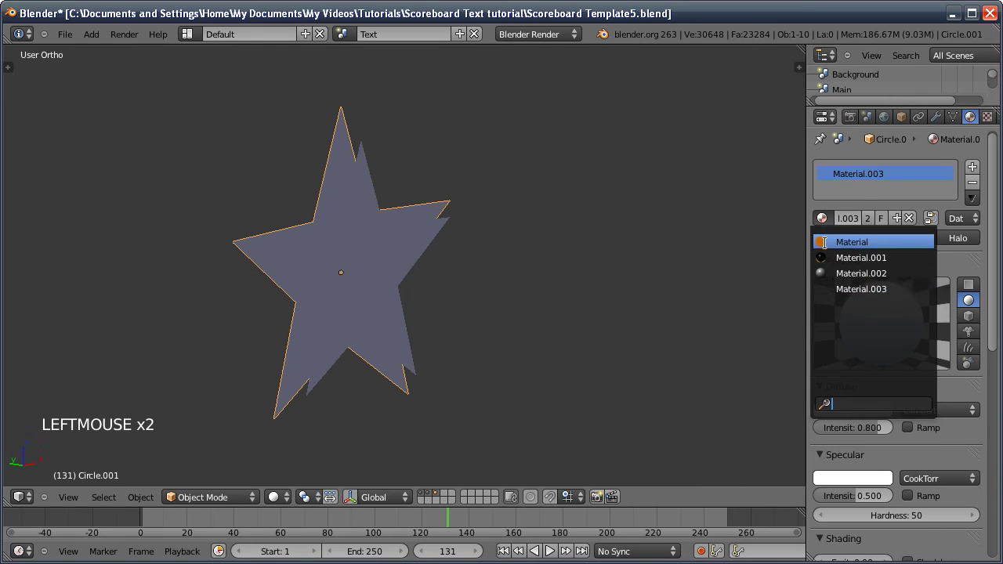
pyautogui.middleClick(469, 267)
pyautogui.middleClick(425, 269)
pyautogui.click(424, 267)
# Duplicate the star again and enlarge it as the outer layer
pyautogui.press('shift+d')
pyautogui.rightClick(430, 277)
pyautogui.middleClick(436, 262)
pyautogui.press('g')
pyautogui.click(493, 284)
pyautogui.press('KP_1')
pyautogui.press('KP_Decimal')
pyautogui.press('s')
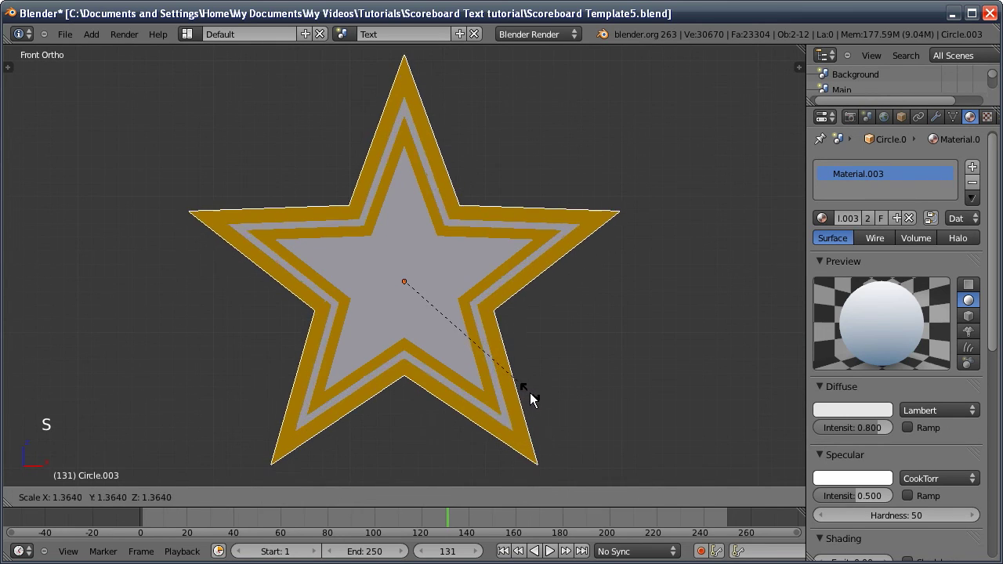
pyautogui.click(597, 401)
# Join the star layers with Ctrl+J, scale them and look through the camera
pyautogui.middleClick(597, 401)
pyautogui.click(493, 312)
pyautogui.click(424, 259)
pyautogui.click(411, 232)
pyautogui.press('ctrl+j')
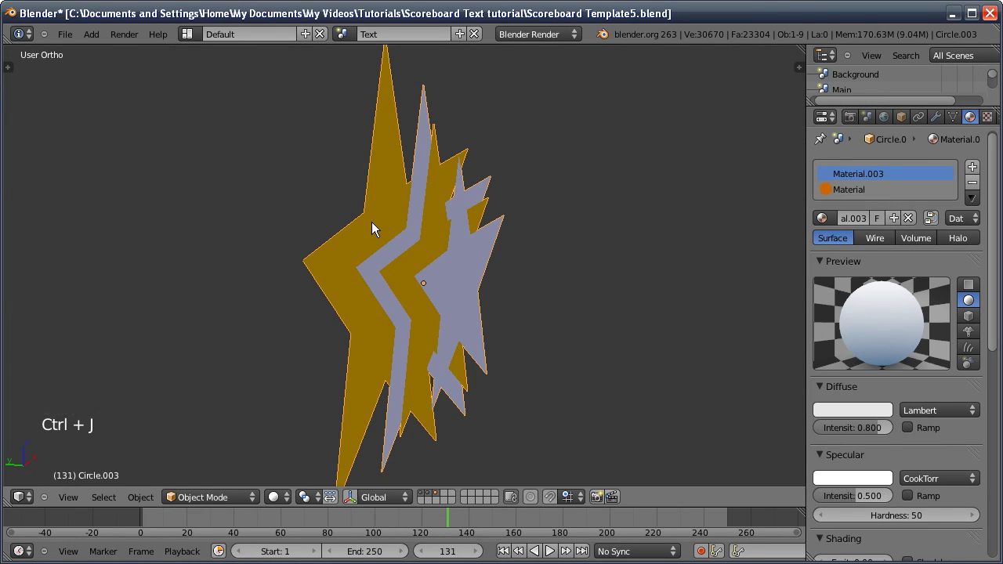
pyautogui.press('s')
pyautogui.click(497, 308)
pyautogui.middleClick(529, 299)
pyautogui.press('KP_0')
# Move the layered star over the 3D text in camera view
pyautogui.press('g')
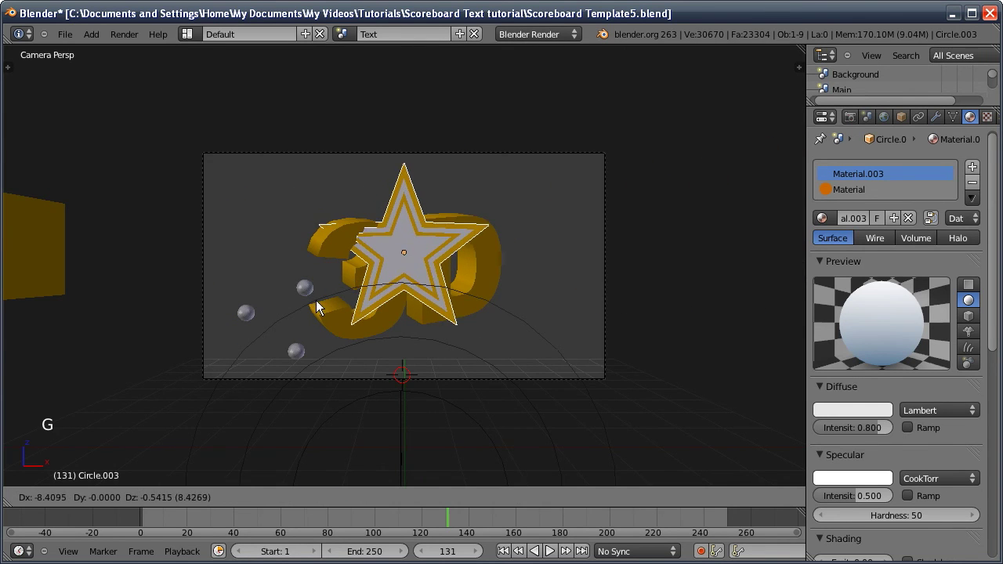
pyautogui.click(328, 304)
pyautogui.middleClick(524, 349)
pyautogui.press('g')
pyautogui.click(144, 329)
pyautogui.press('g')
pyautogui.click(196, 342)
pyautogui.press('KP_0')
# Scale the star to about 3.5, move it to layer 4 and save the file
pyautogui.press('s')
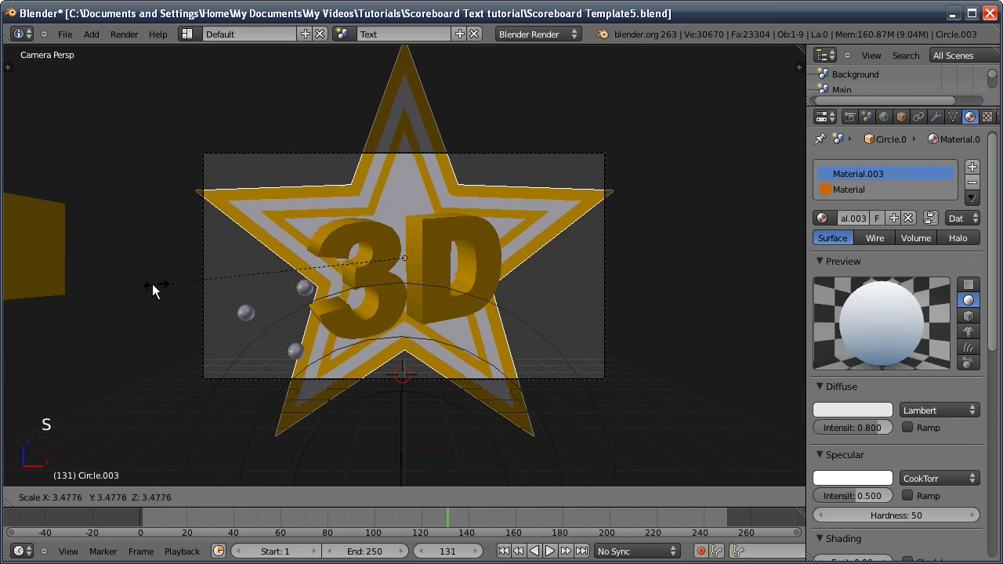
pyautogui.click(377, 379)
pyautogui.press('m')
pyautogui.press('shift+4')
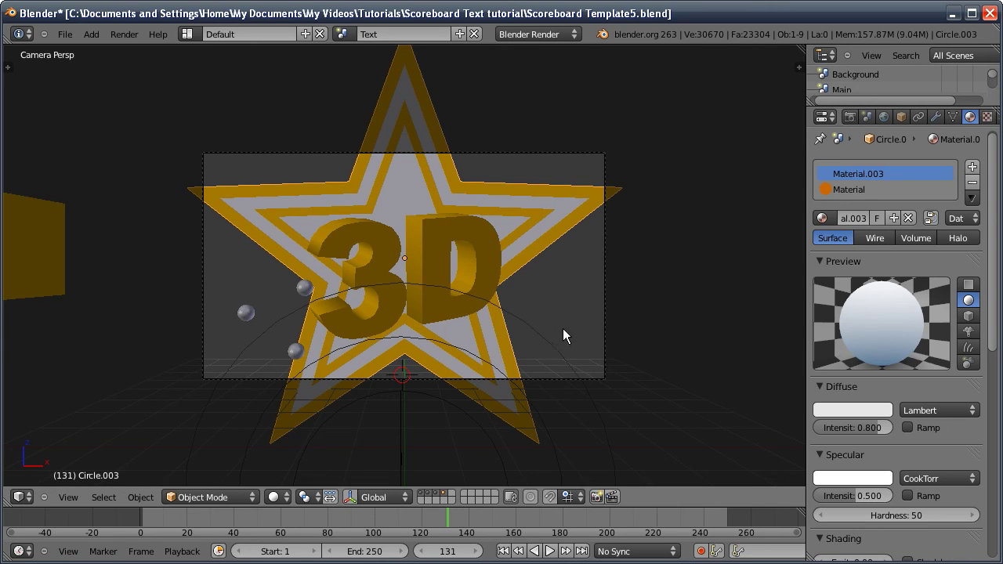
pyautogui.press('ctrl+w')
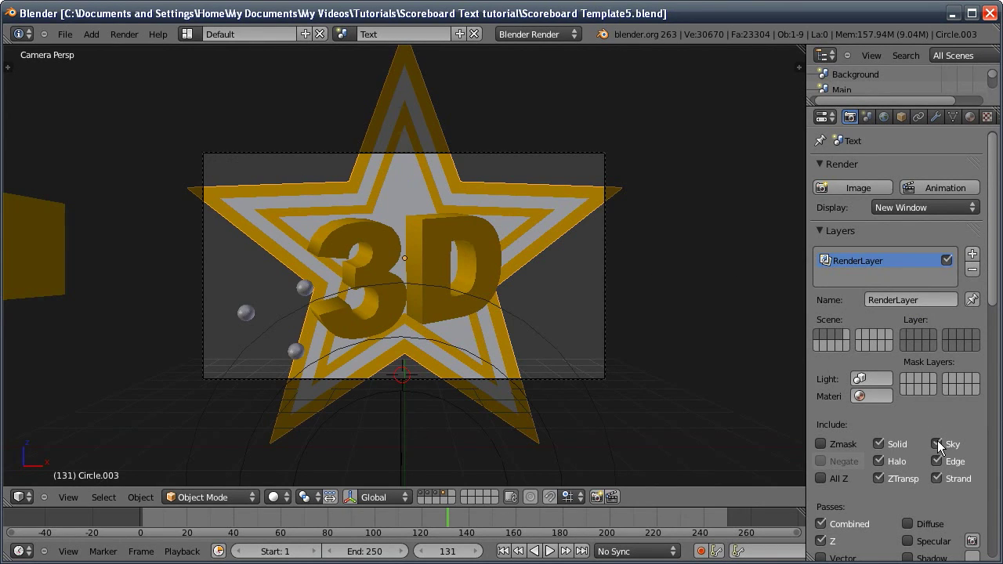
# Show the text layer and exclude the sky from the main render layer
pyautogui.press('1')
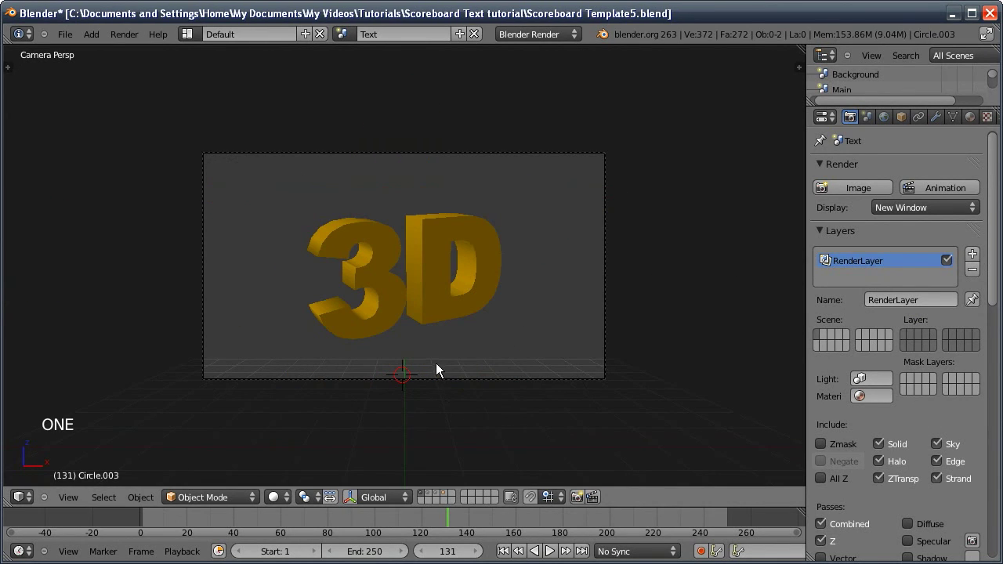
pyautogui.click(942, 451)
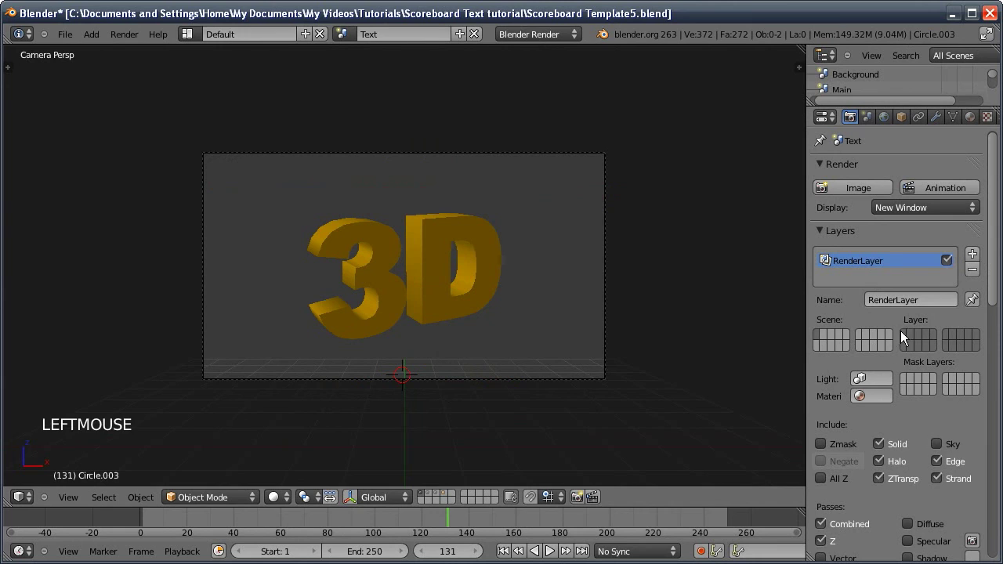
pyautogui.click(908, 342)
pyautogui.click(976, 259)
# Add a render layer named Explosions, assign the explosion scene layer to it, and exclude its sky
pyautogui.click(914, 308)
pyautogui.press('2')
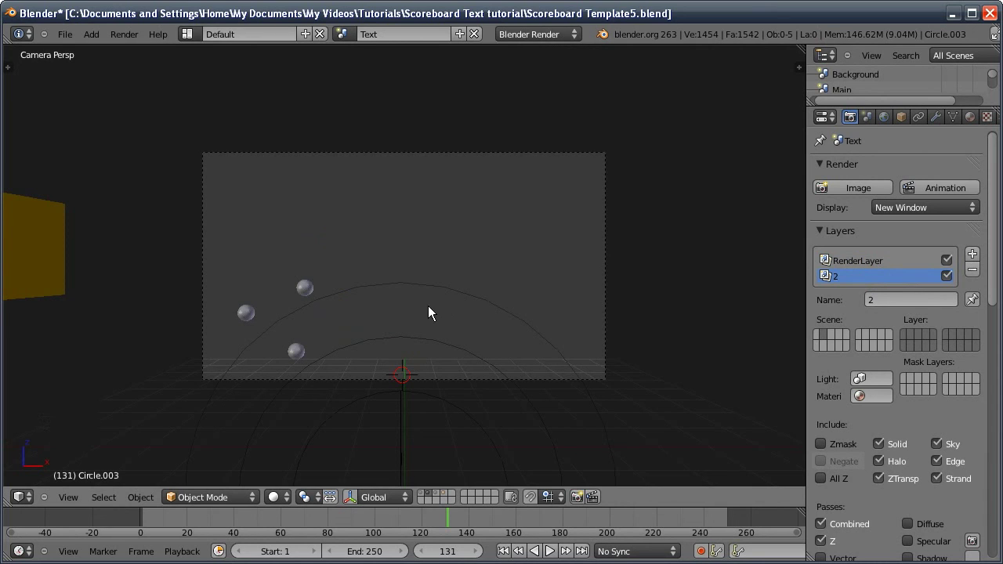
pyautogui.click(887, 300)
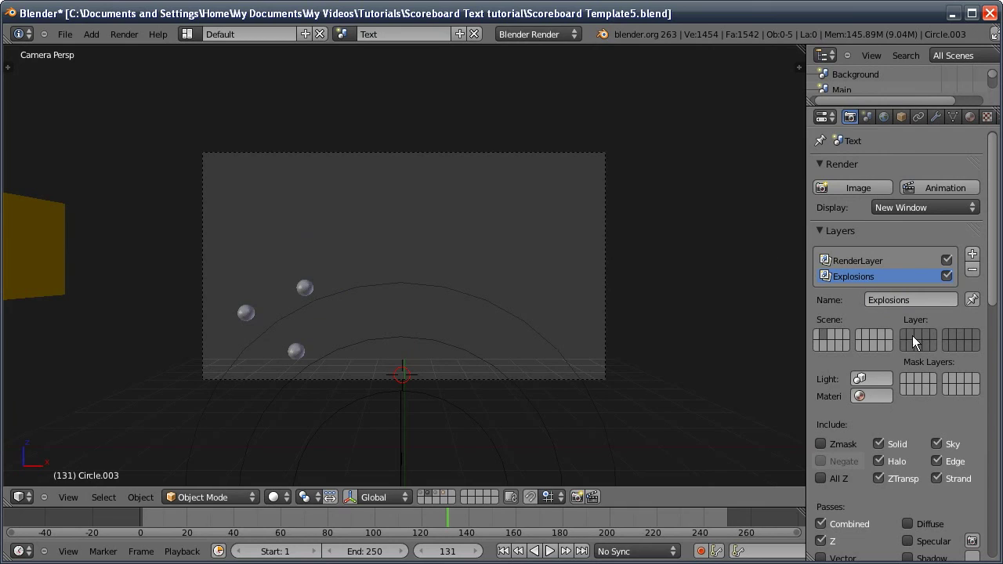
pyautogui.click(909, 336)
pyautogui.click(912, 338)
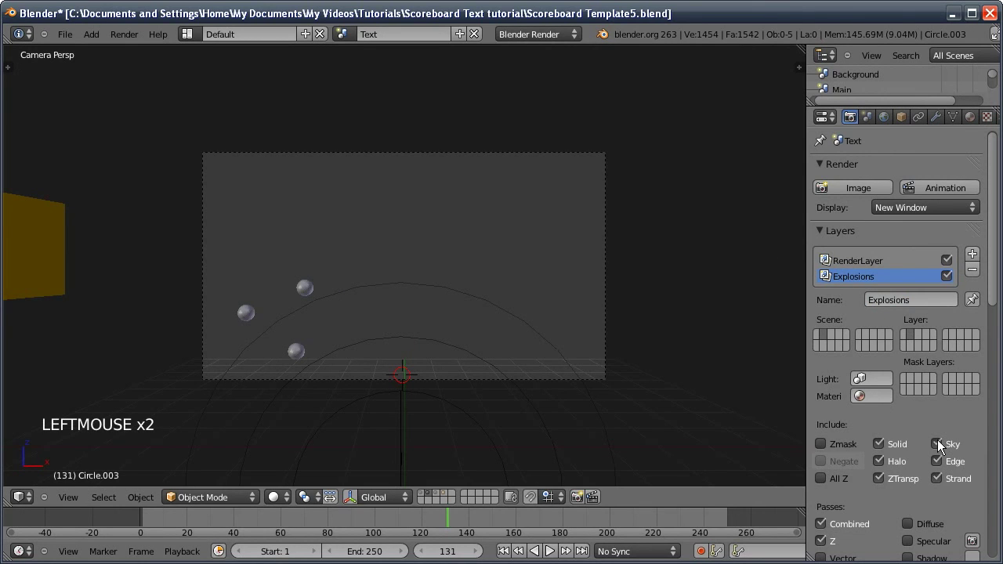